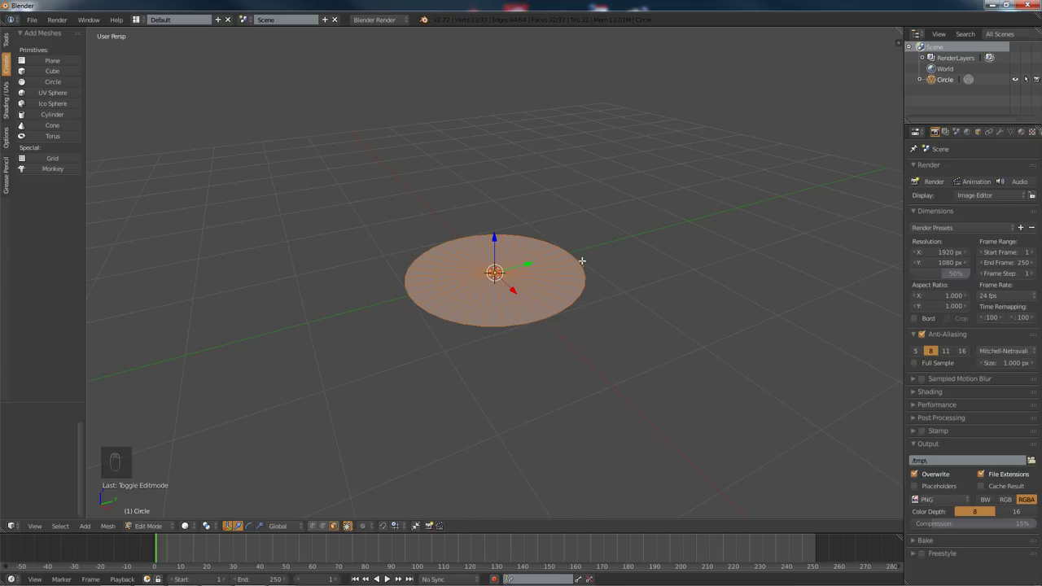
# Step: Inset the disc's top face to form a centre ring for the stem
pyautogui.press('i')
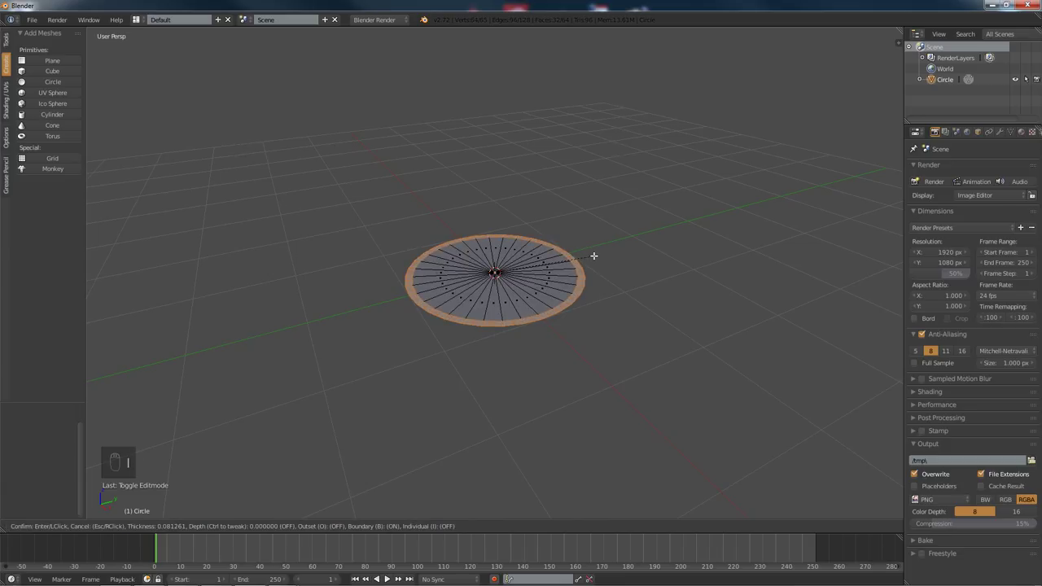
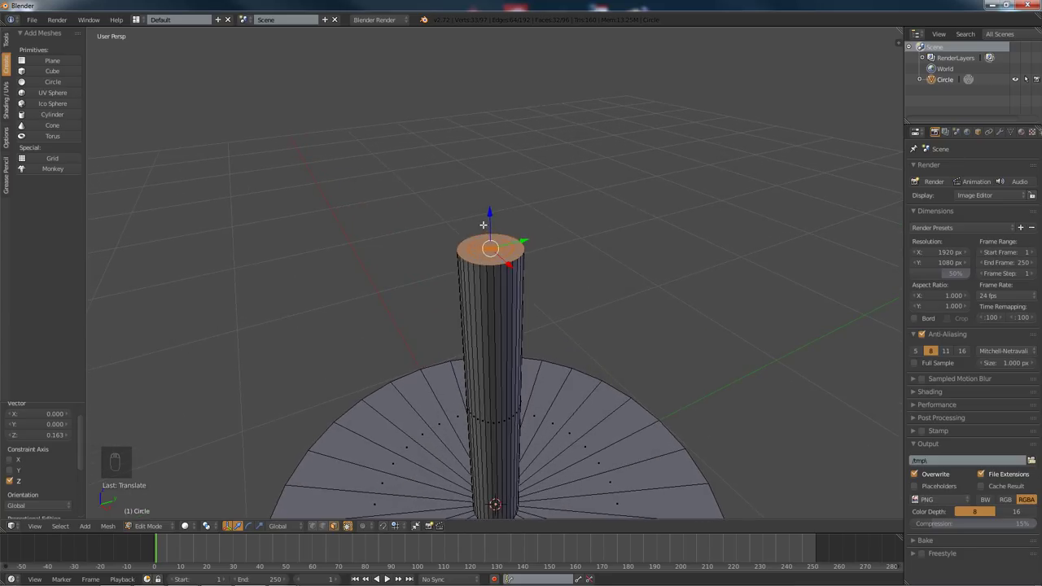
# Step: Inset the stem top, extrude it up along Z and scale the new face out into a wide disc
pyautogui.press('i')
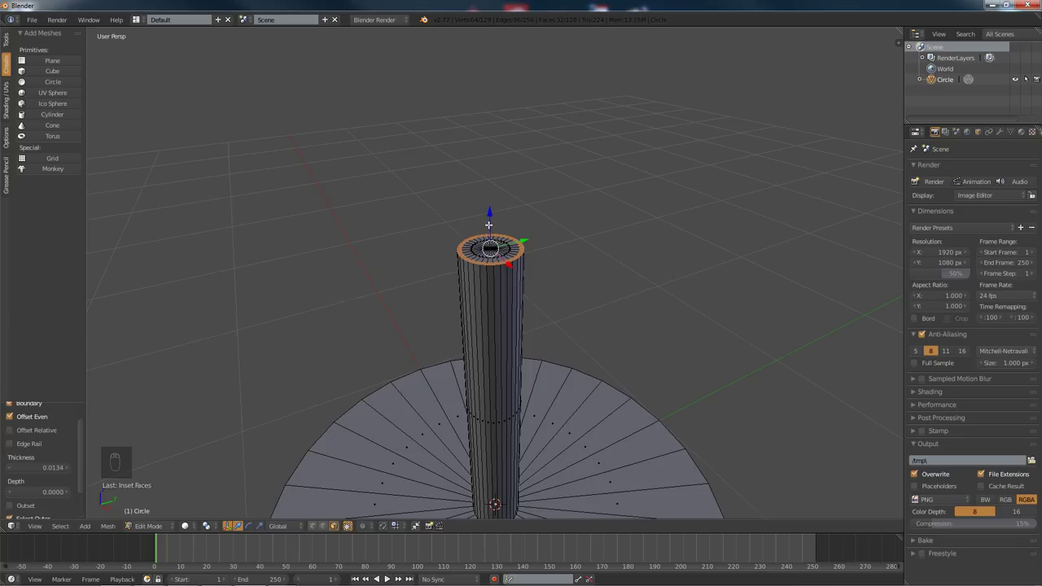
pyautogui.press('ctrl+z')
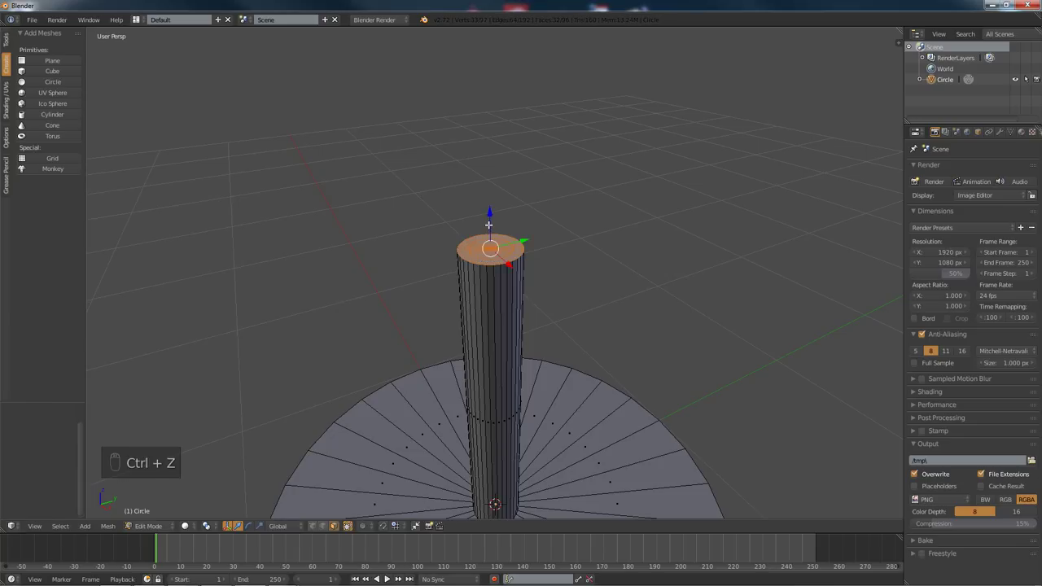
pyautogui.press('i')
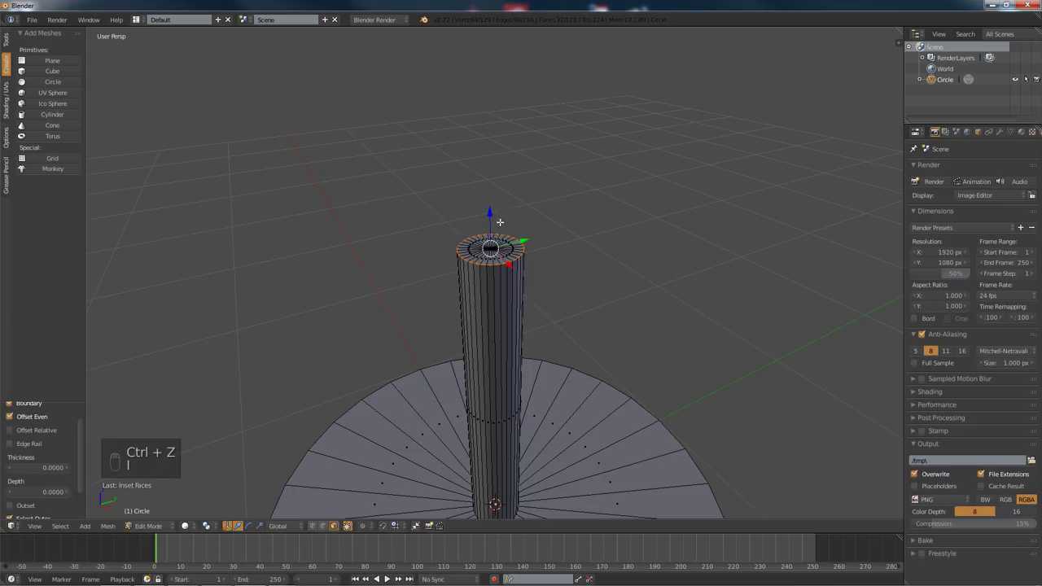
pyautogui.press('ctrl+z')
pyautogui.press('e')
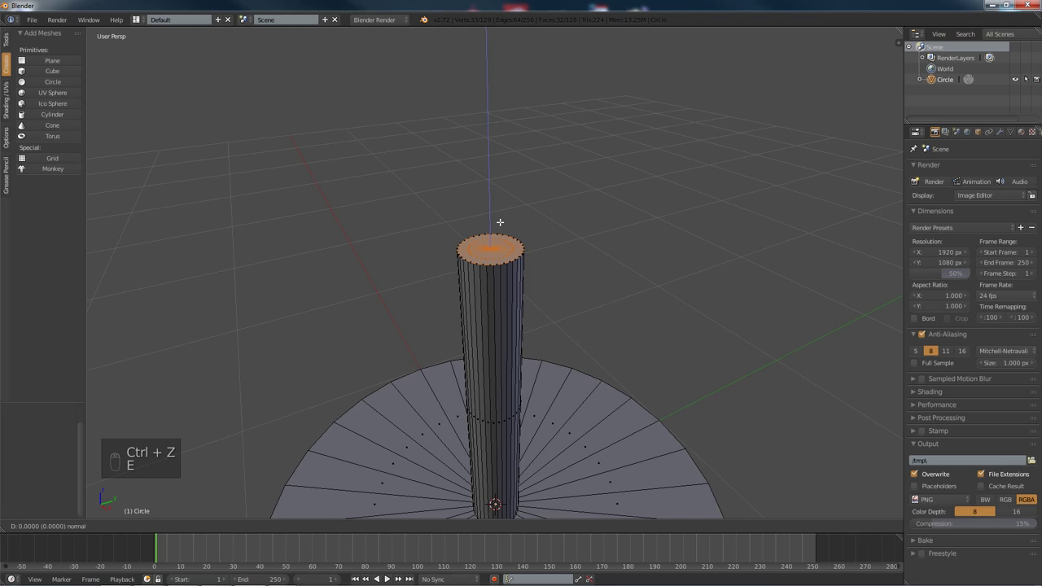
pyautogui.press('s')
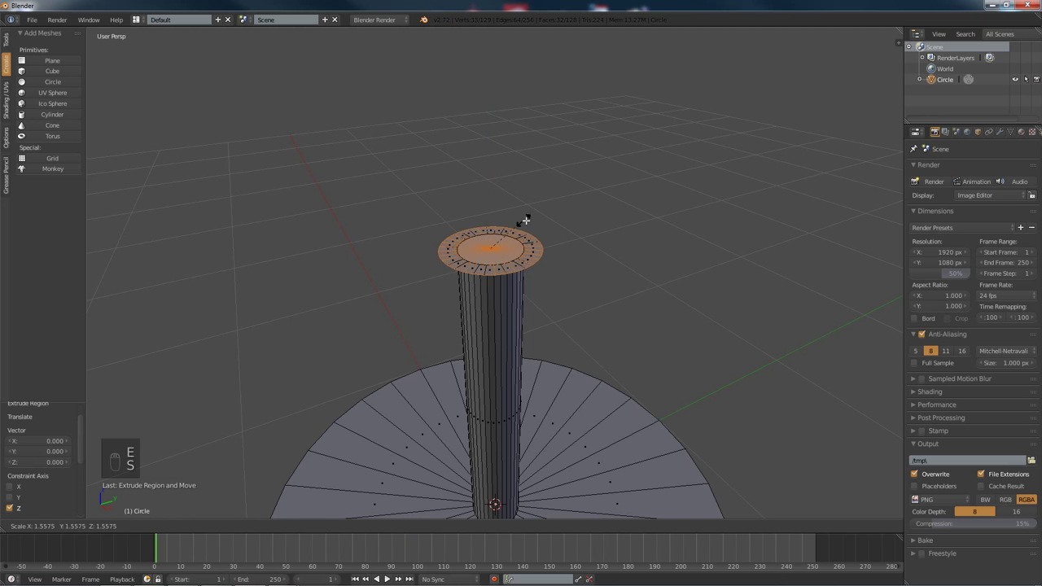
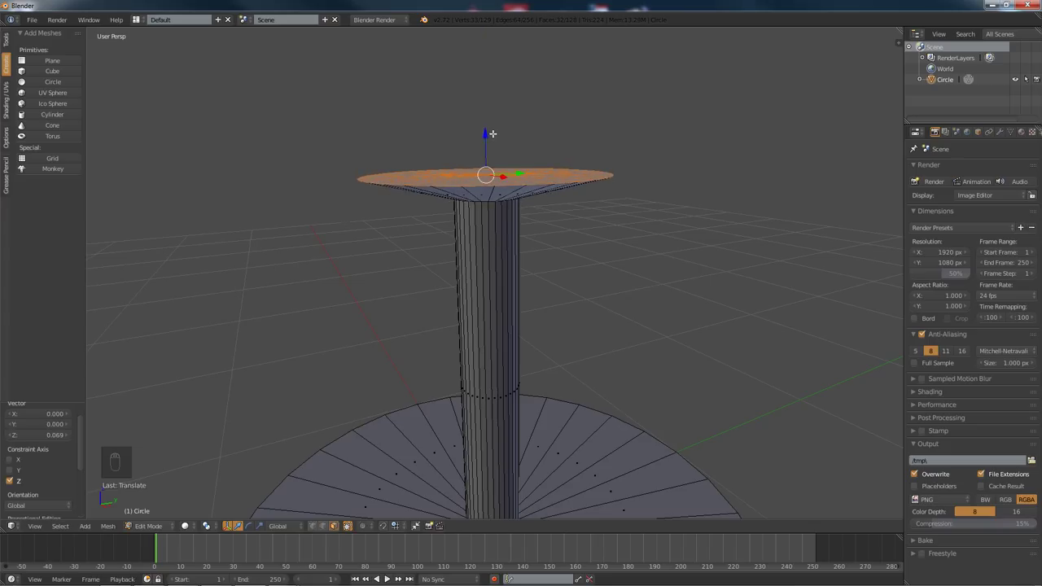
# Step: Inset the flared disc, then extrude and scale several stacked rings to build the widening bowl walls
pyautogui.press('i')
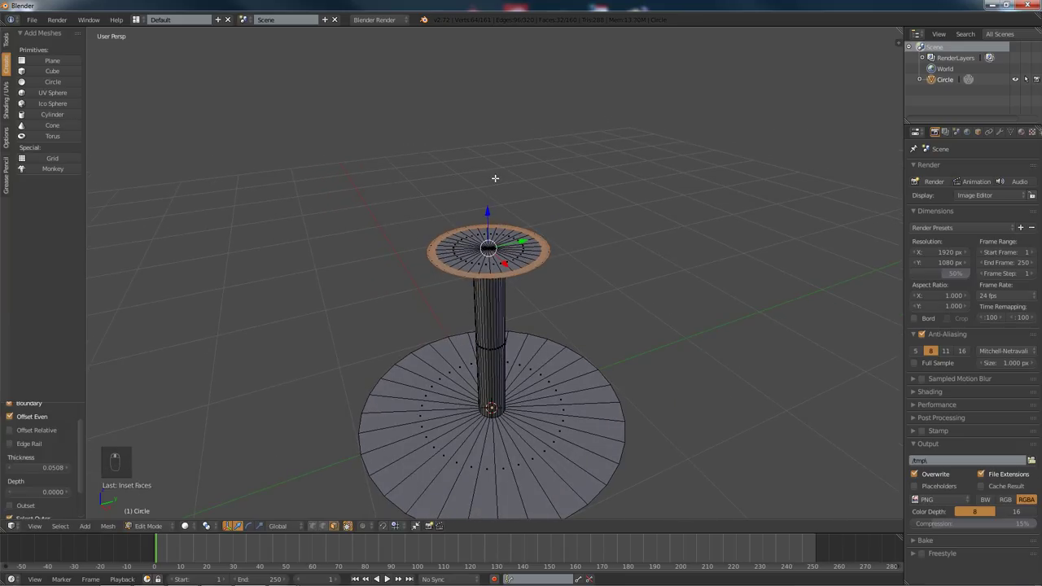
pyautogui.press('e')
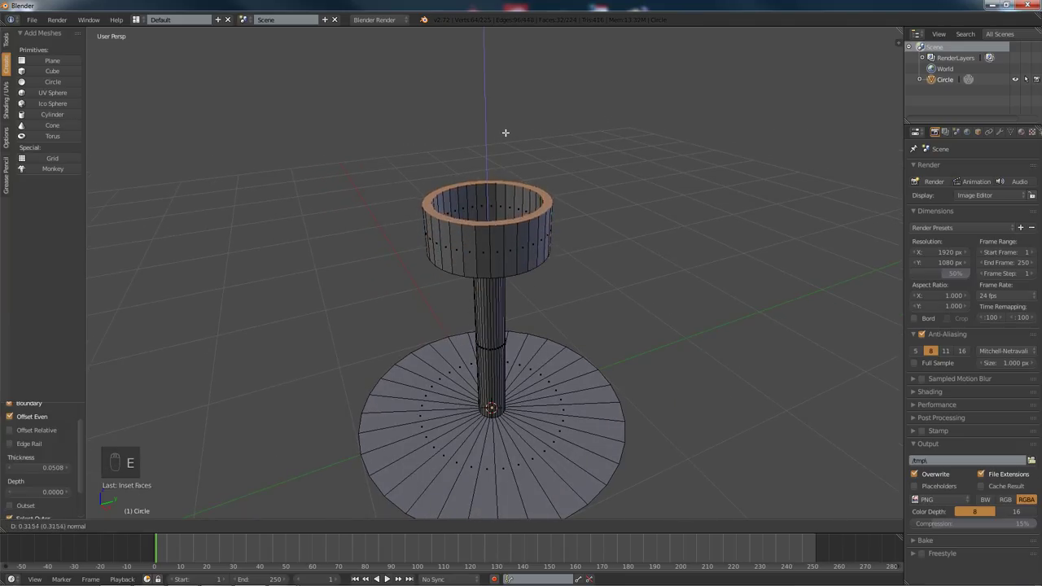
pyautogui.press('s')
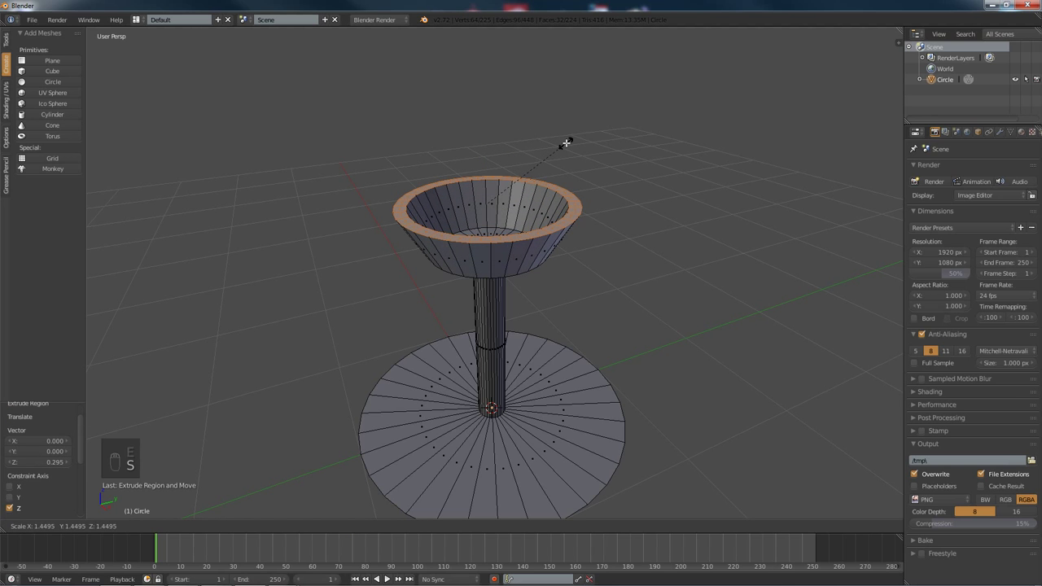
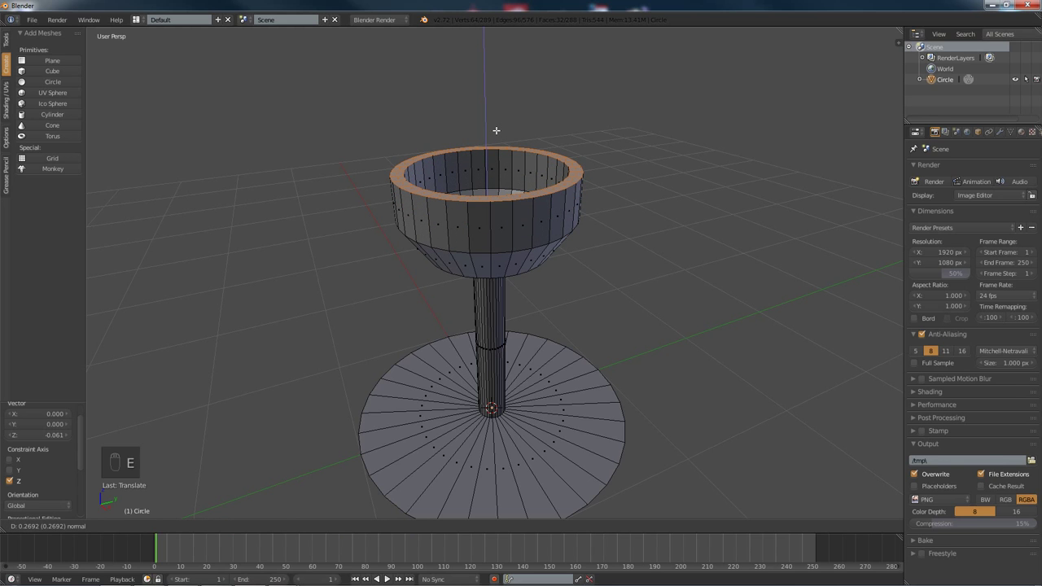
pyautogui.press('s')
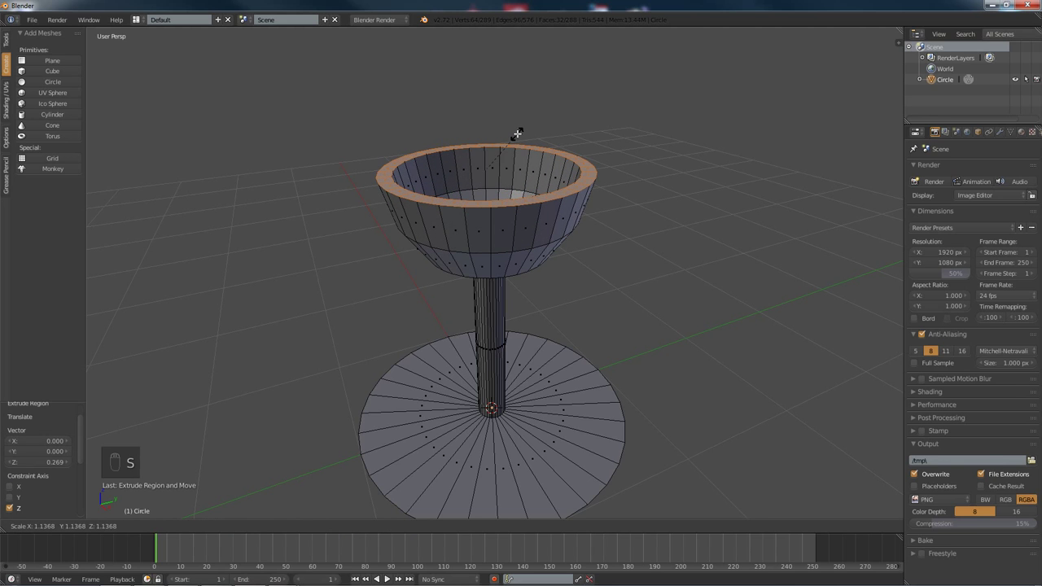
pyautogui.press('e')
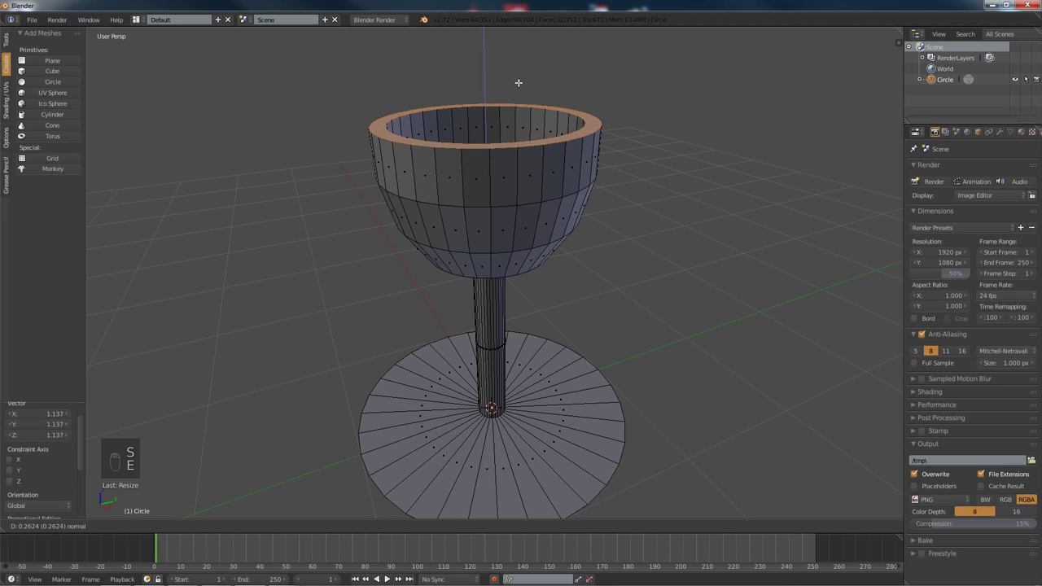
pyautogui.press('s')
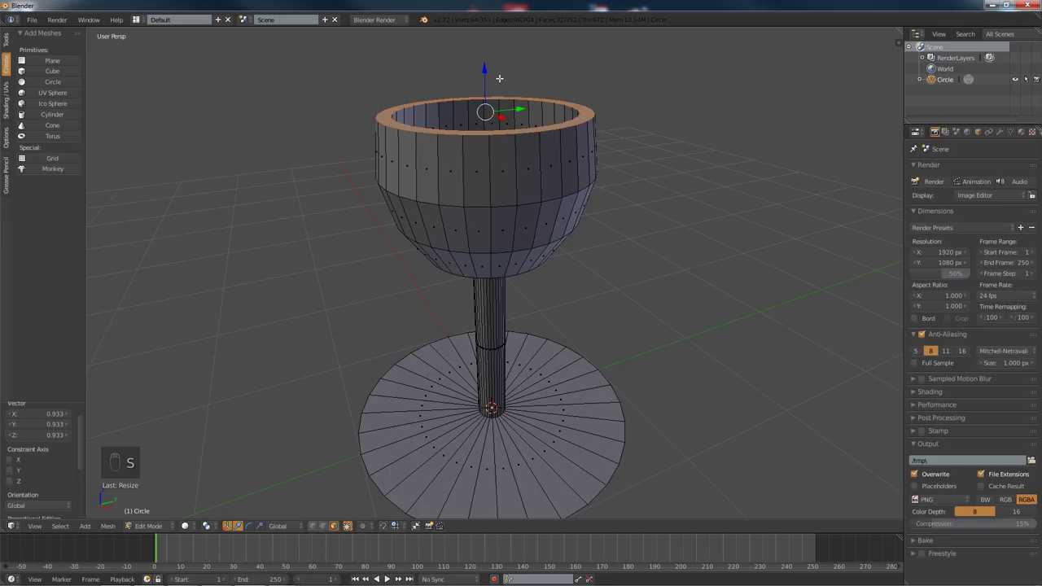
pyautogui.press('e')
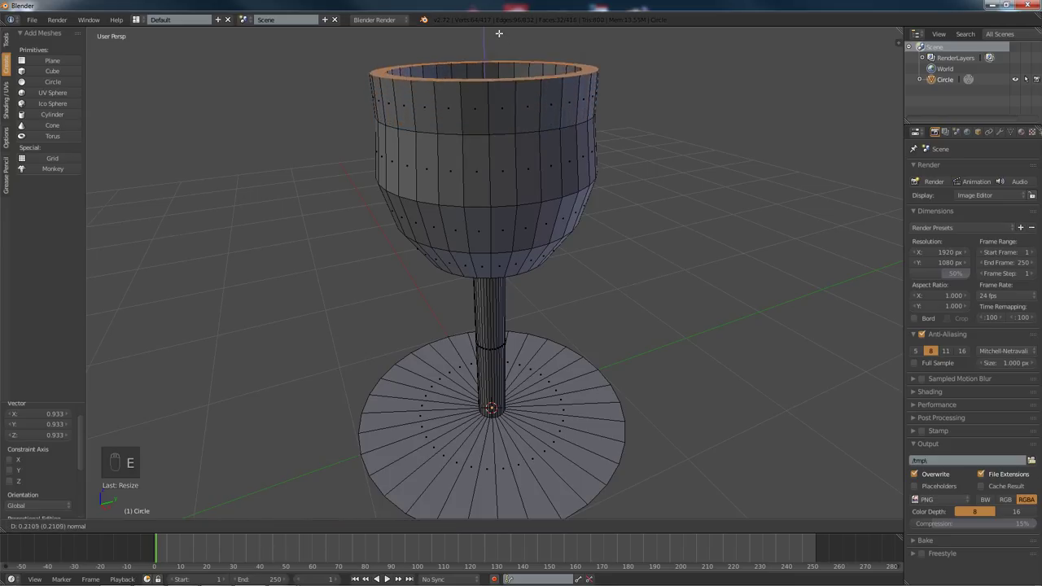
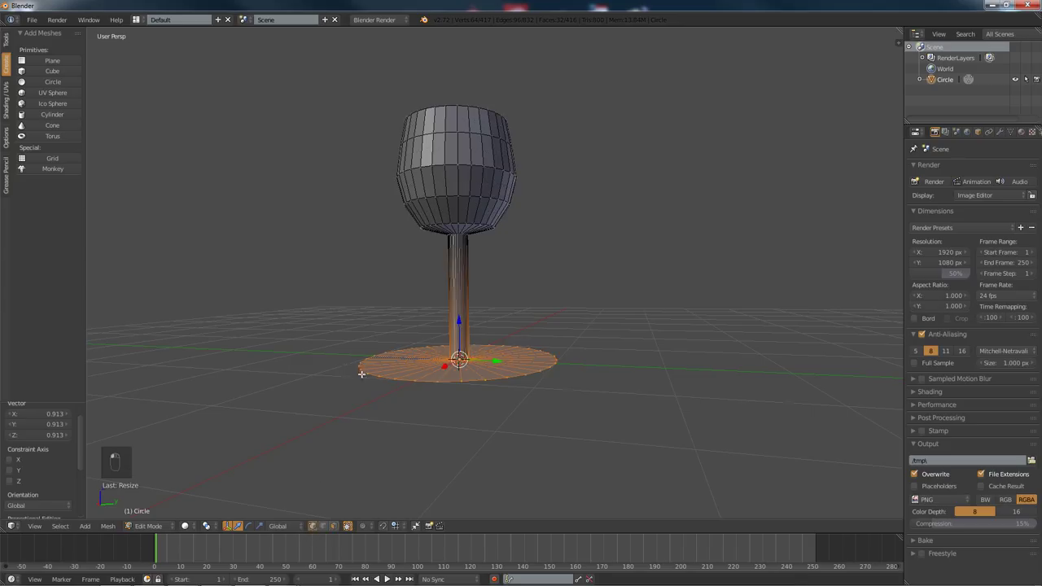
# Step: Clear the selection before picking the base rim loop from a side view
pyautogui.press('a')
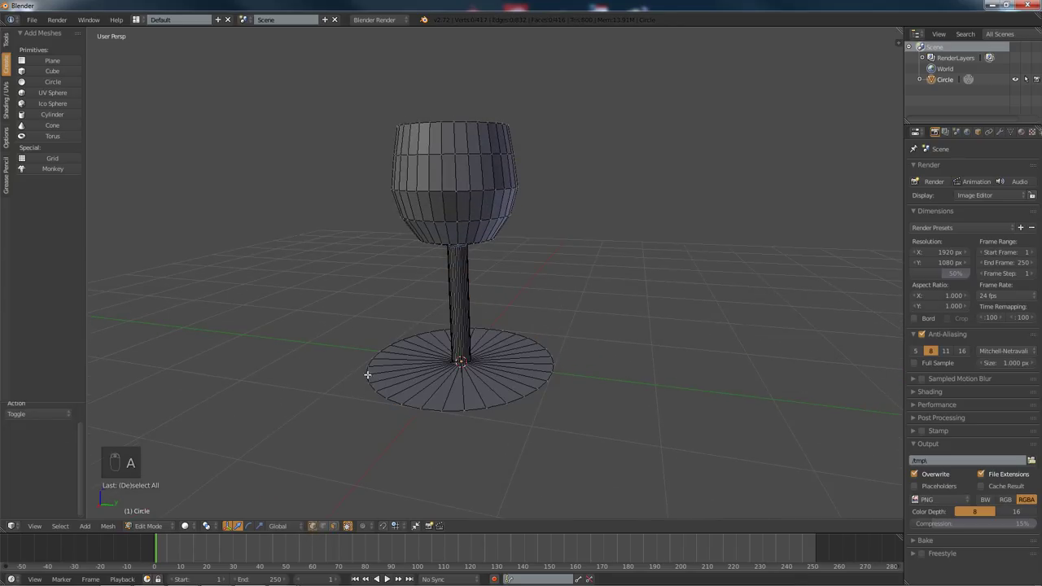
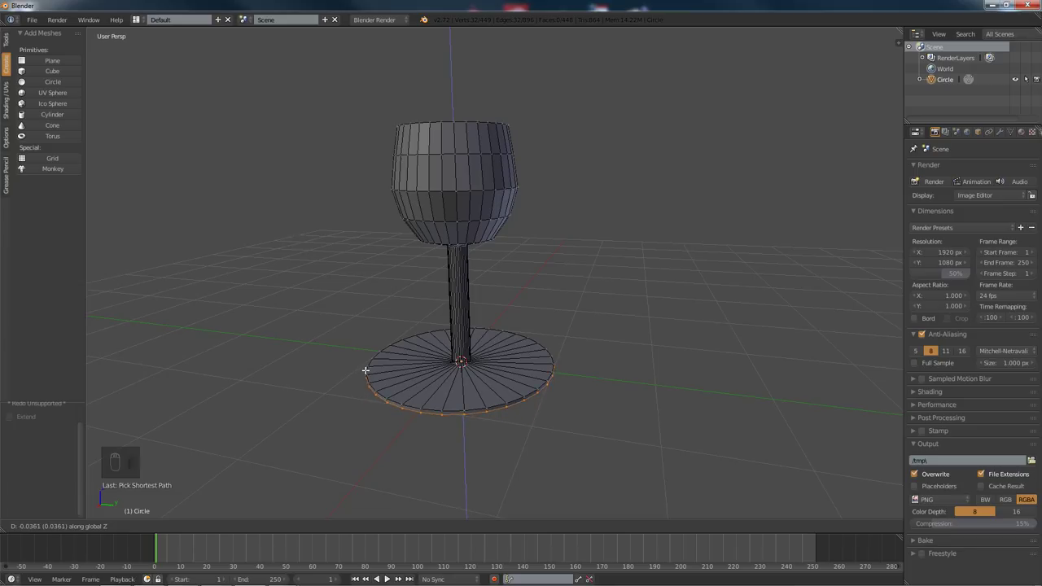
# Step: Extrude the base rim down, shrink the underside loop in and merge it at the centre
pyautogui.press('s')
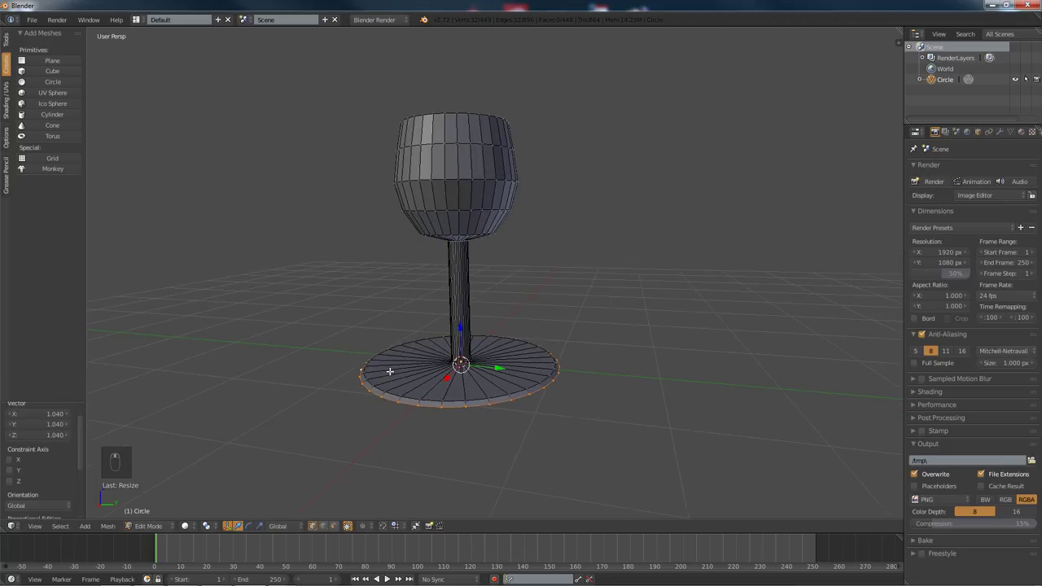
pyautogui.press('e')
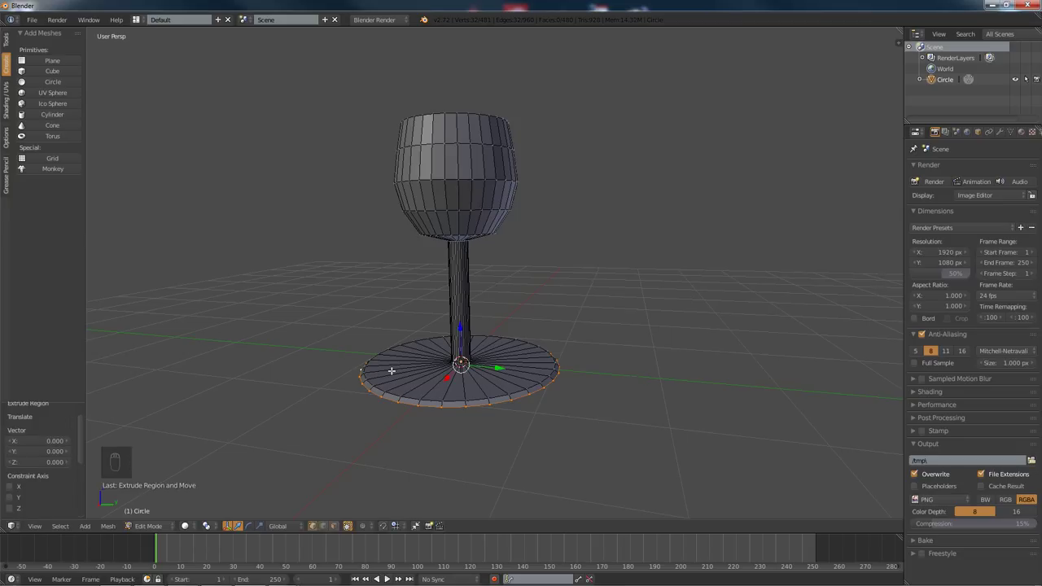
pyautogui.press('alt+m')
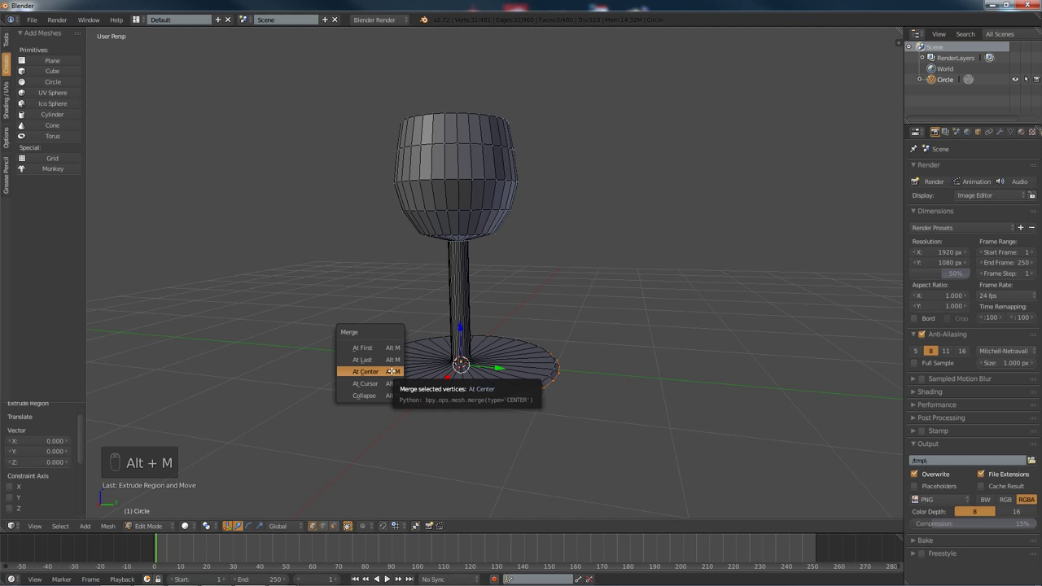
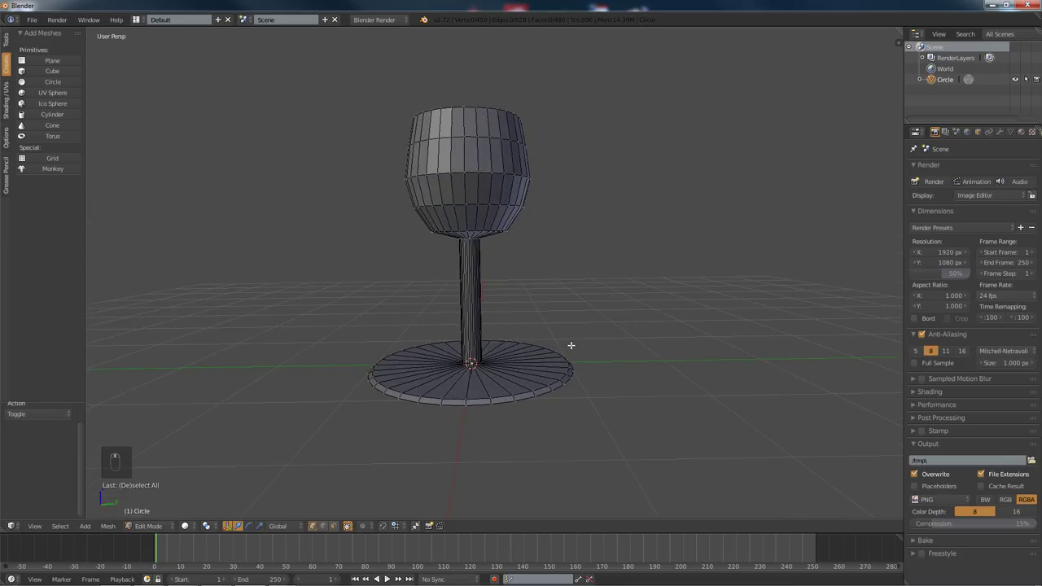
# Step: Scale the base ring toward the stem, then push it outward into a flat circular foot
pyautogui.press('z')
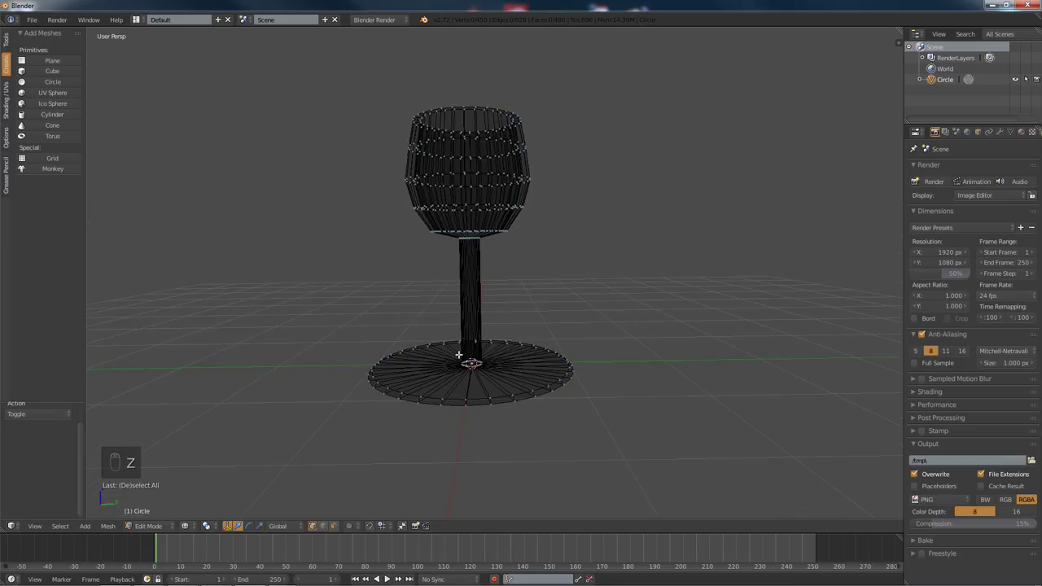
pyautogui.press('c')
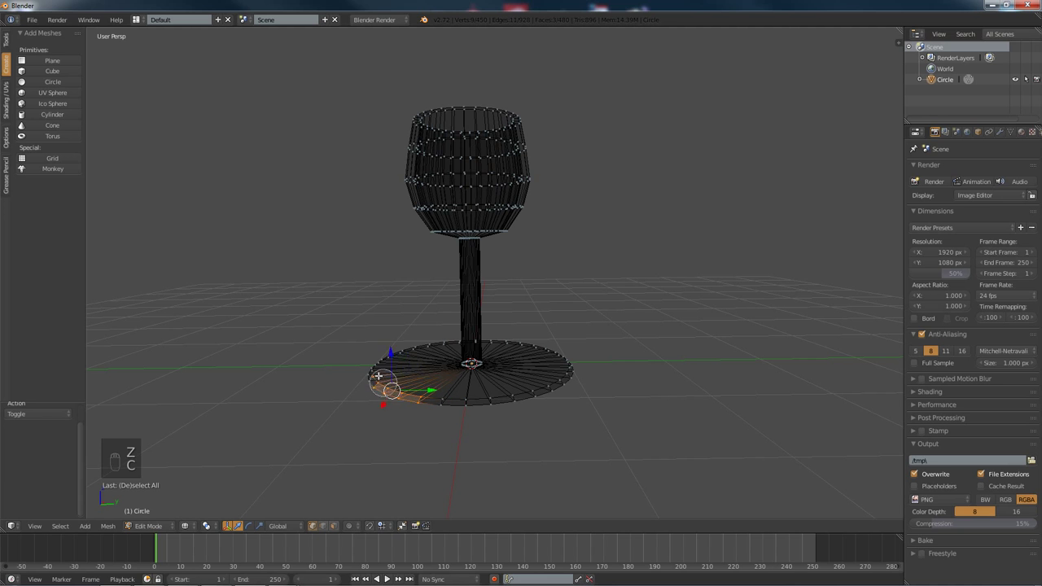
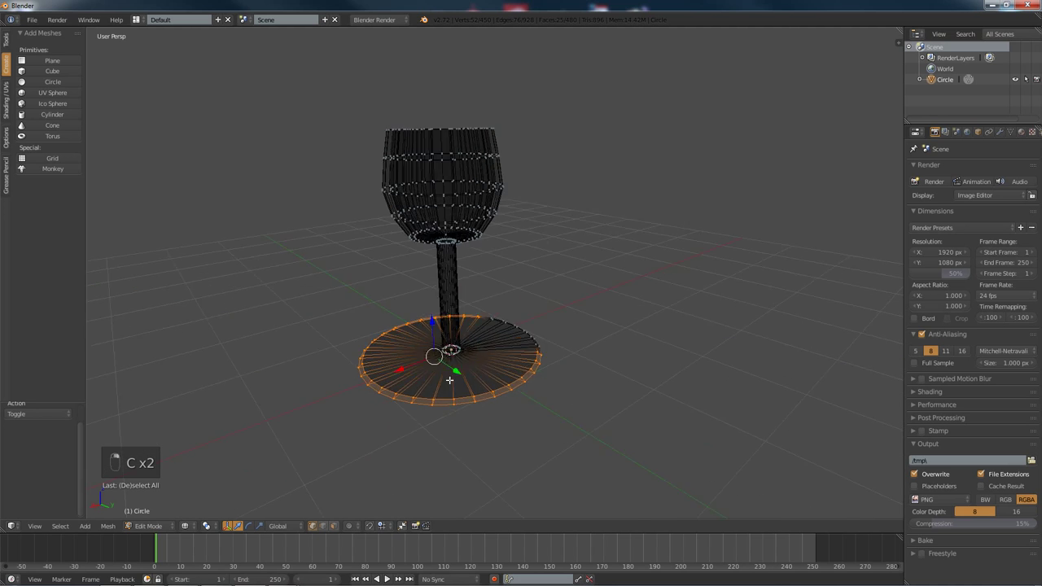
pyautogui.press('c')
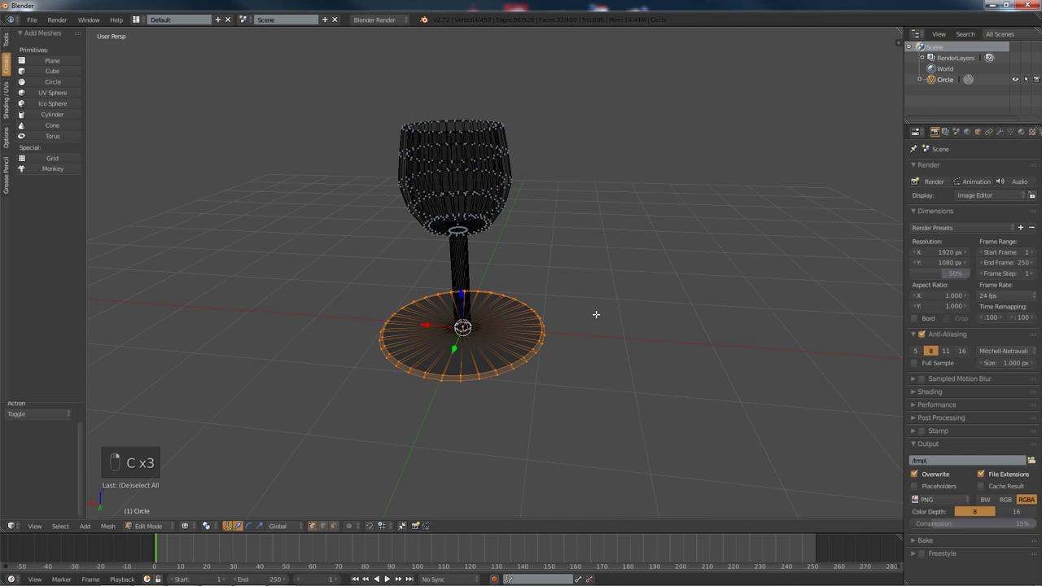
pyautogui.press('s')
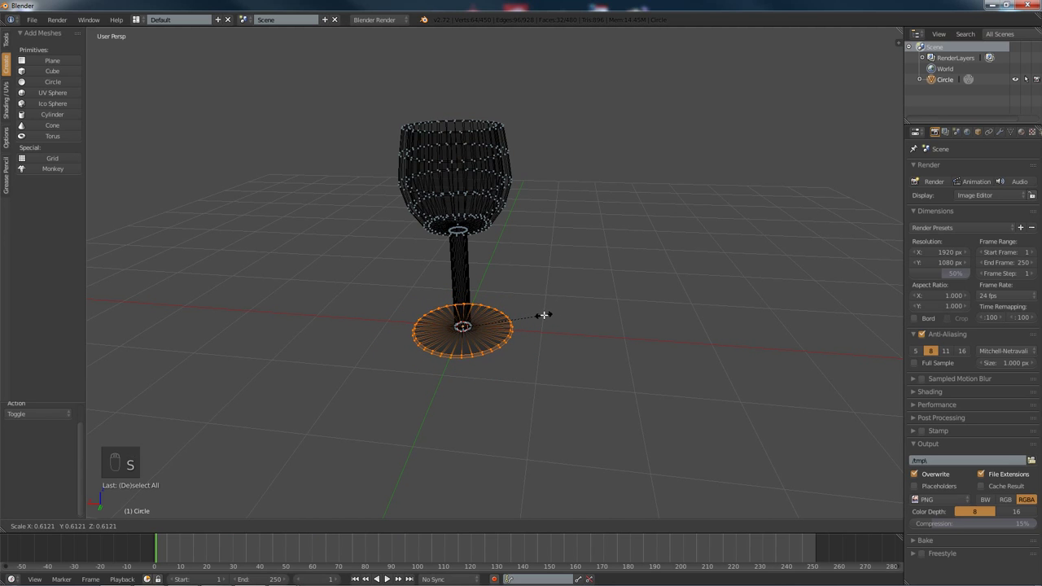
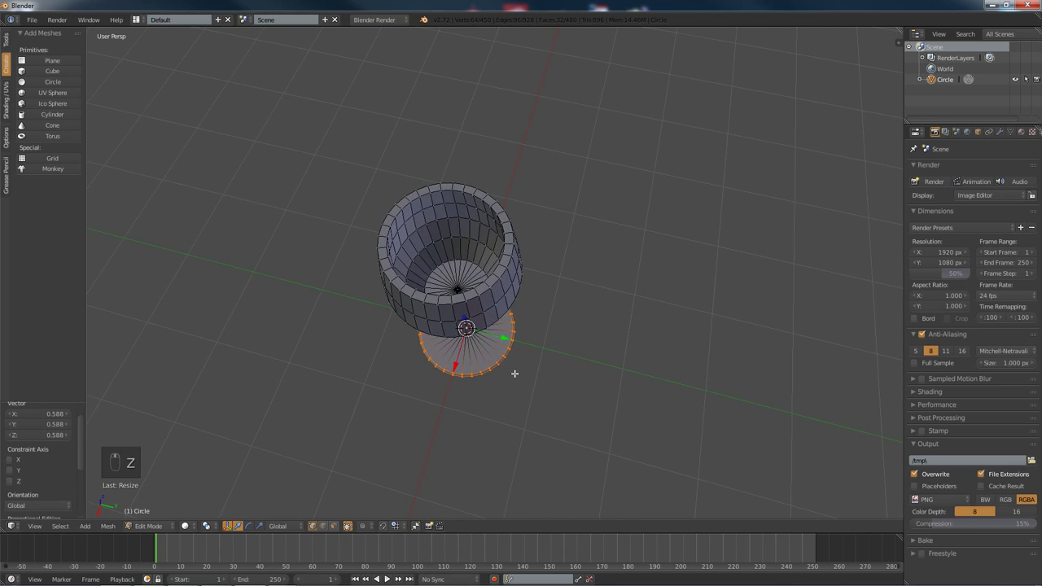
pyautogui.press('s')
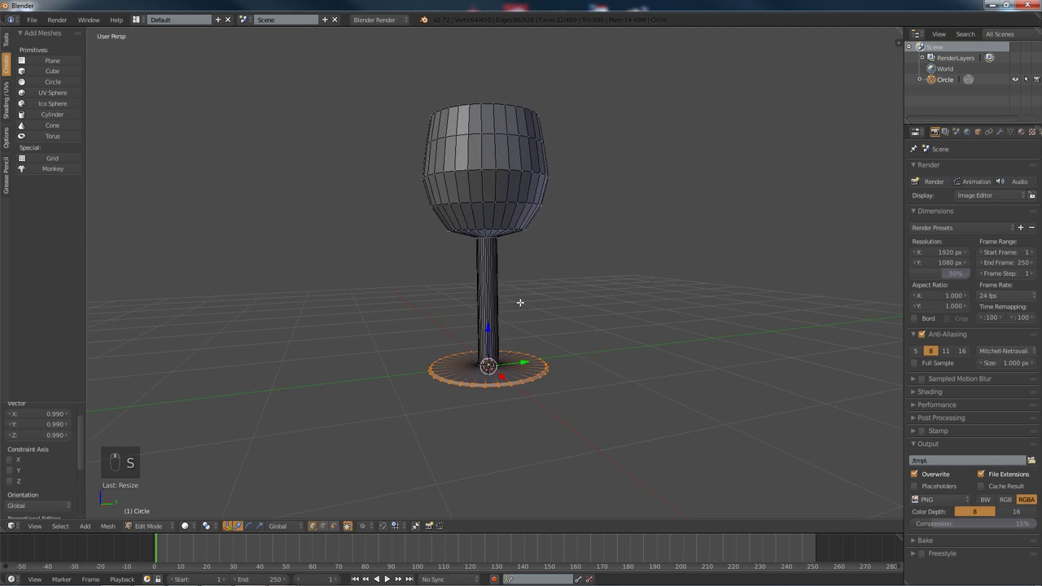
pyautogui.press('a')
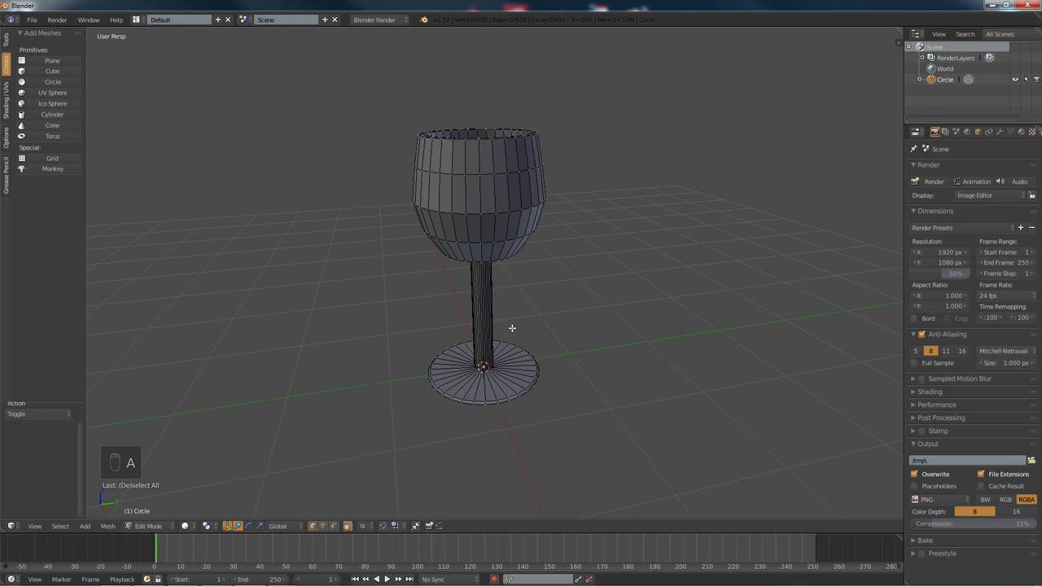
# Step: Add a Subdivision Surface modifier to the glass with viewport level 2
pyautogui.press('Tab')
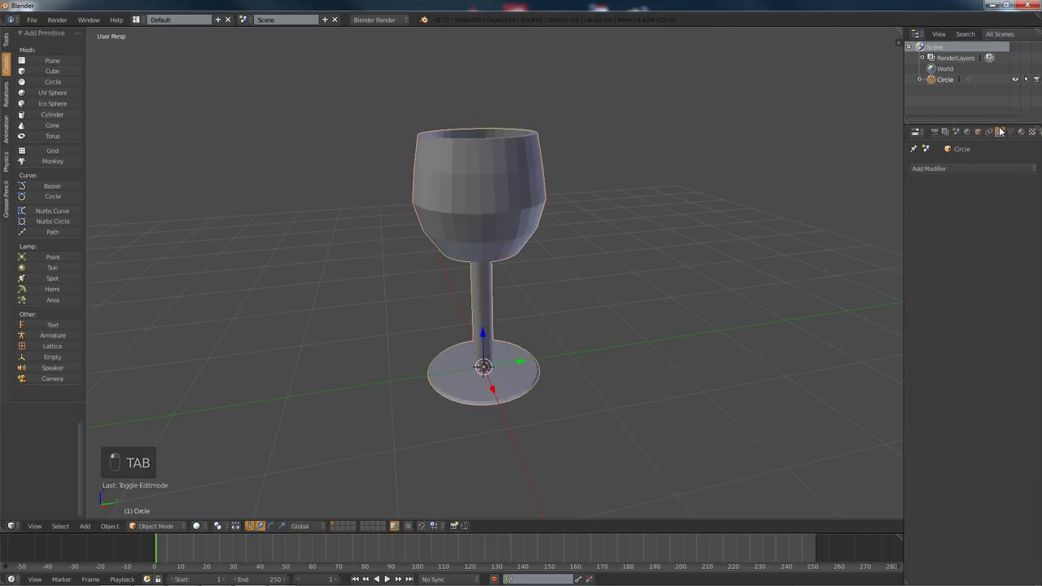
pyautogui.moveTo(953, 167); pyautogui.dragTo(840, 355)
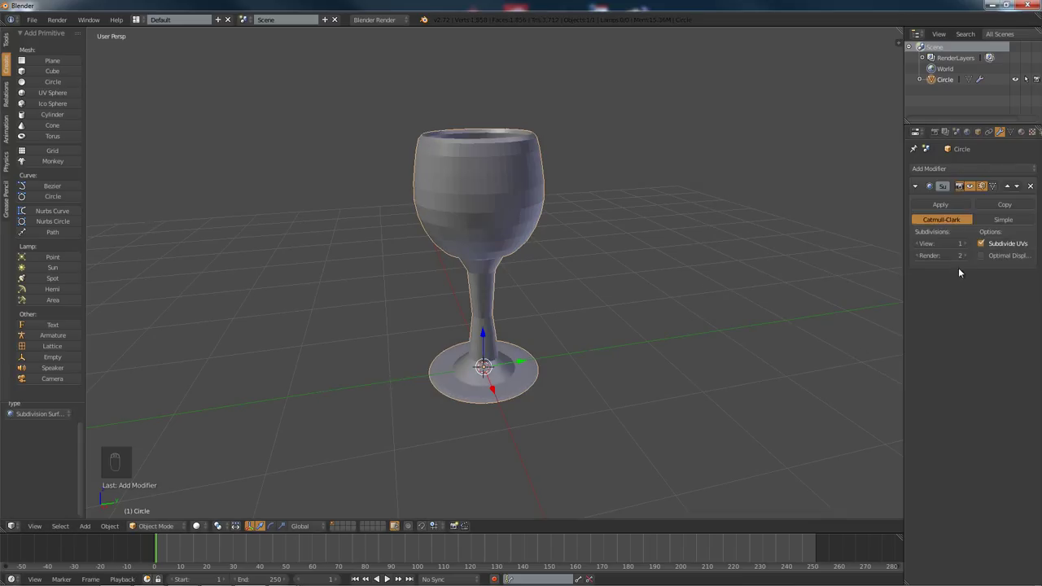
pyautogui.moveTo(974, 248); pyautogui.dragTo(478, 204)
pyautogui.moveTo(473, 219); pyautogui.dragTo(478, 204)
pyautogui.press('Tab')
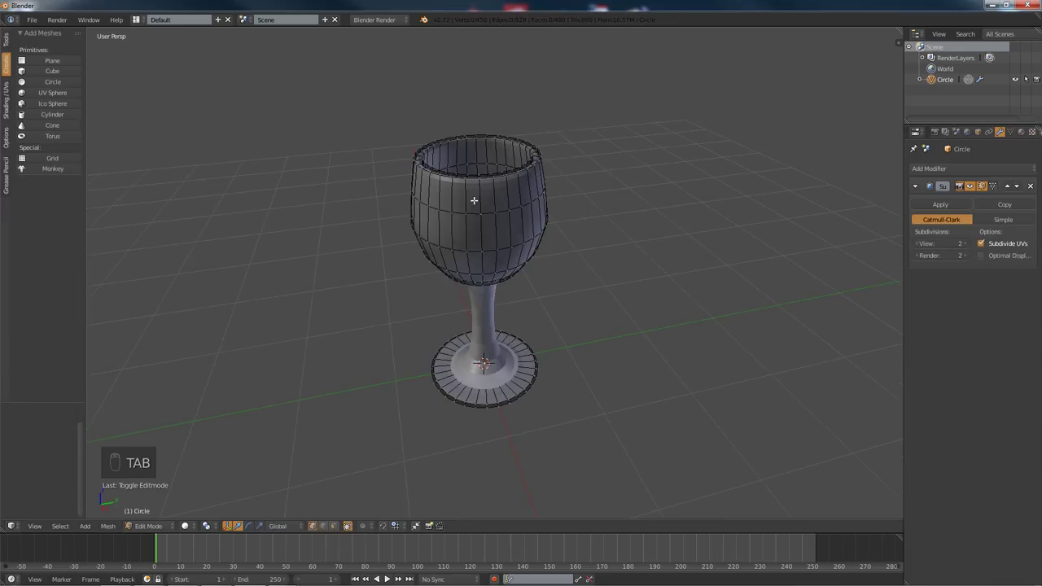
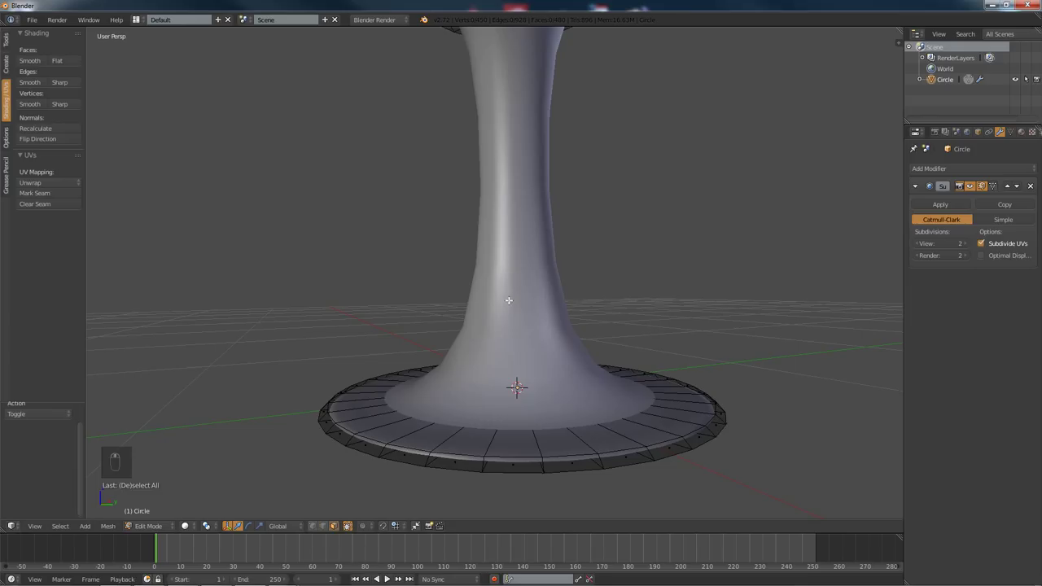
# Step: Add two loop cuts along the lower stem and slide them near the foot to keep it straight
pyautogui.press('a')
pyautogui.press('a')
pyautogui.press('ctrl+r')
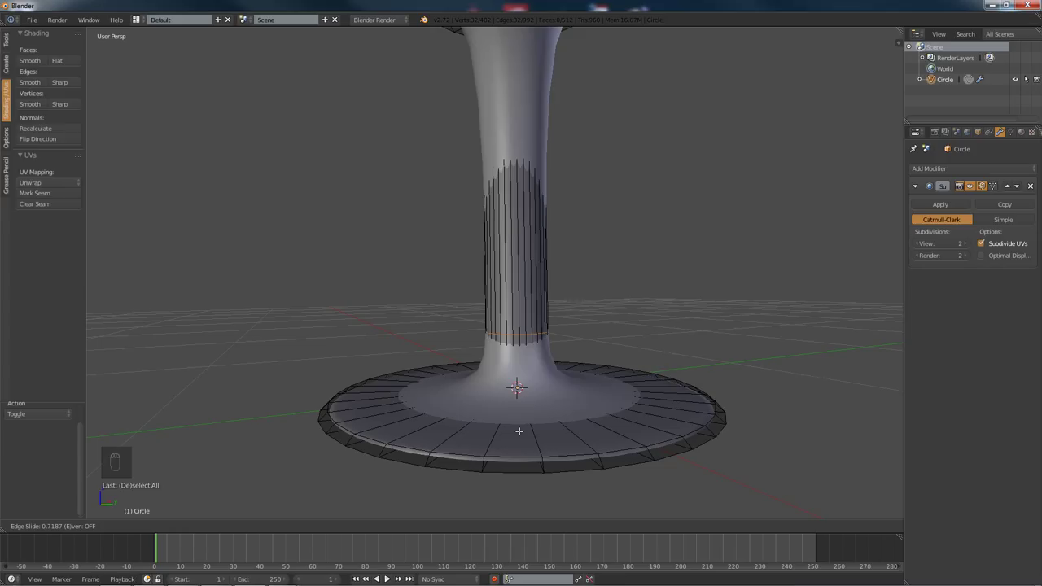
pyautogui.press('a')
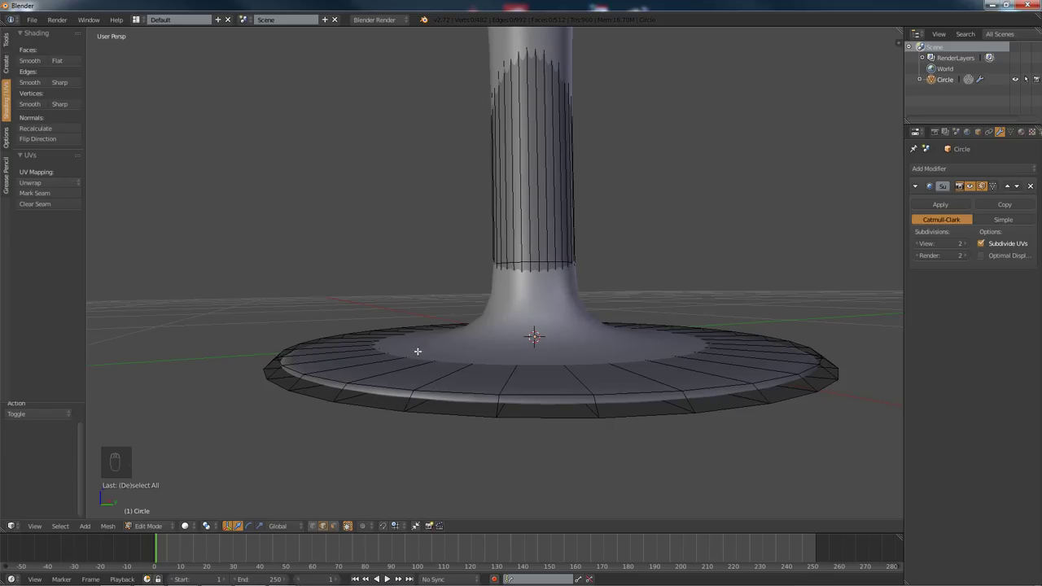
pyautogui.press('r')
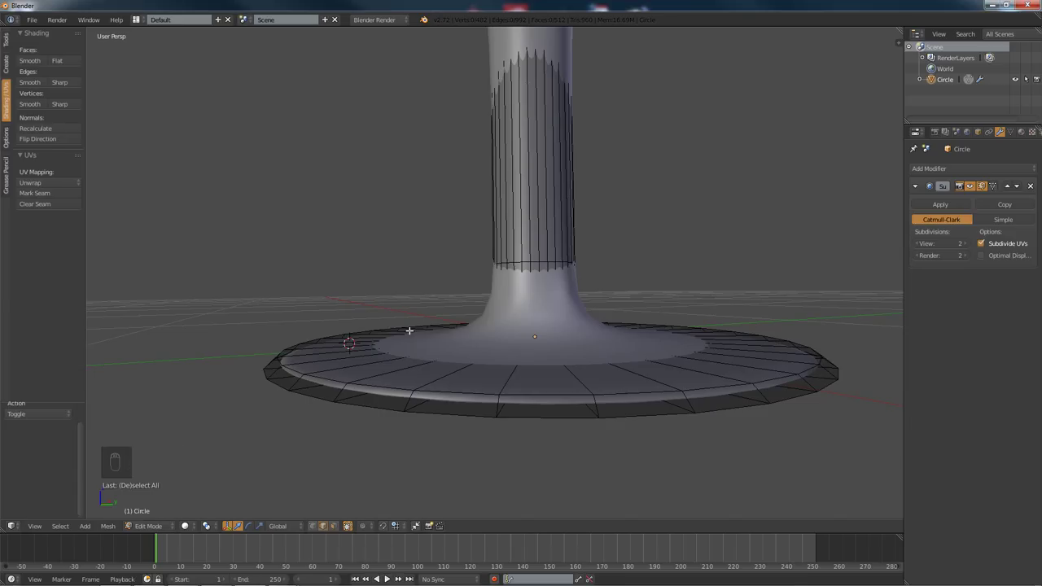
# Step: Centre the 3D cursor, then add loop cuts on the foot's top pulled in toward the stem
pyautogui.press('shift+s')
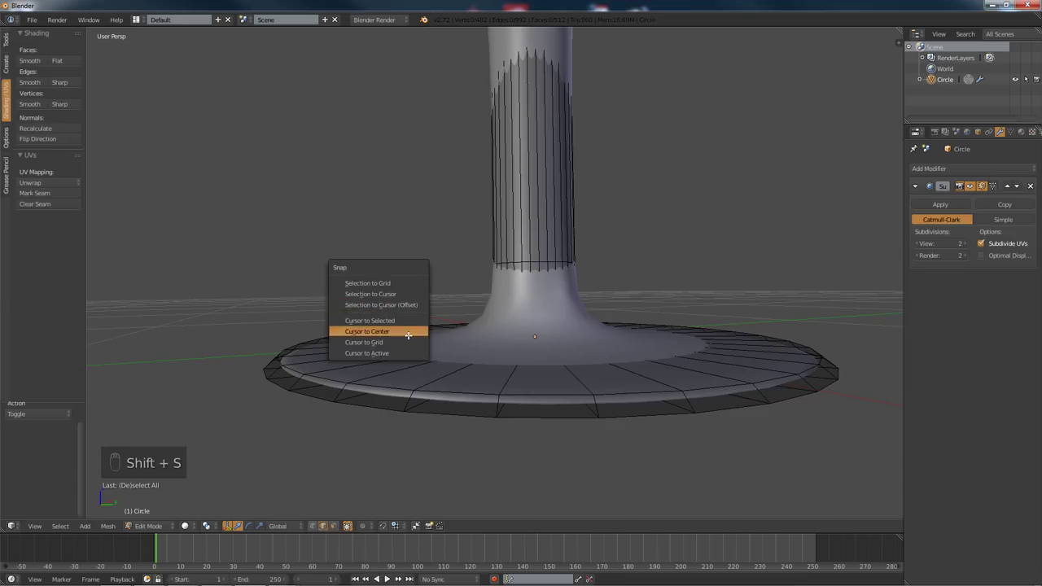
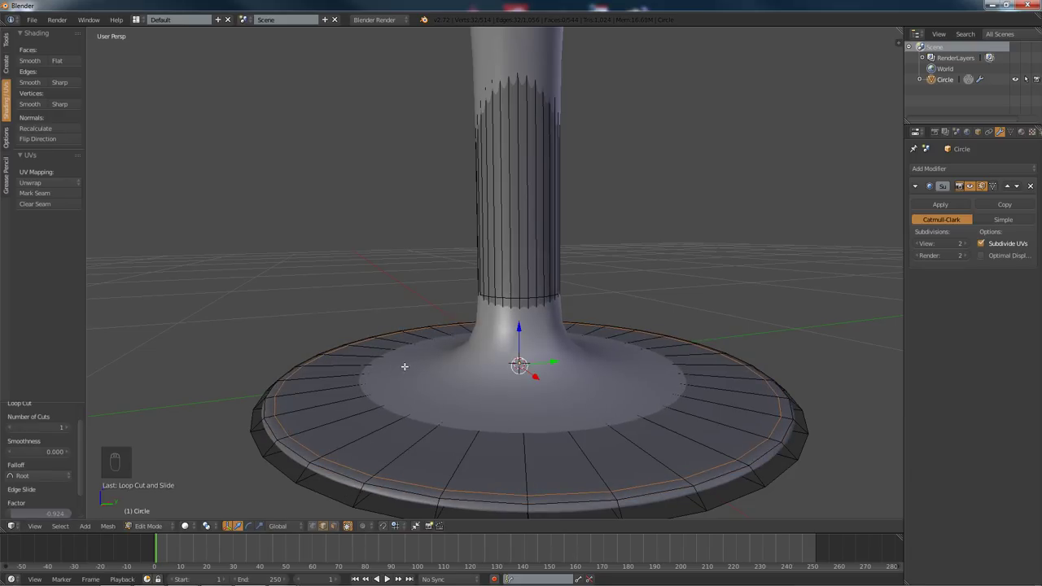
pyautogui.press('a')
pyautogui.press('ctrl+r')
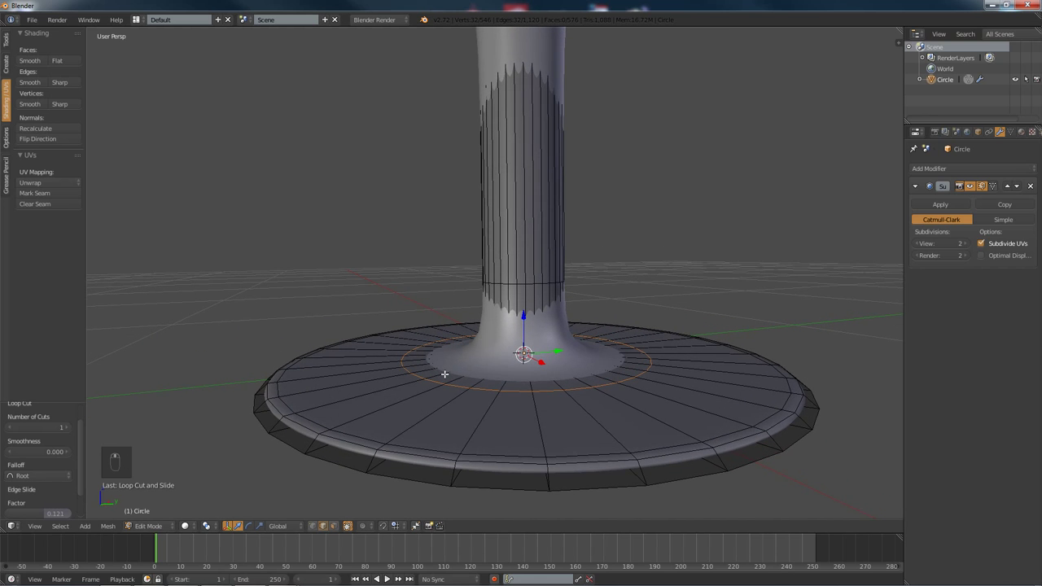
pyautogui.press('a')
pyautogui.press('ctrl+r')
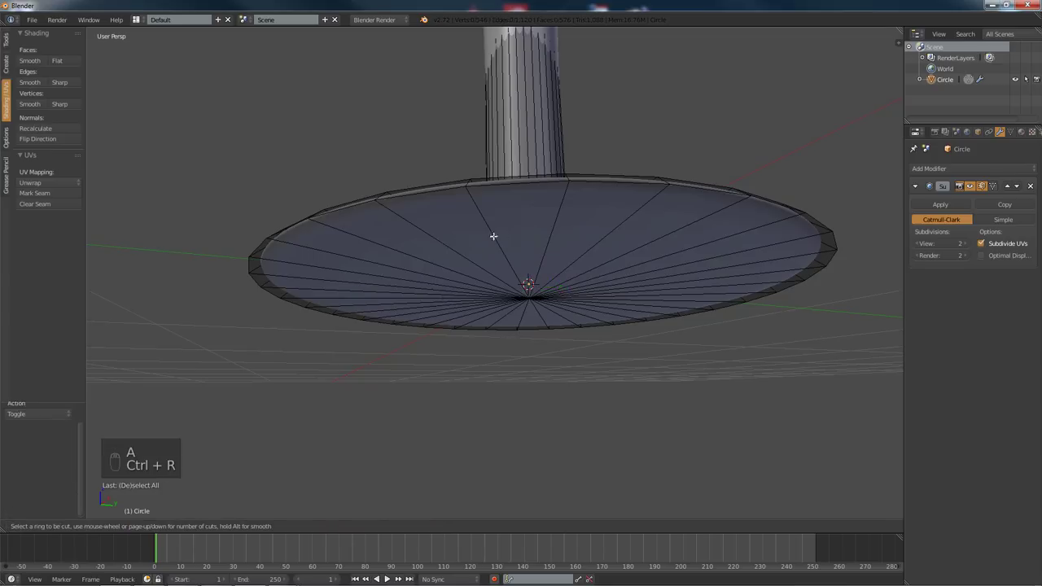
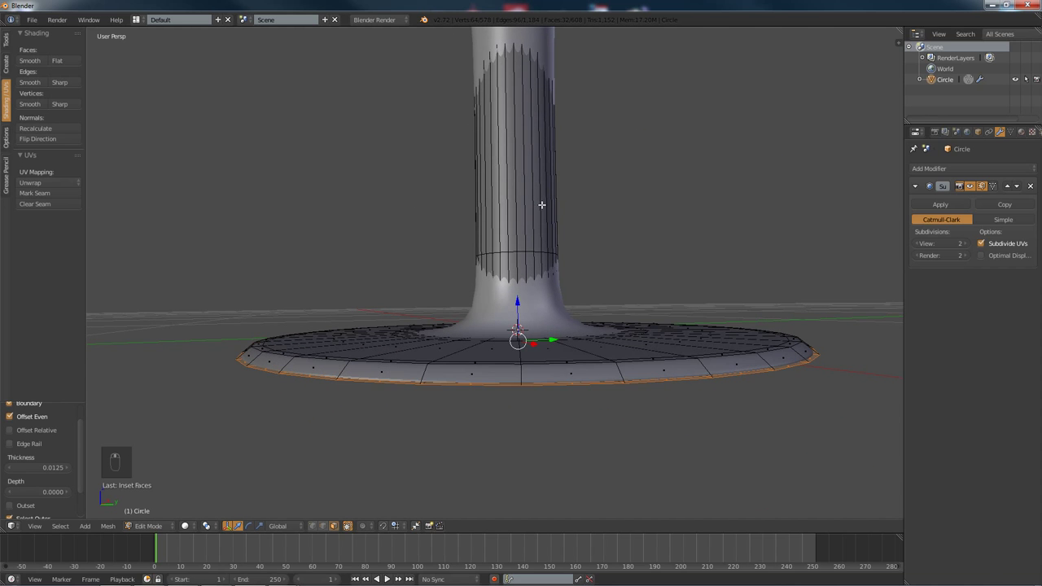
# Step: Add loop cuts at the top of the stem and just below the cup's rim
pyautogui.press('a')
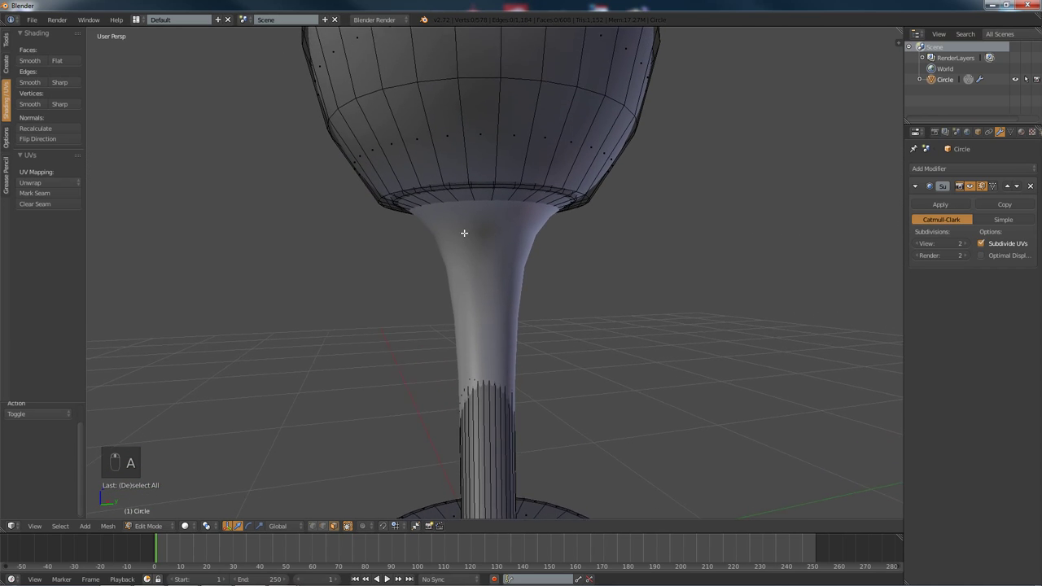
pyautogui.press('ctrl+r')
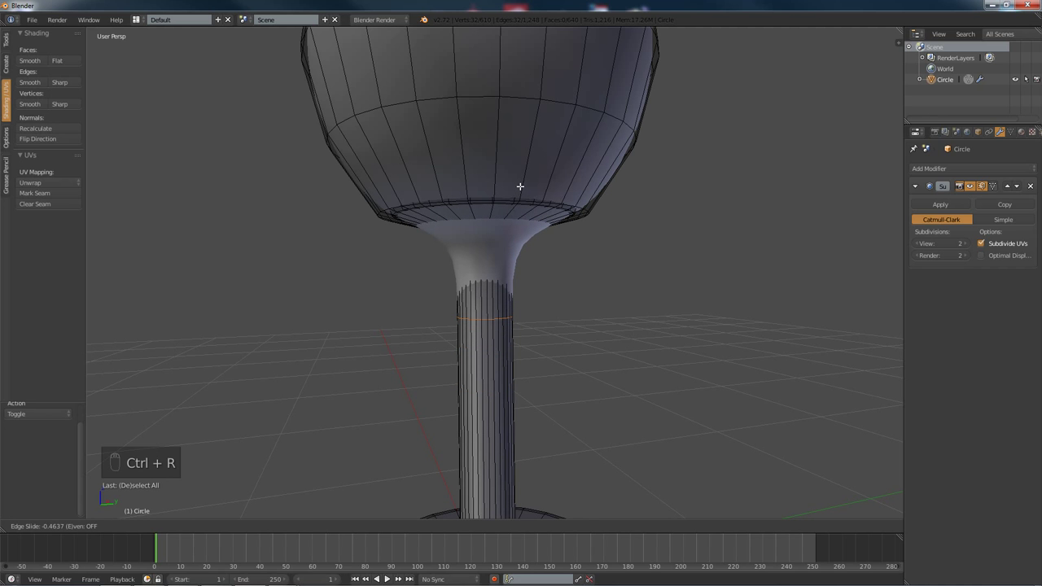
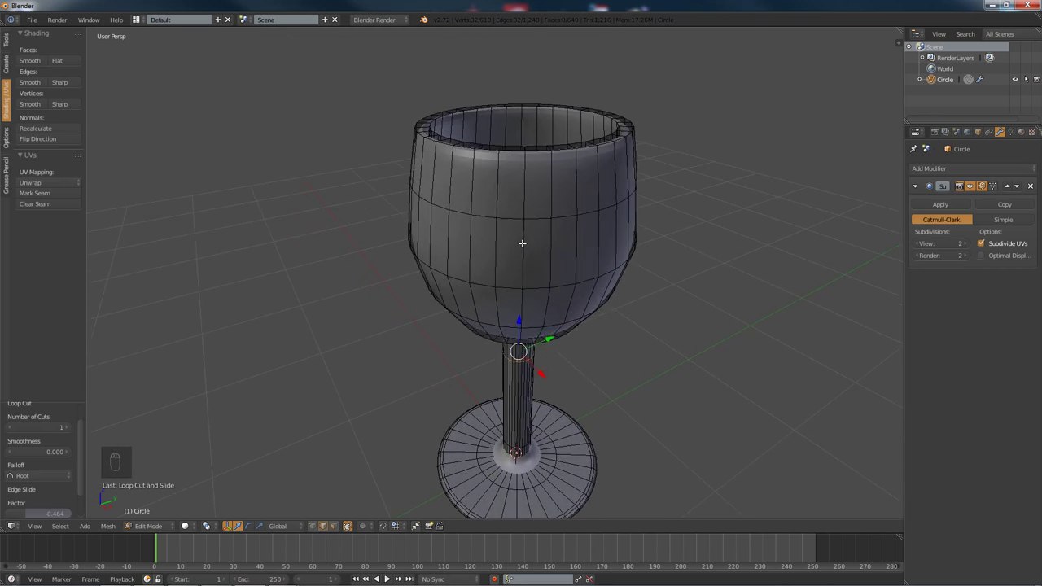
pyautogui.press('a')
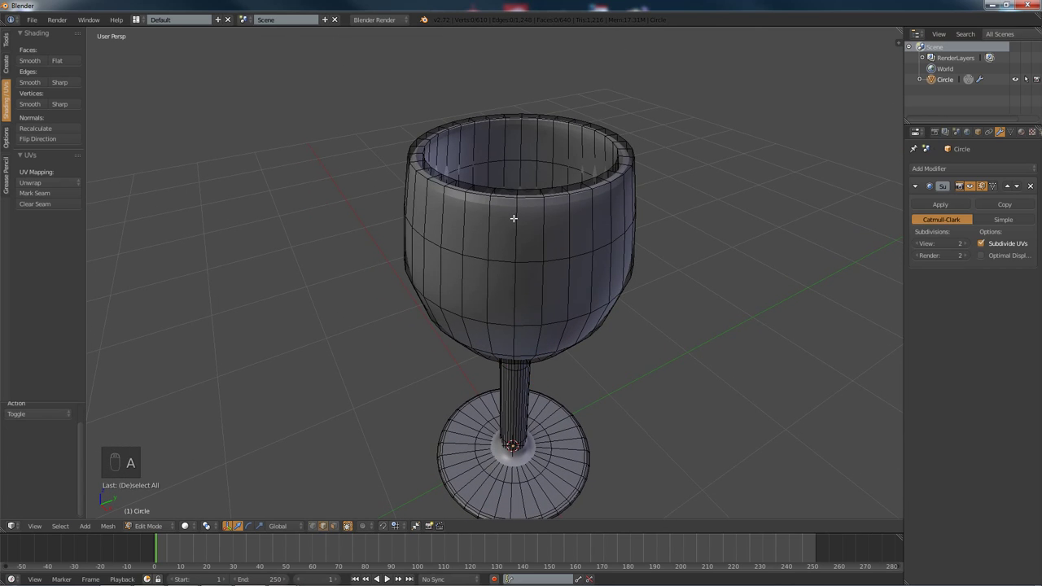
pyautogui.press('ctrl+r')
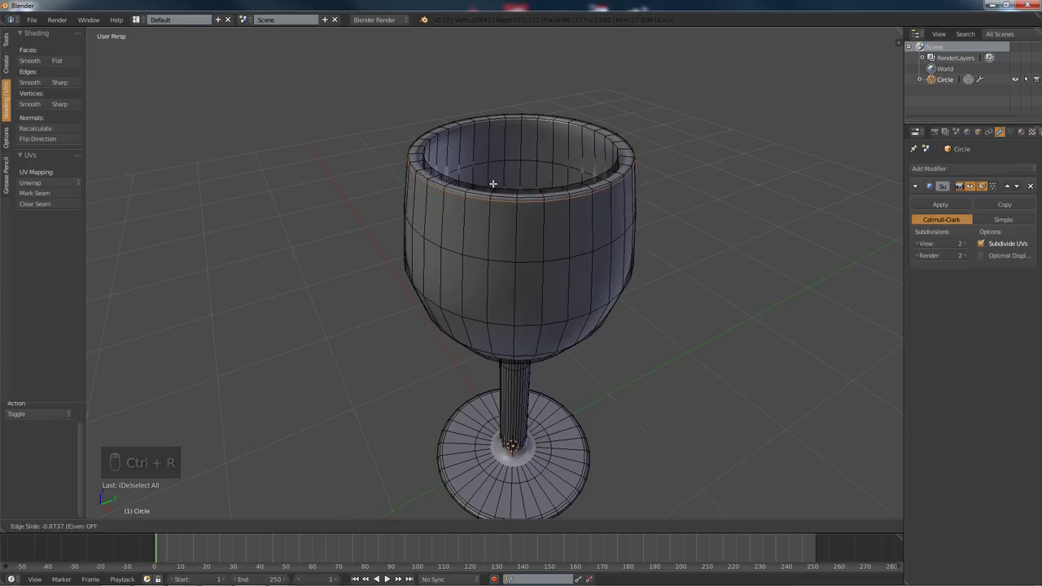
# Step: Add another loop inside the rim and return to Object Mode to view the smooth glass
pyautogui.press('a')
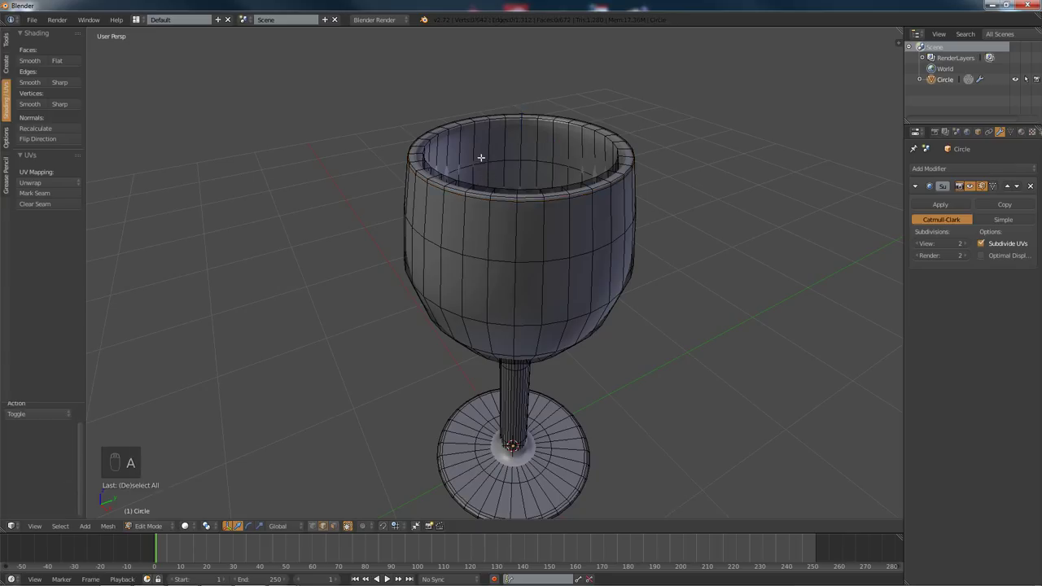
pyautogui.press('ctrl+r')
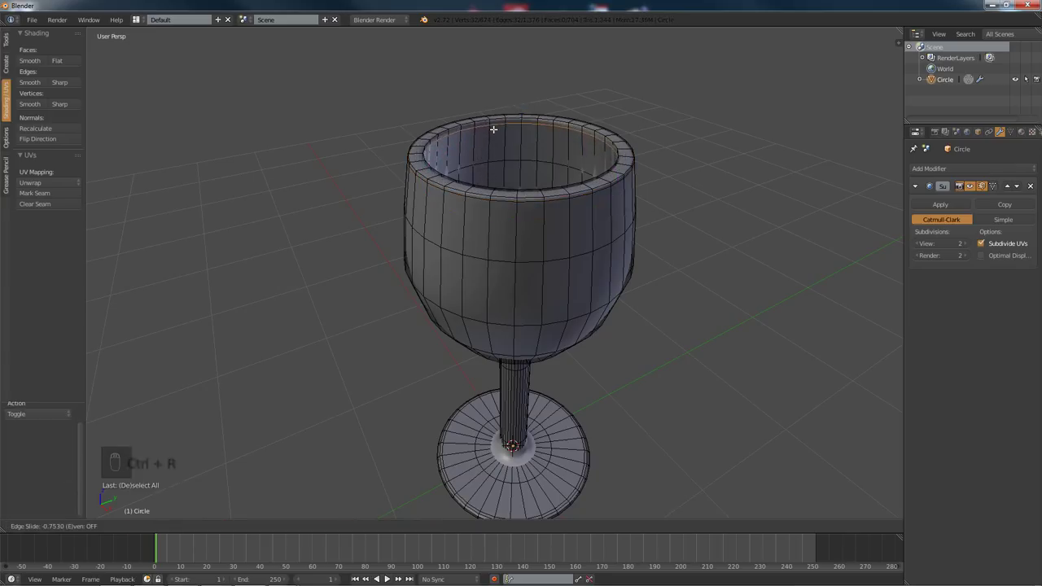
pyautogui.press('a')
pyautogui.press('Tab')
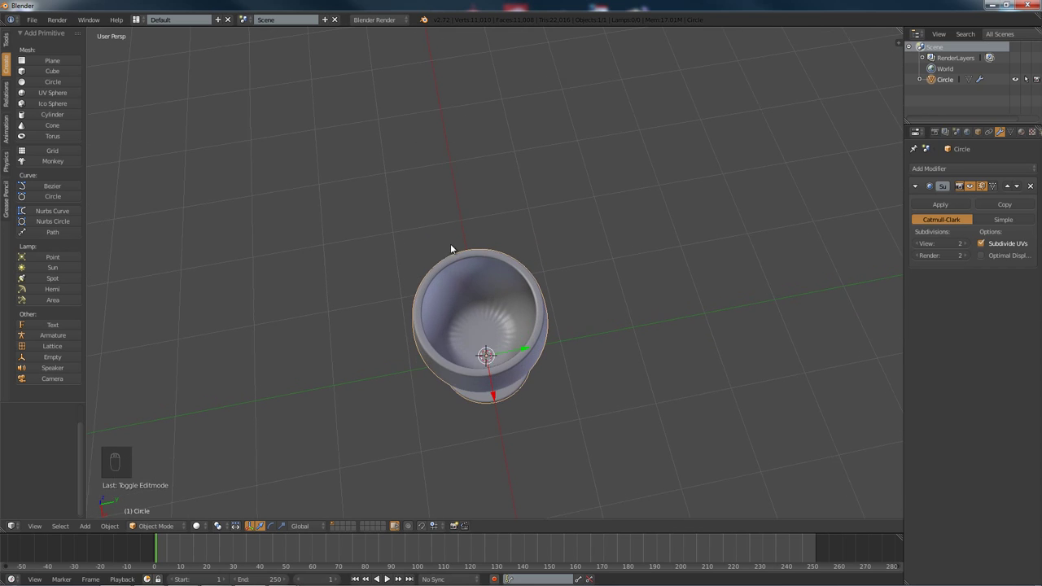
# Step: Inset a ring of faces in the centre of the bowl's floor to begin the stem
pyautogui.press('Tab')
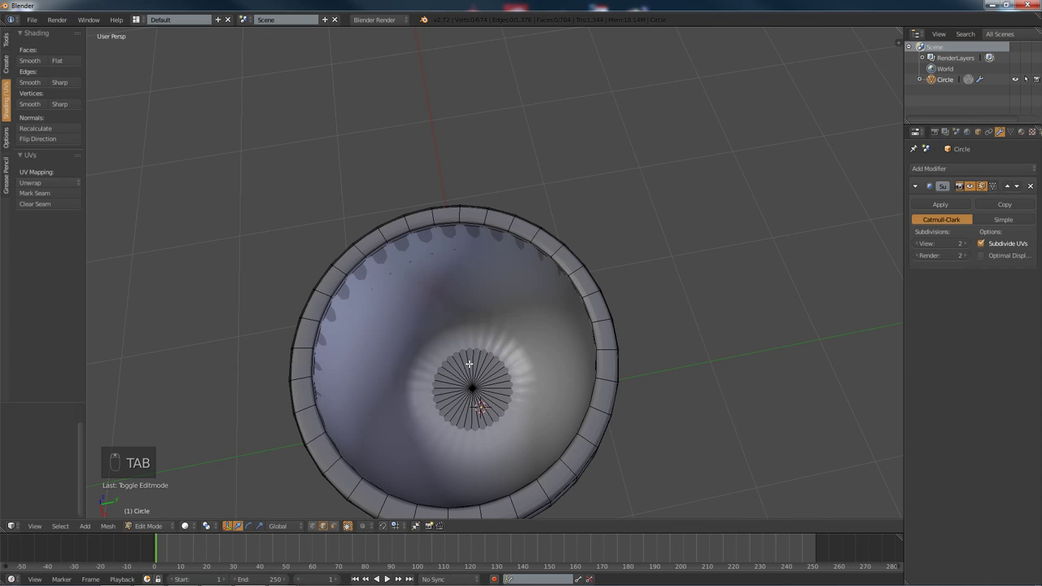
pyautogui.press('Tab')
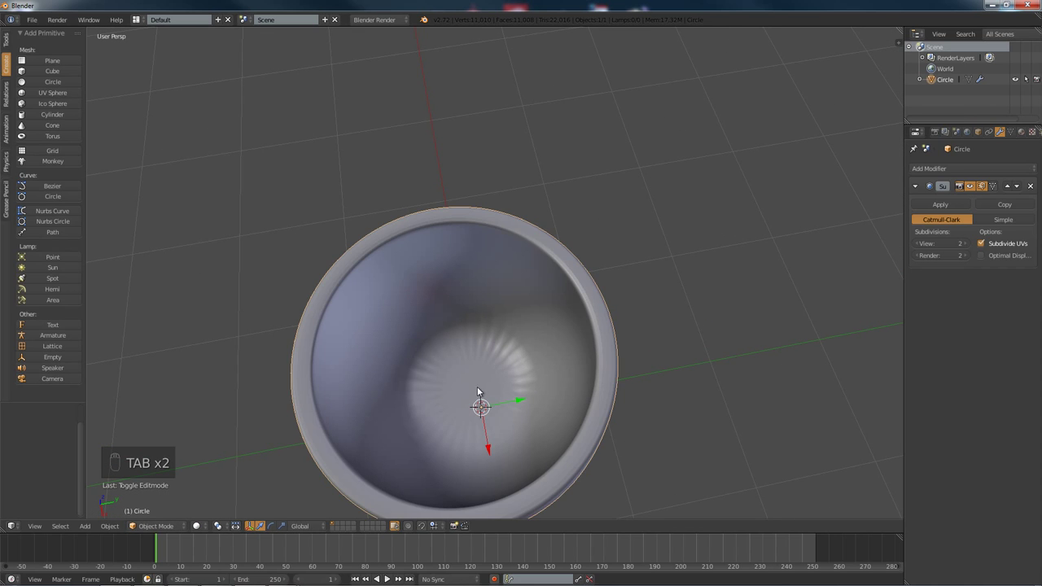
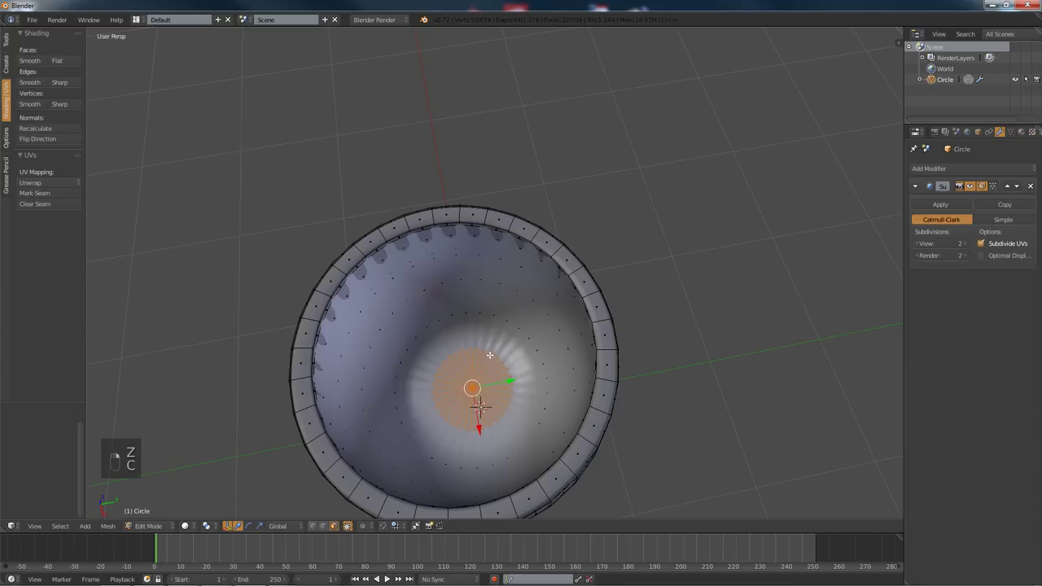
pyautogui.press('i')
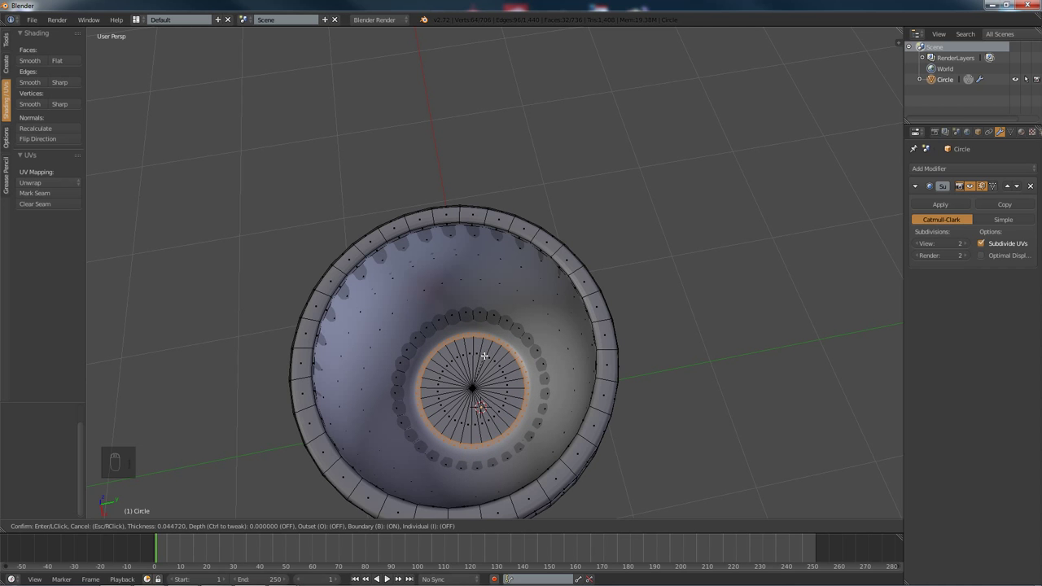
pyautogui.press('a')
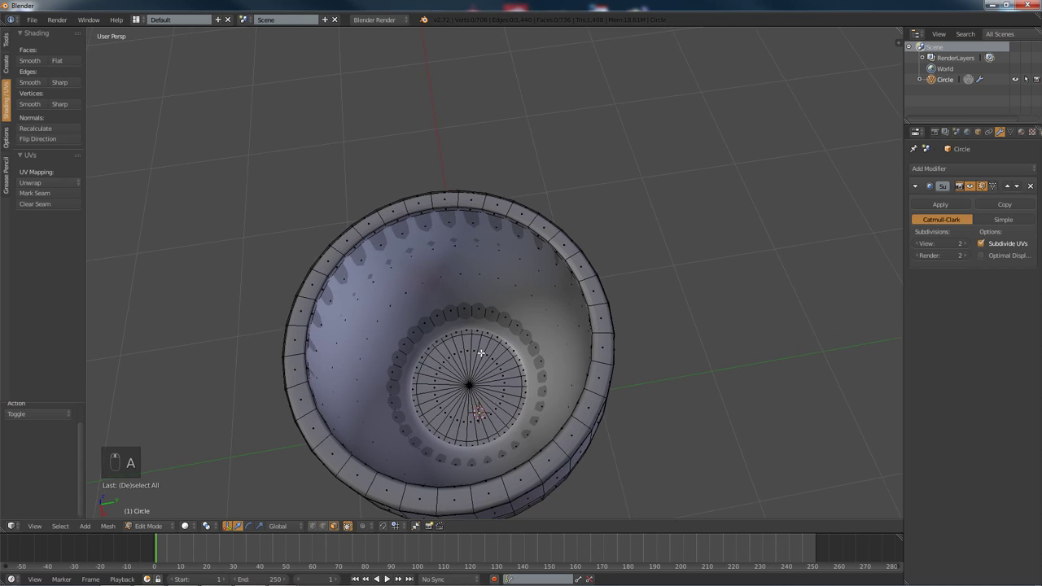
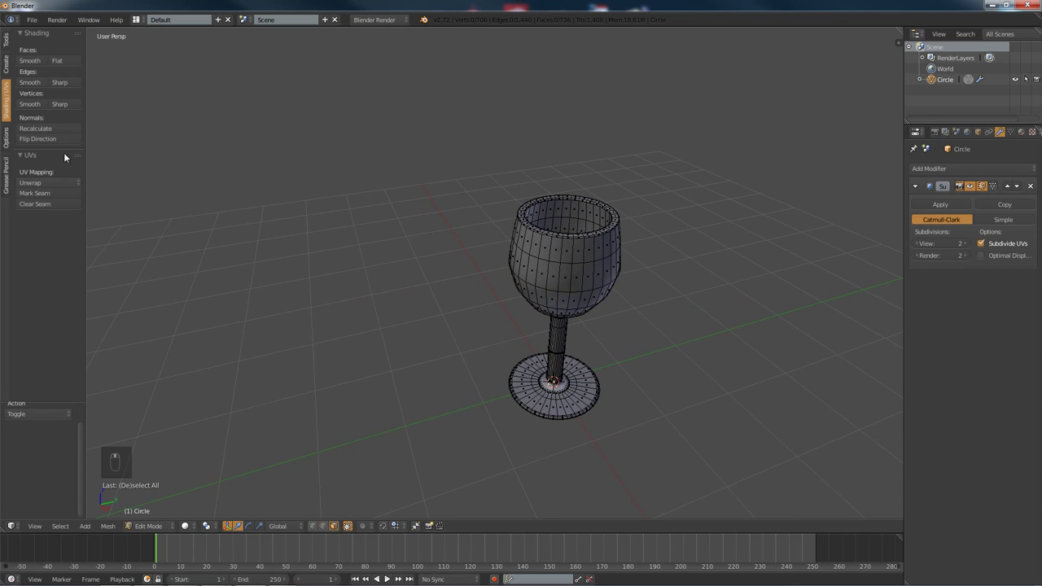
# Step: Add a filled Circle mesh and scale it into a flat disc beside the glass
pyautogui.press('Tab')
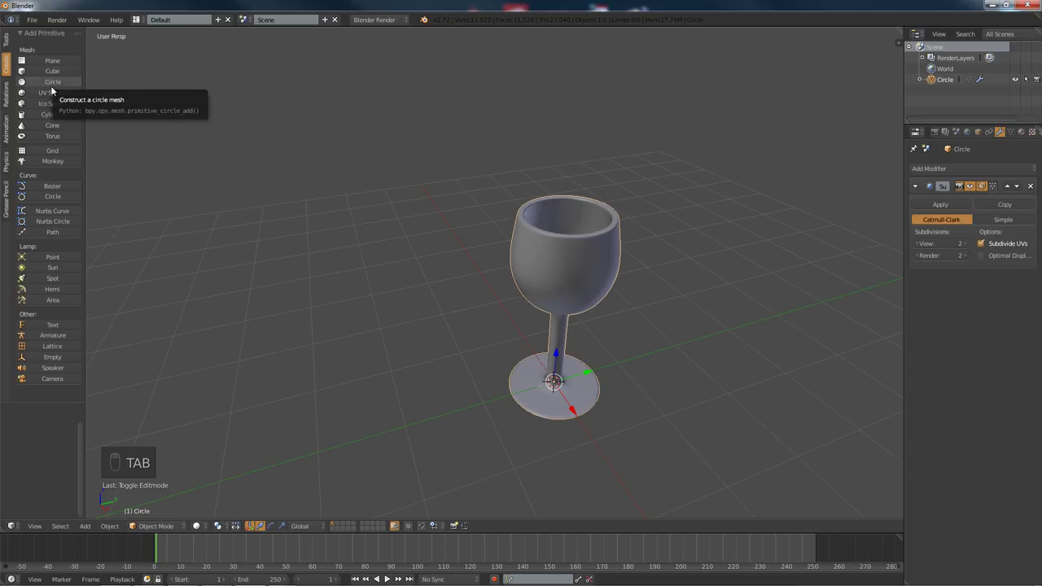
pyautogui.moveTo(54, 91); pyautogui.dragTo(484, 384)
pyautogui.press('s')
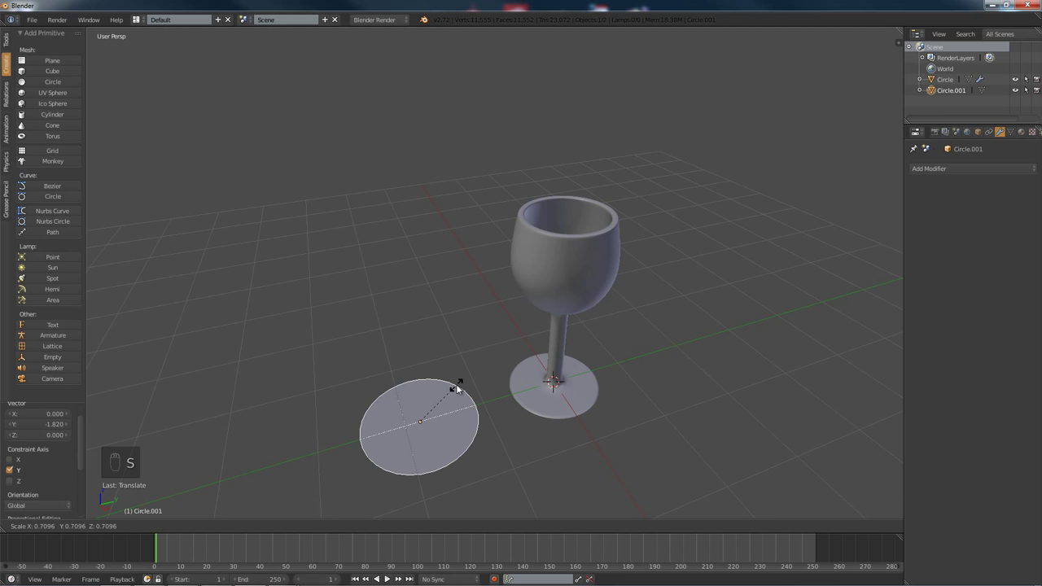
pyautogui.moveTo(528, 386); pyautogui.dragTo(481, 431)
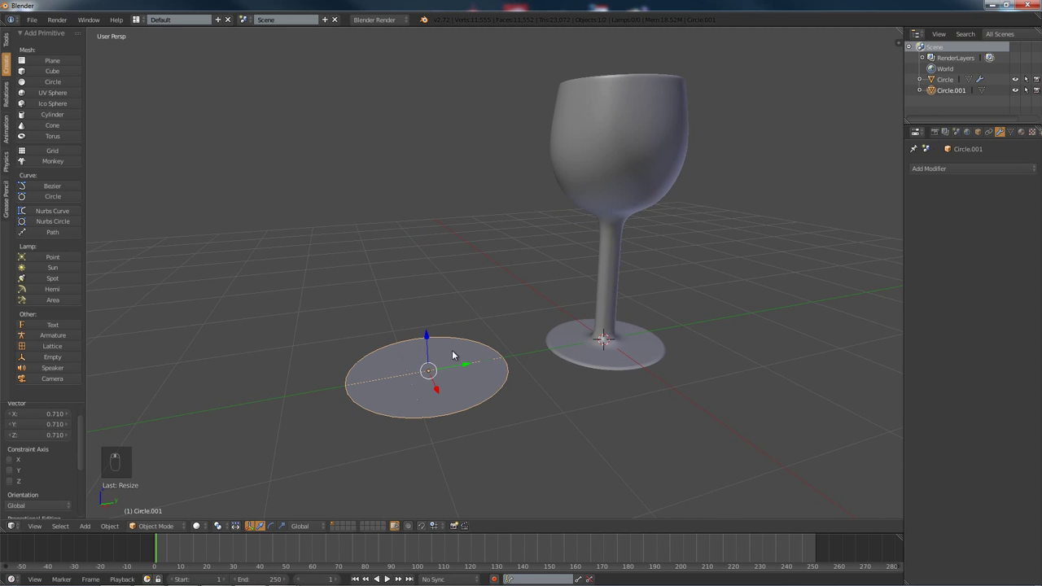
# Step: Circle-select the disc's rim and extrude it upward into the bottle body in Right Ortho view
pyautogui.press('Tab')
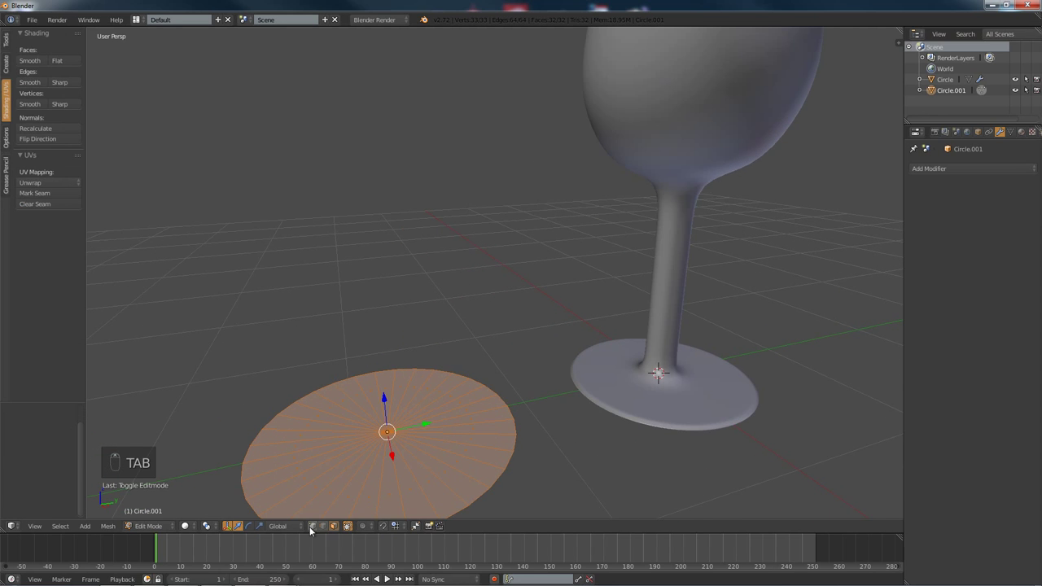
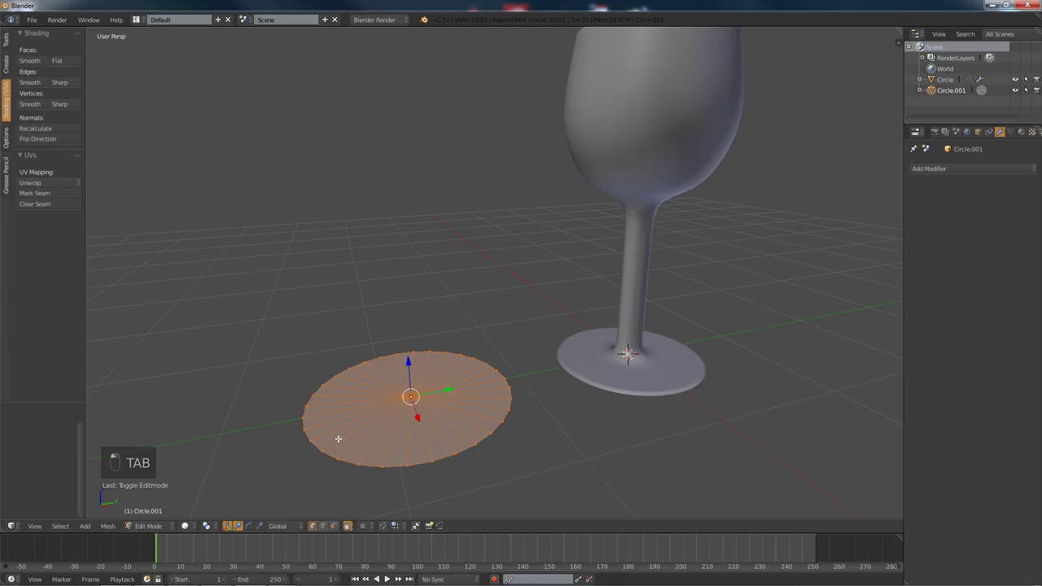
pyautogui.press('a')
pyautogui.press('c')
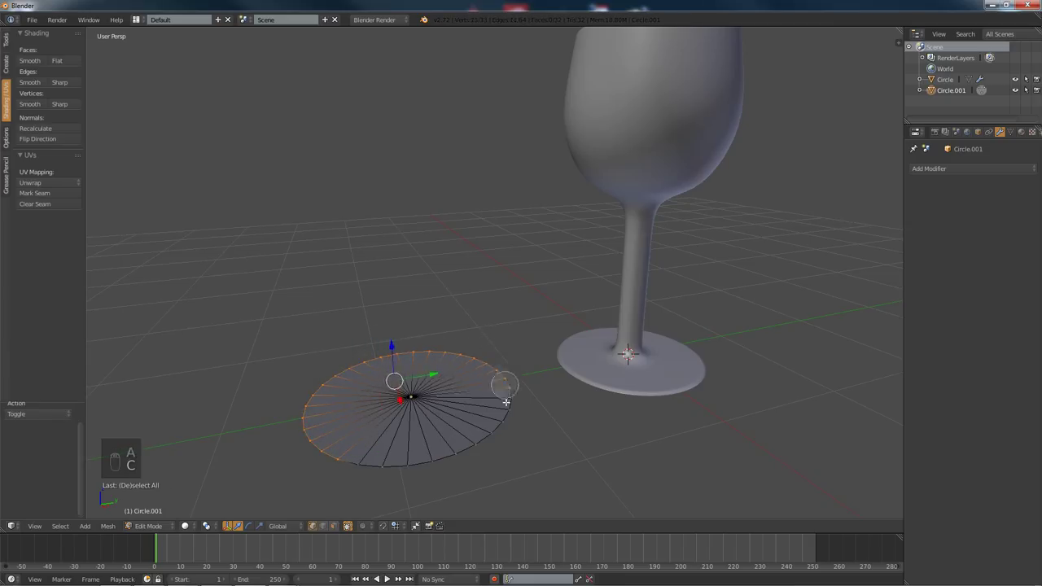
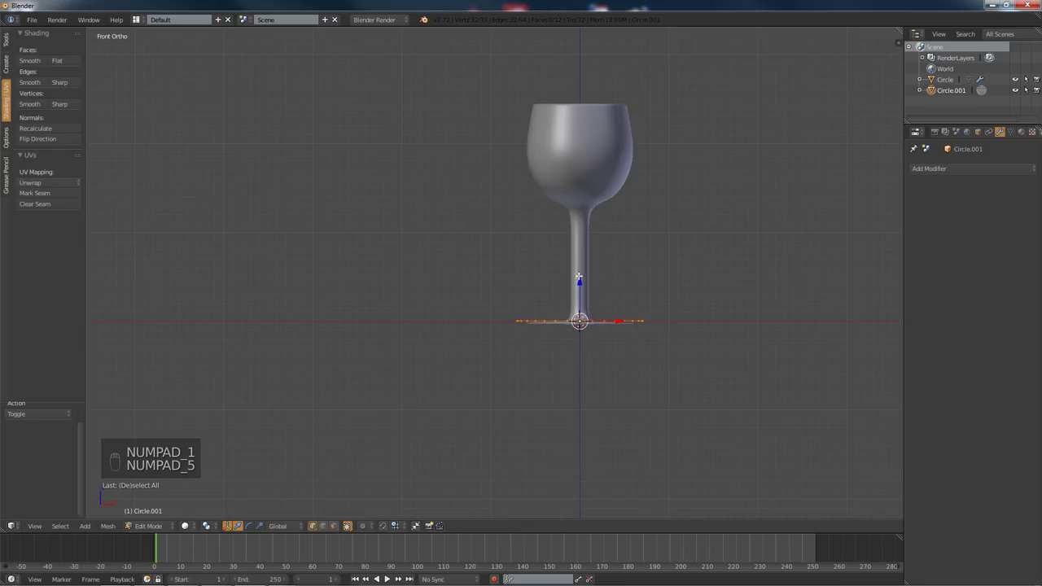
pyautogui.press('KP_3')
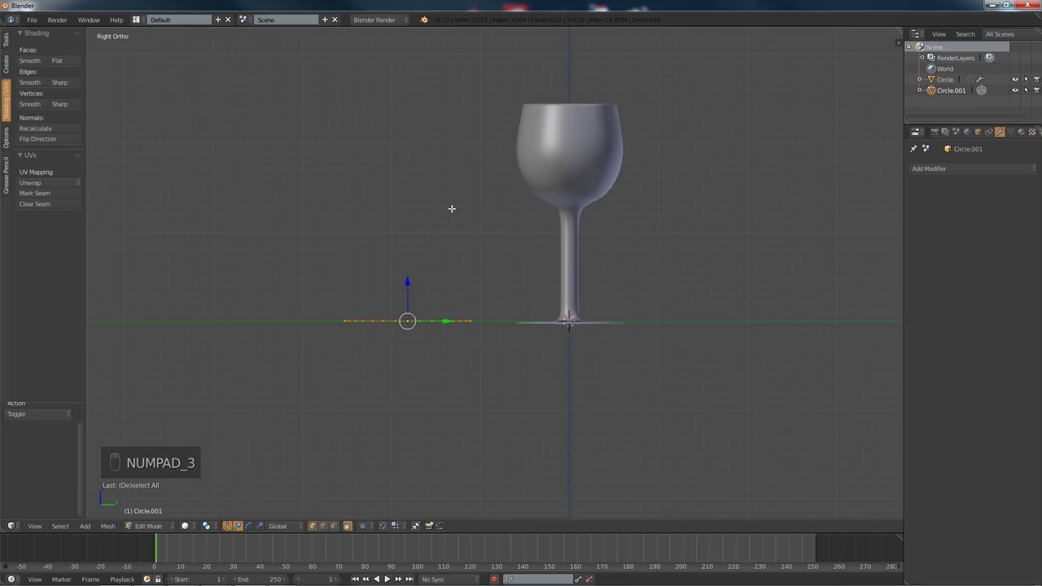
pyautogui.press('e')
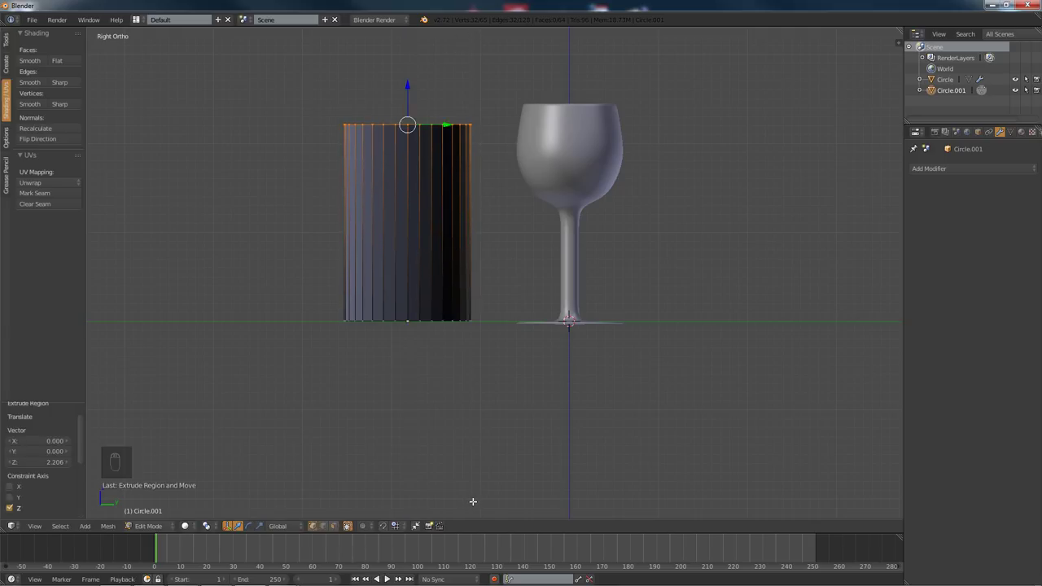
# Step: Extrude and scale the top ring into a sloping shoulder and a tall narrow neck
pyautogui.press('e')
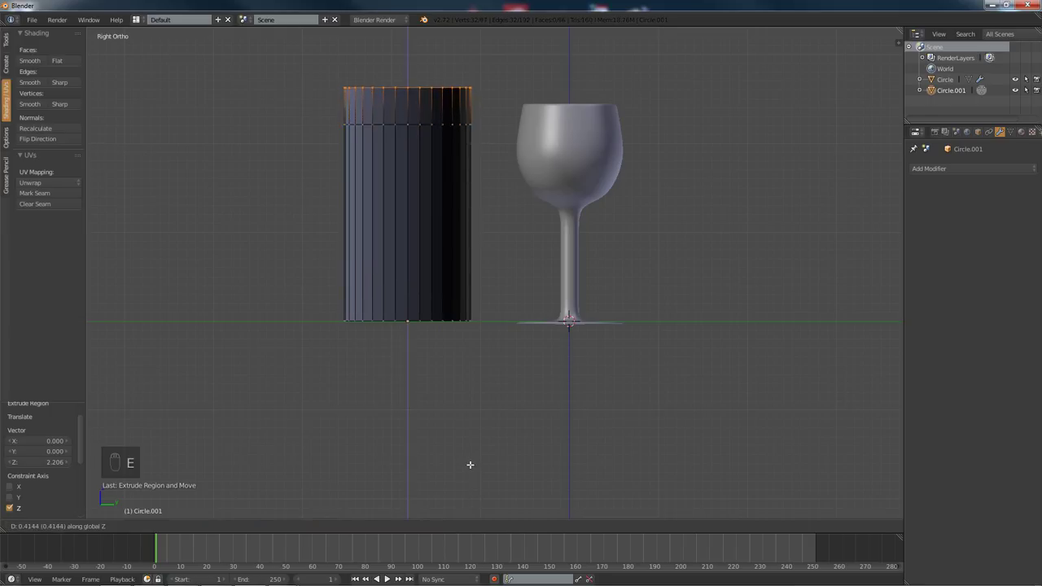
pyautogui.press('s')
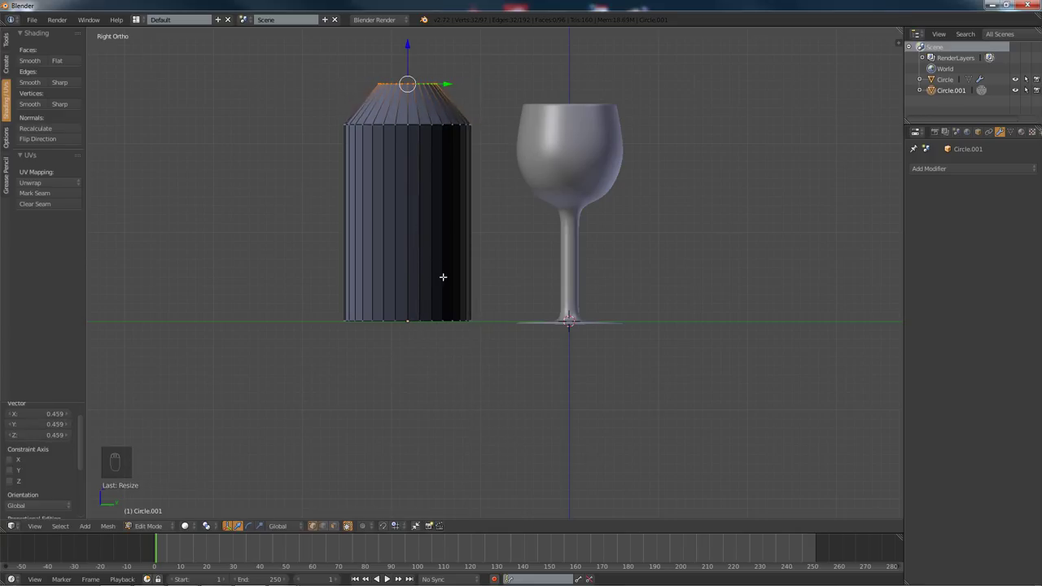
pyautogui.press('e')
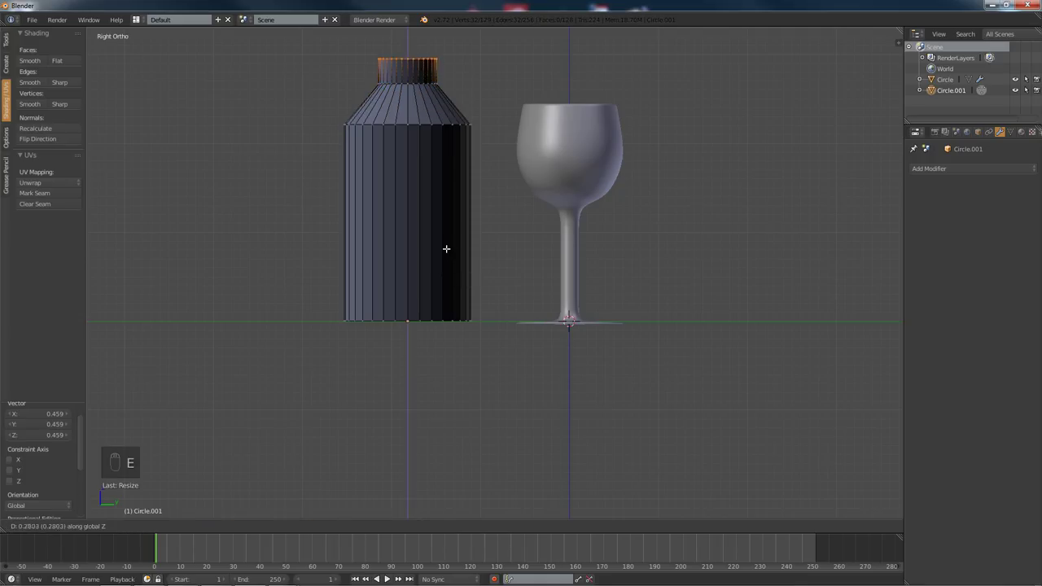
pyautogui.press('s')
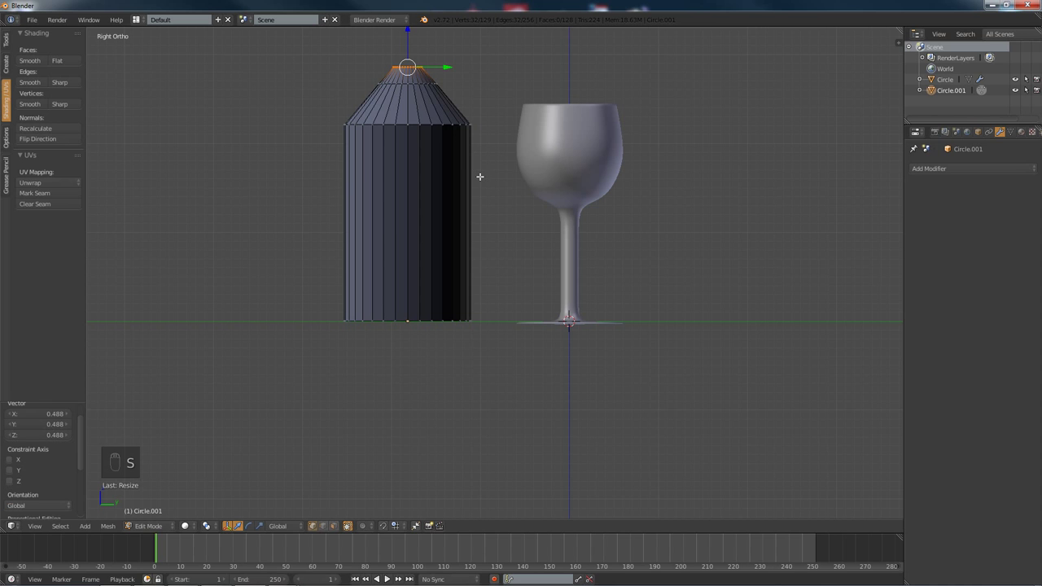
pyautogui.press('e')
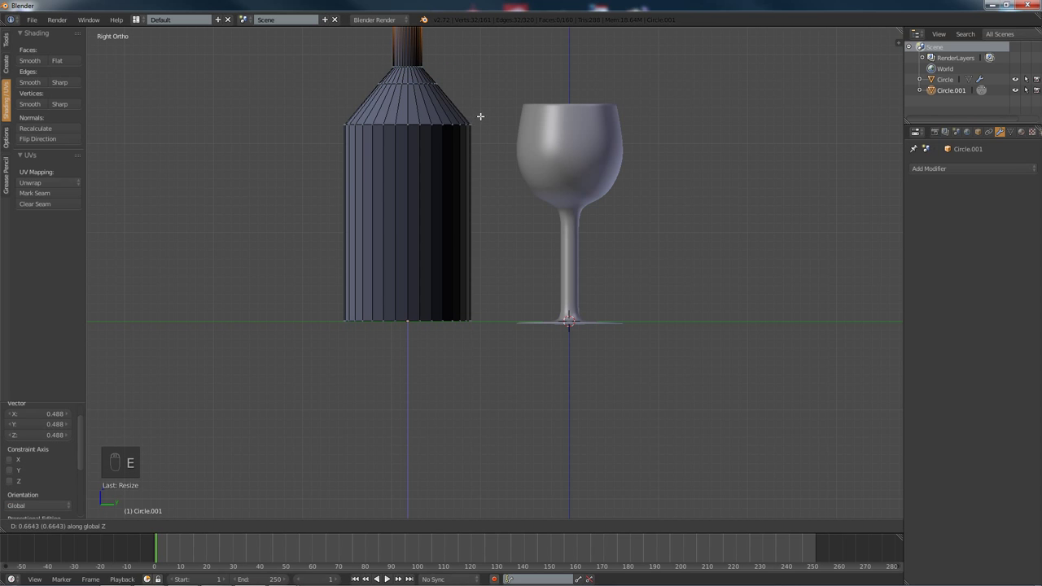
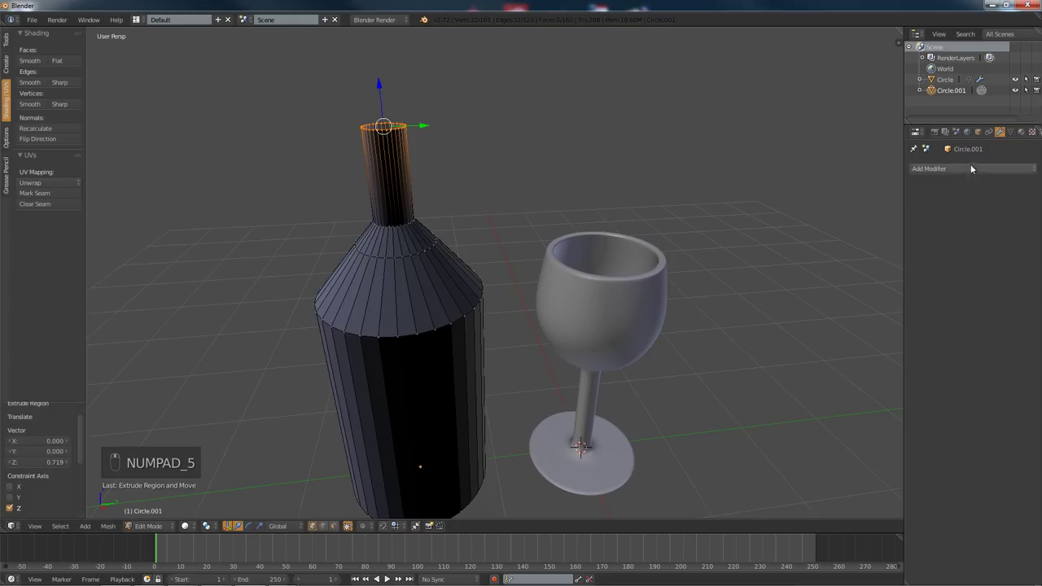
# Step: Add a Subdivision Surface modifier to smooth the bottle's body and shoulder
pyautogui.press('a')
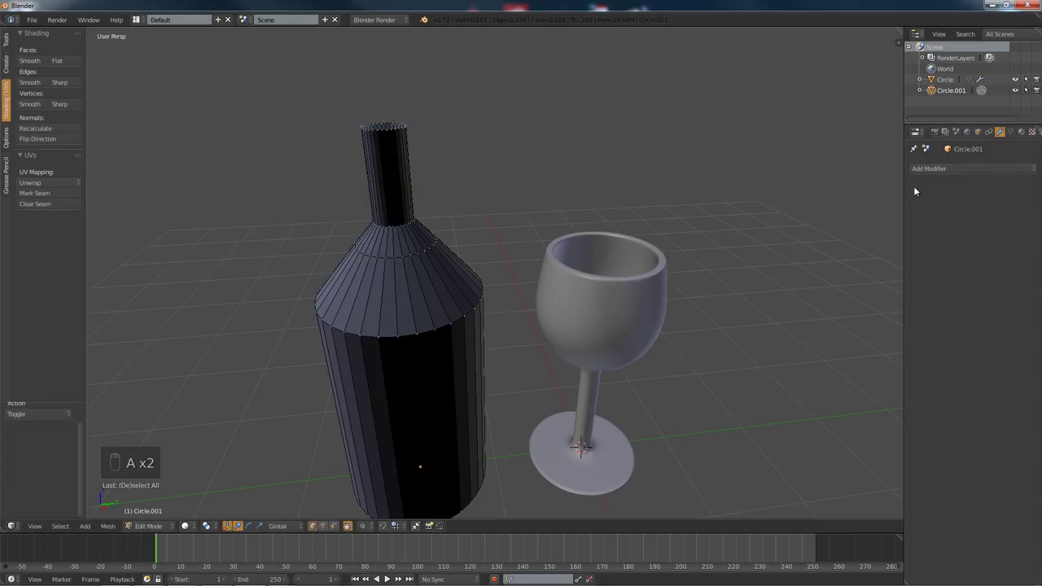
pyautogui.moveTo(926, 178); pyautogui.dragTo(817, 354)
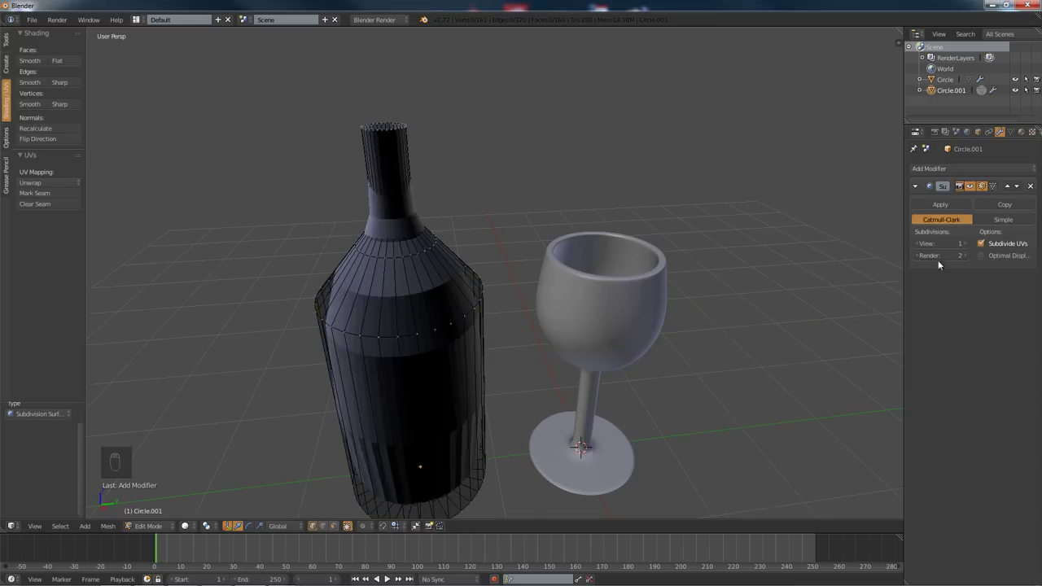
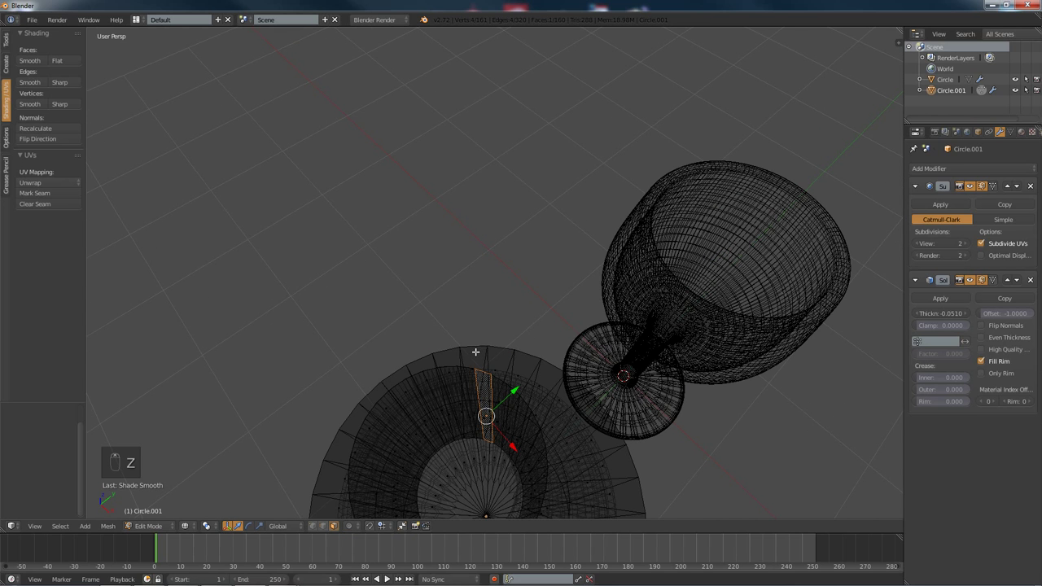
# Step: Loop-cut an edge ring just above the bottle's base and switch to Right Ortho view
pyautogui.press('z')
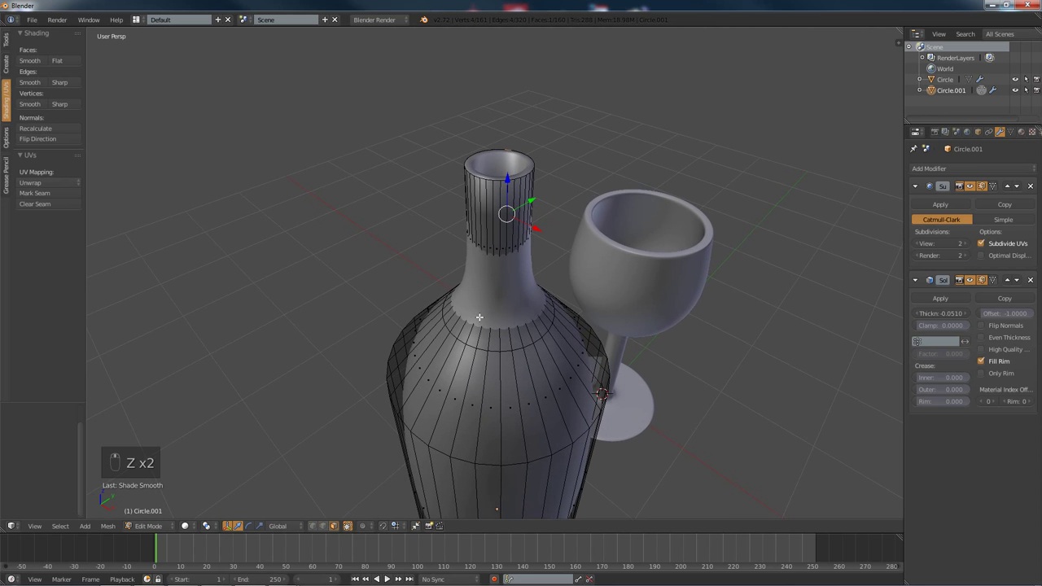
pyautogui.press('a')
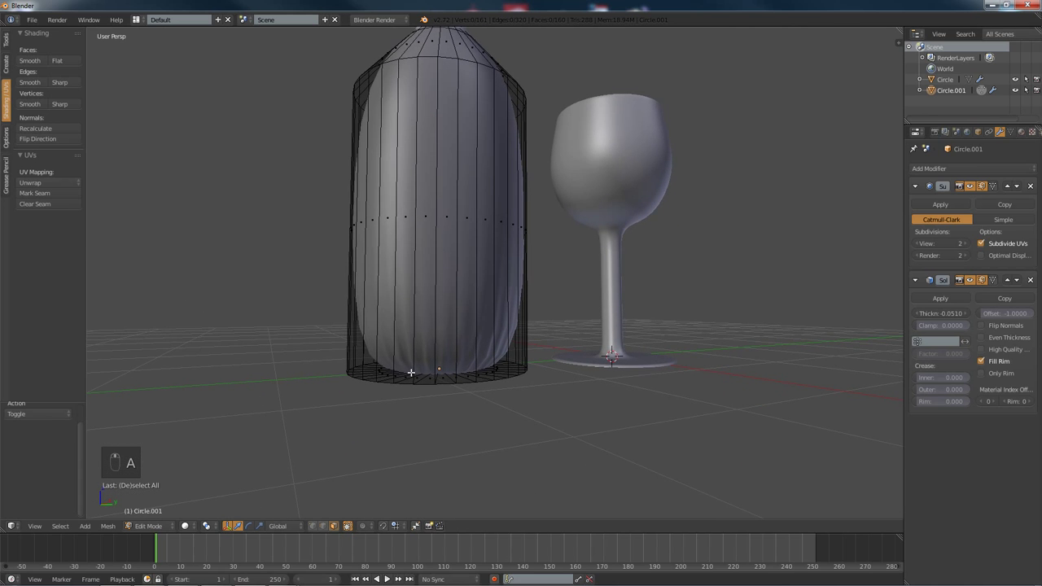
pyautogui.press('ctrl+r')
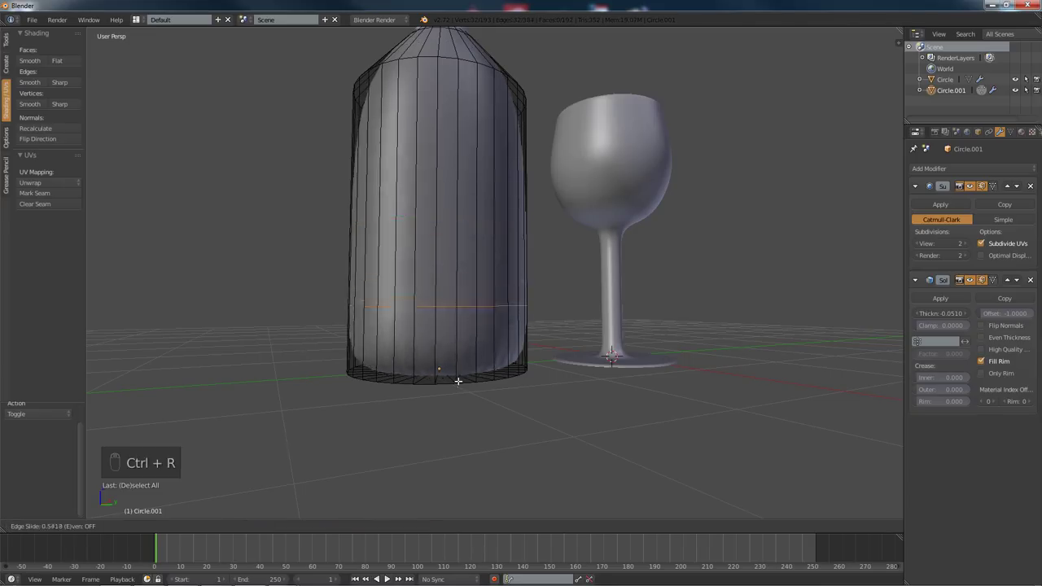
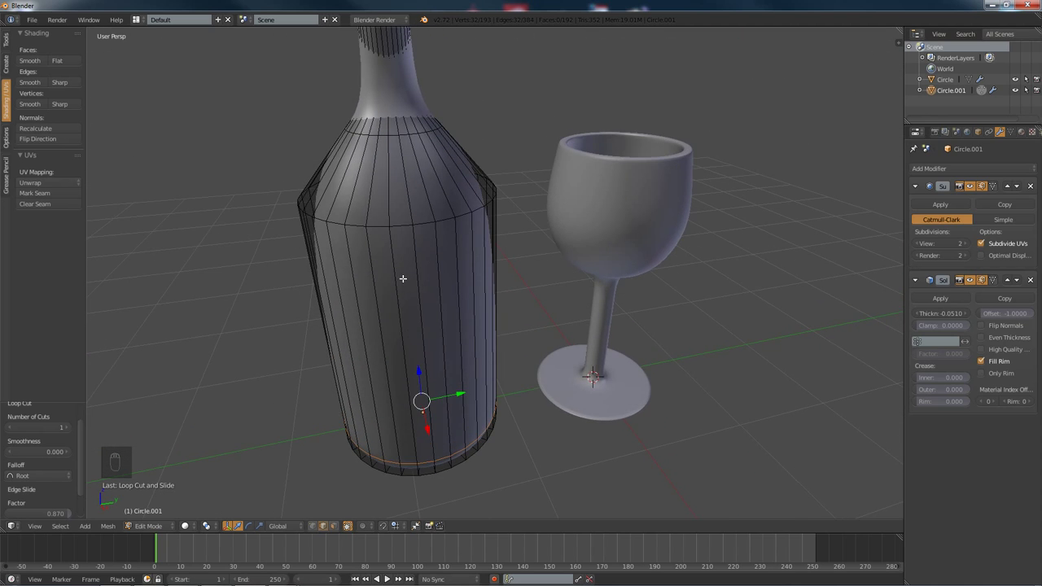
pyautogui.press('KP_1')
pyautogui.press('KP_5')
pyautogui.press('KP_3')
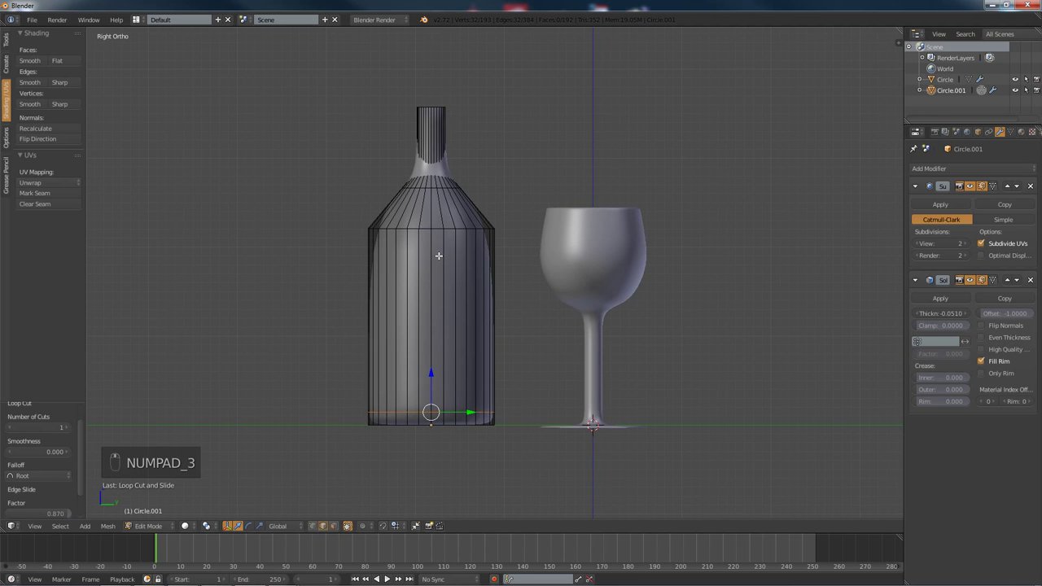
# Step: Add edge loops at the bottle's shoulder and neck base to sharpen the neck-to-body join
pyautogui.press('z')
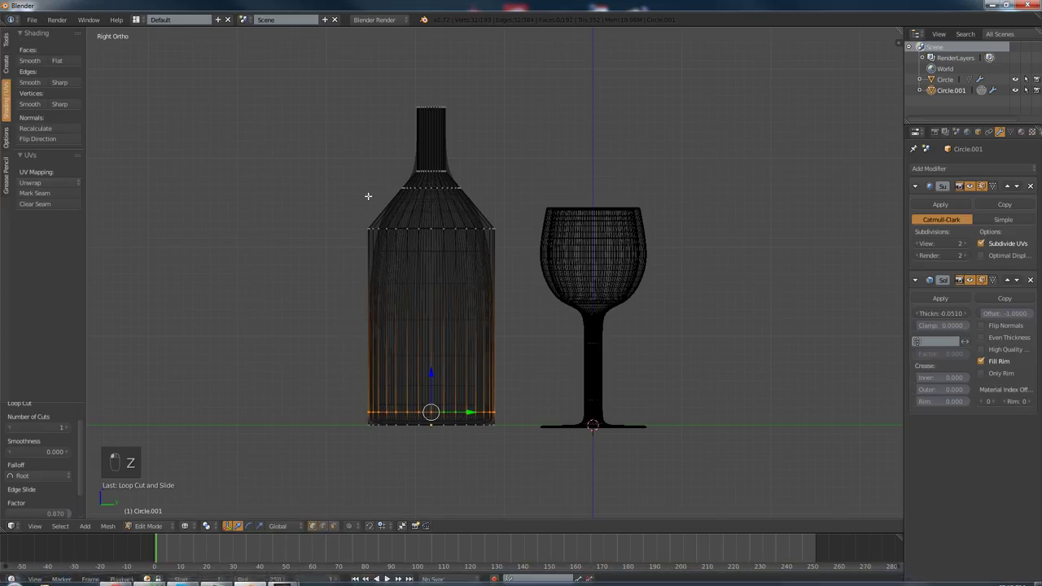
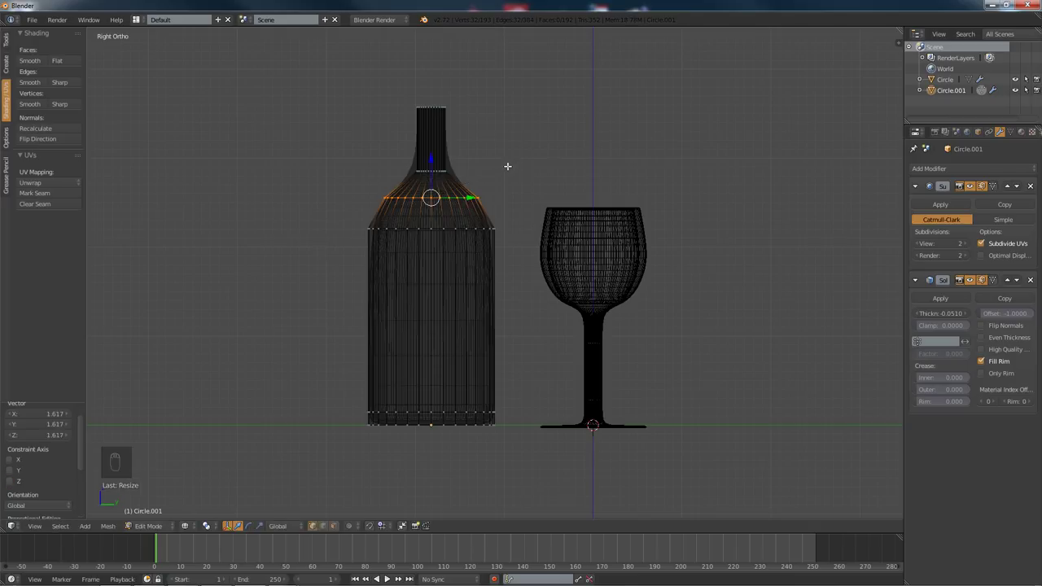
pyautogui.press('a')
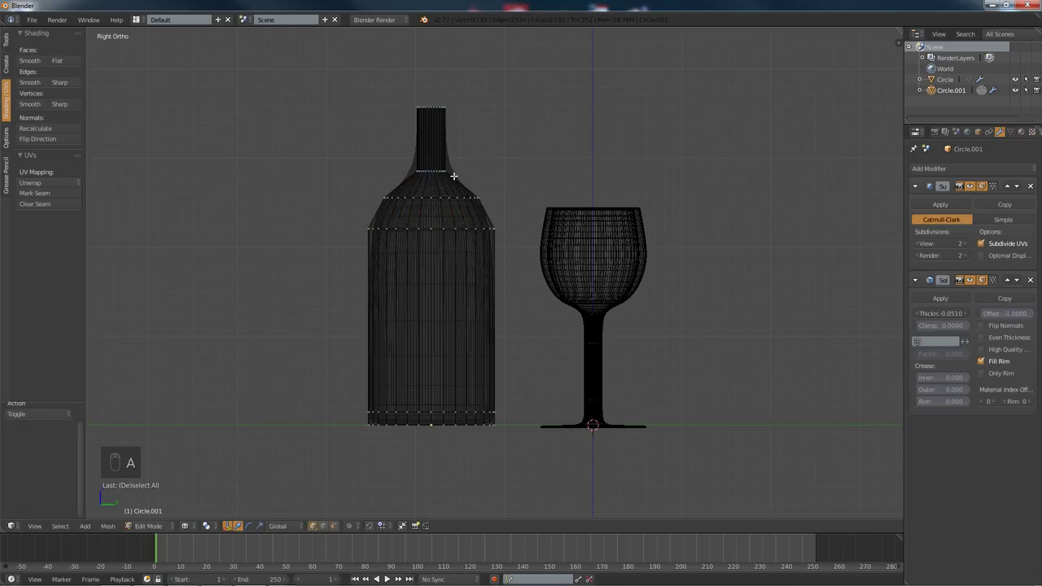
pyautogui.press('ctrl+r')
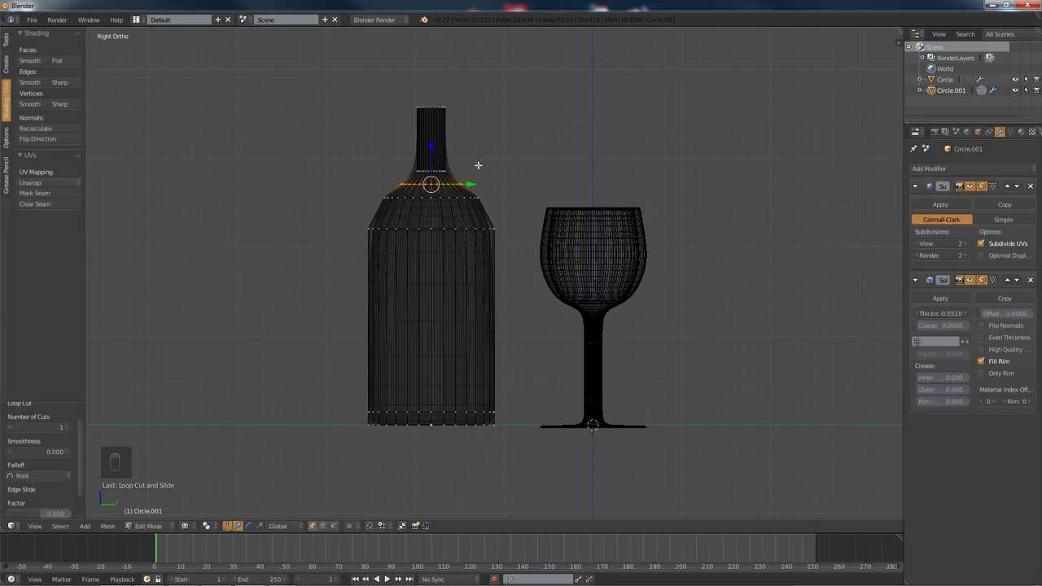
pyautogui.press('ctrl+z')
pyautogui.press('z')
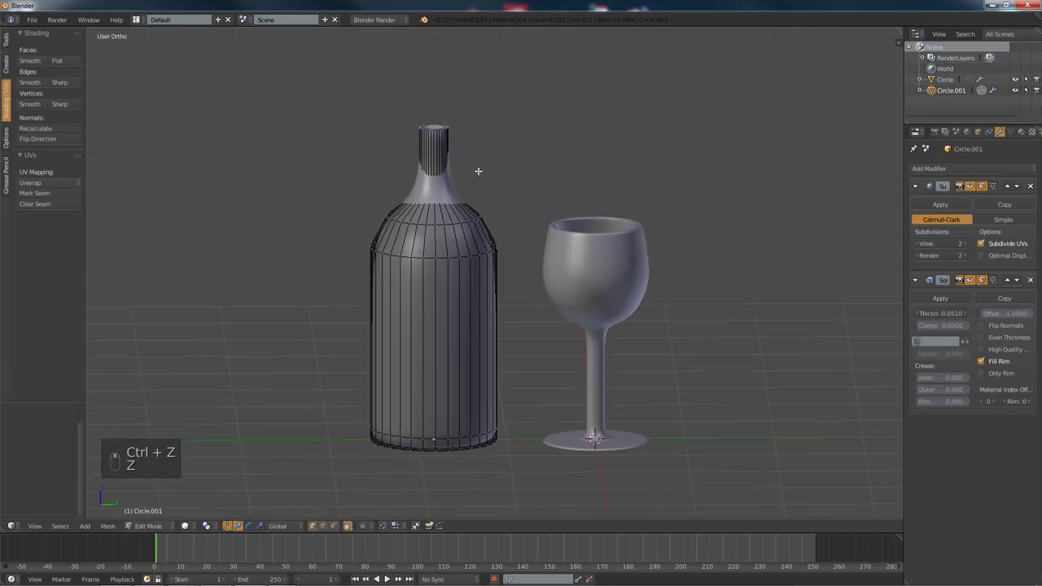
pyautogui.press('ctrl+r')
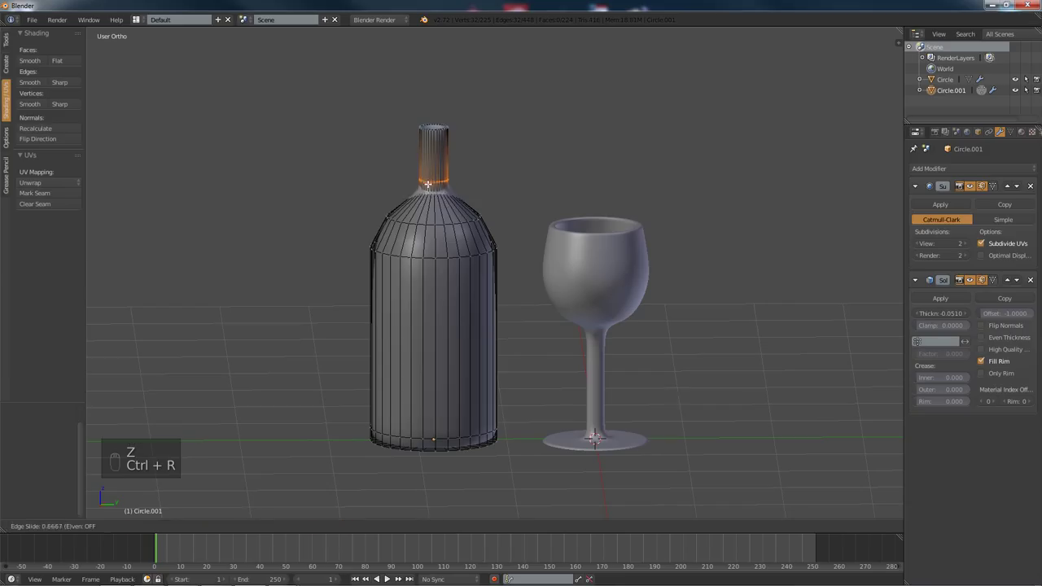
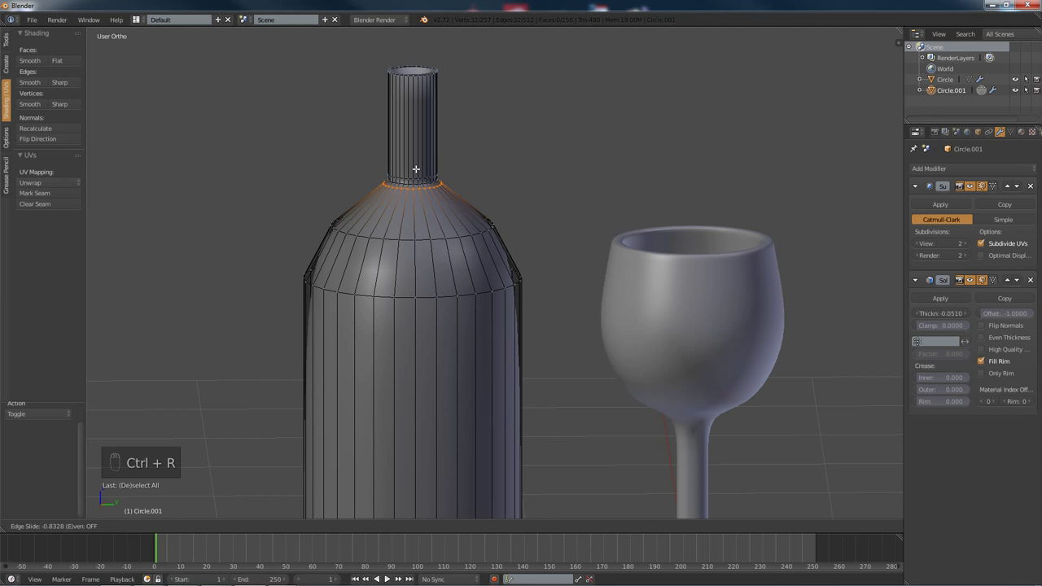
pyautogui.press('a')
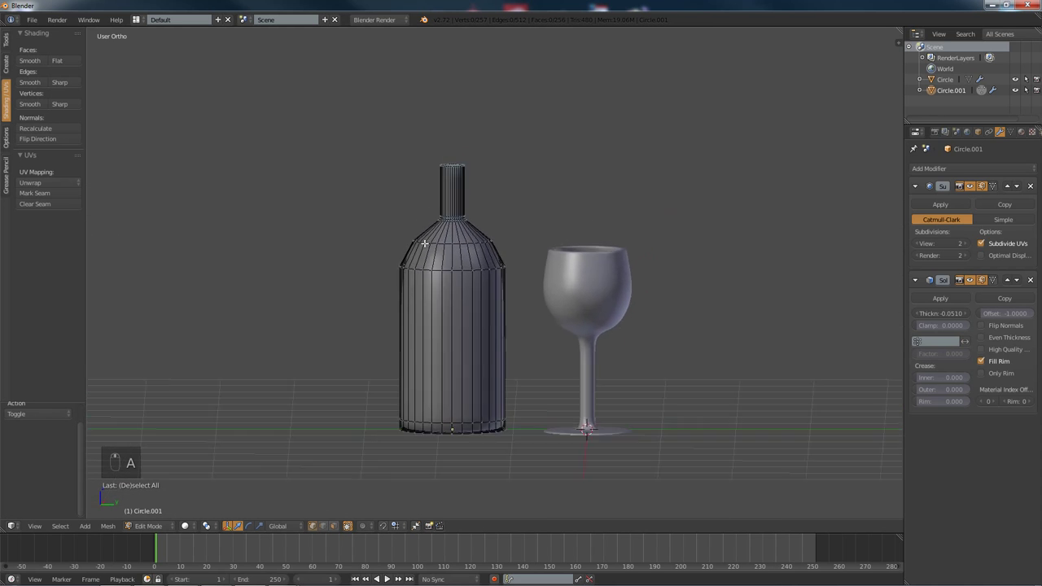
# Step: Leave Edit Mode and add a Plane scaled up as a large floor under the objects
pyautogui.press('KP_5')
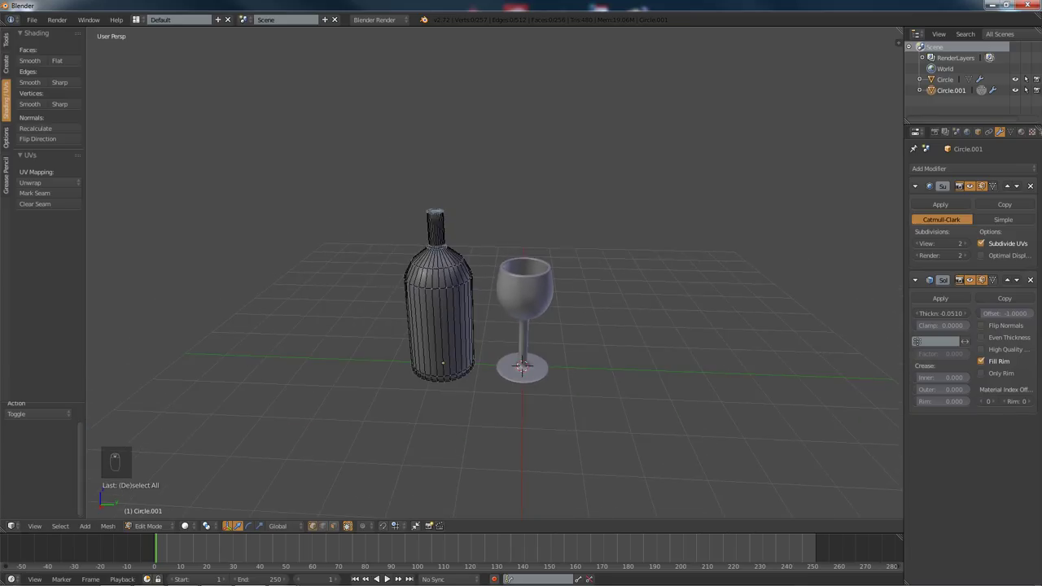
pyautogui.press('Tab')
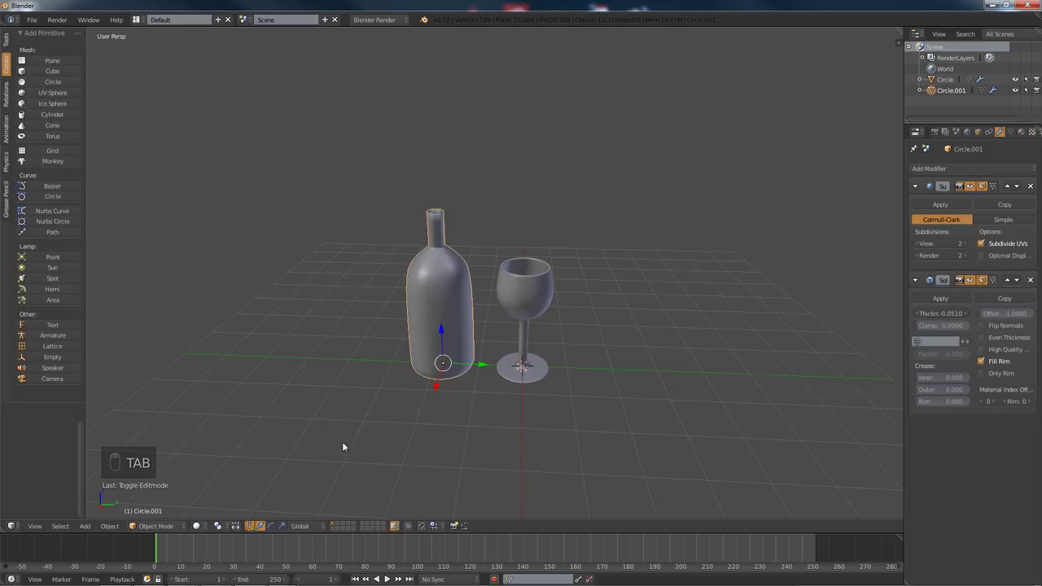
pyautogui.moveTo(65, 60); pyautogui.dragTo(24, 114)
pyautogui.press('s')
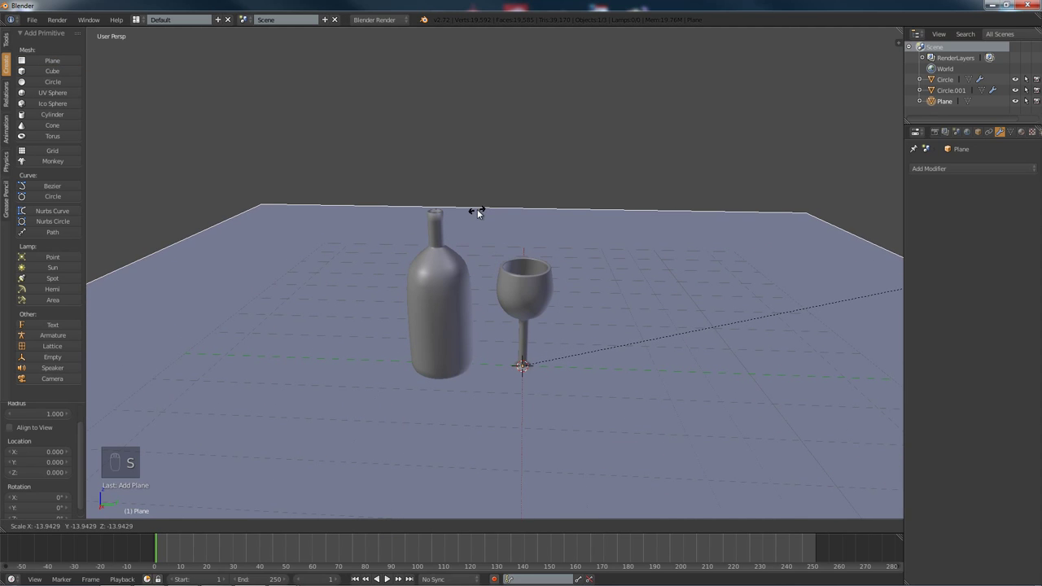
# Step: Add a Cube mesh to the scene and bring the view down to eye level
pyautogui.click(495, 215)
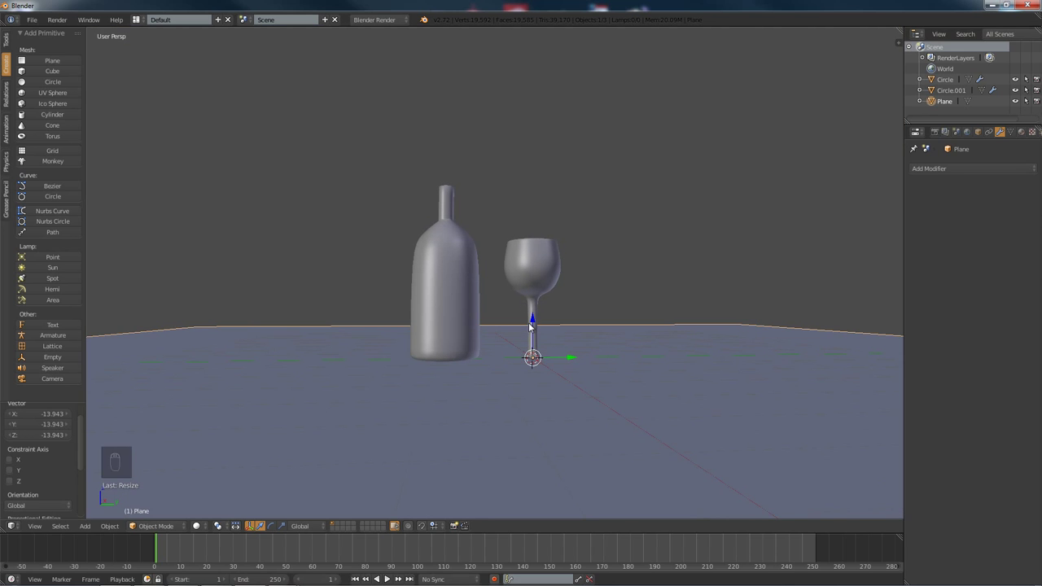
pyautogui.moveTo(537, 321); pyautogui.dragTo(543, 323)
pyautogui.moveTo(30, 79); pyautogui.dragTo(447, 245)
# Step: Scale the cube into a box-shaped room enclosing the bottle and glass, then show the render engine choices
pyautogui.press('s')
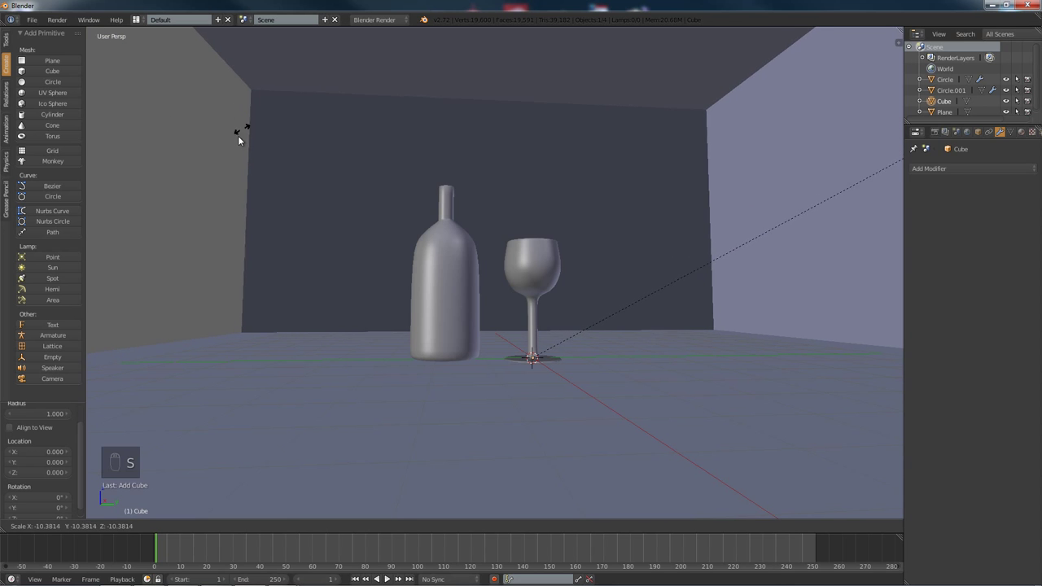
pyautogui.moveTo(445, 175); pyautogui.dragTo(484, 197)
pyautogui.press('s')
pyautogui.click(485, 197)
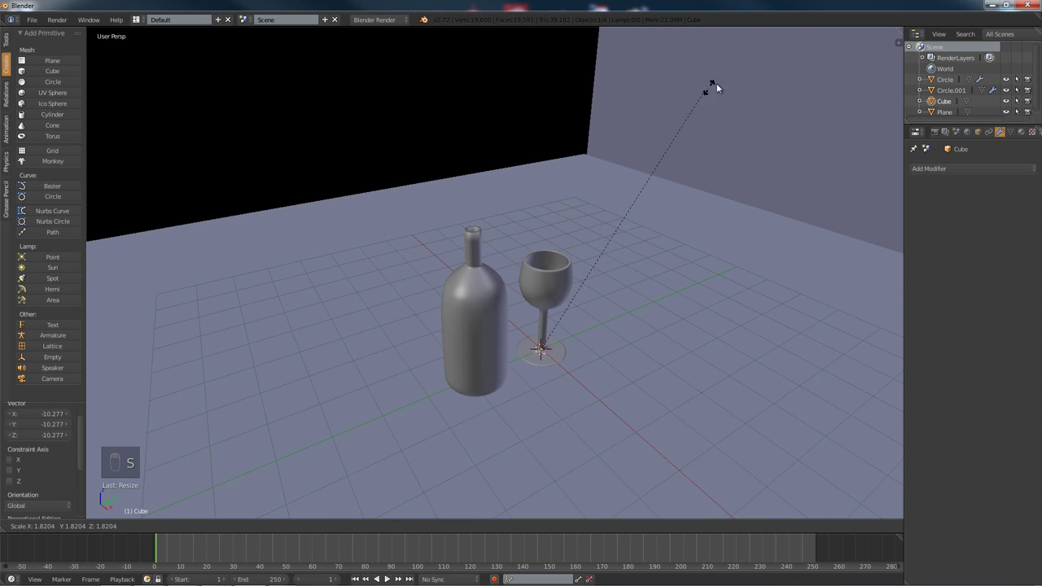
pyautogui.moveTo(599, 212); pyautogui.dragTo(547, 209)
pyautogui.press('s')
pyautogui.press('a')
pyautogui.moveTo(504, 200); pyautogui.dragTo(504, 215)
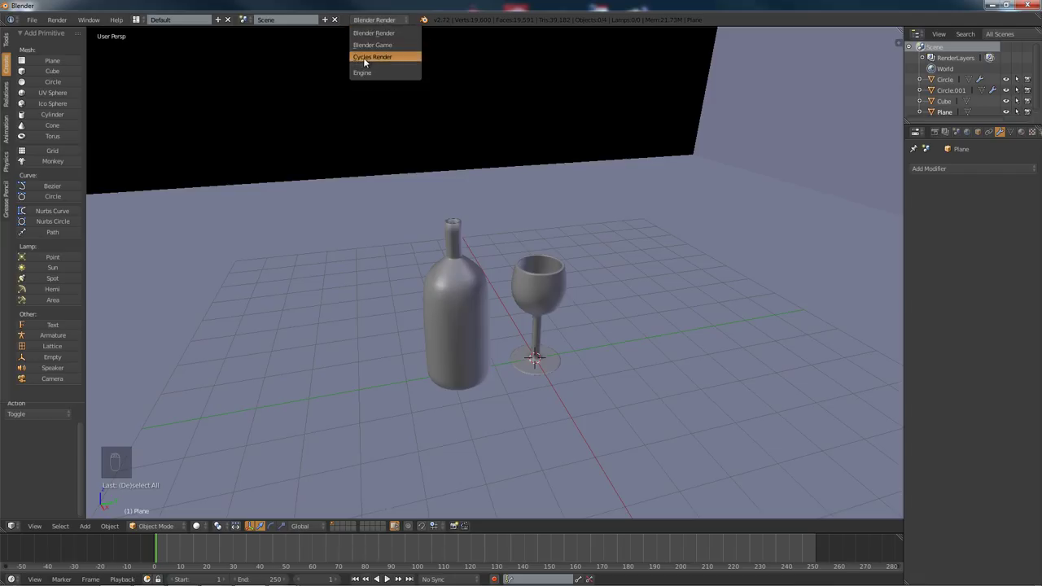
# Step: Switch the engine to Cycles Render and give the wine glass a new Glass BSDF material
pyautogui.moveTo(376, 61); pyautogui.dragTo(555, 299)
pyautogui.moveTo(555, 299); pyautogui.dragTo(796, 290)
# Step: Show the glass material's Preview panel and orbit the viewport around the bottle and glass
pyautogui.moveTo(464, 320); pyautogui.dragTo(765, 193)
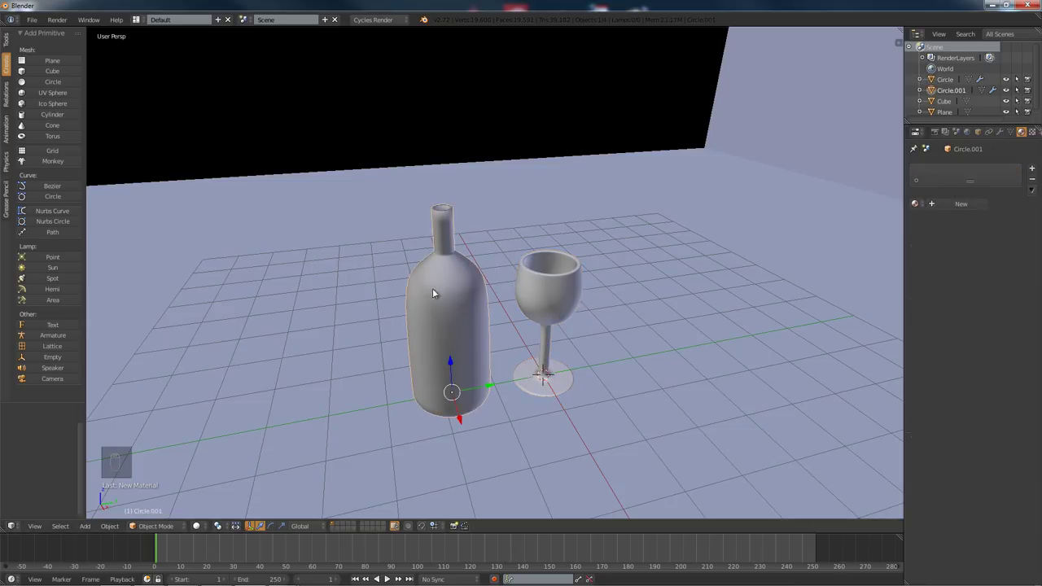
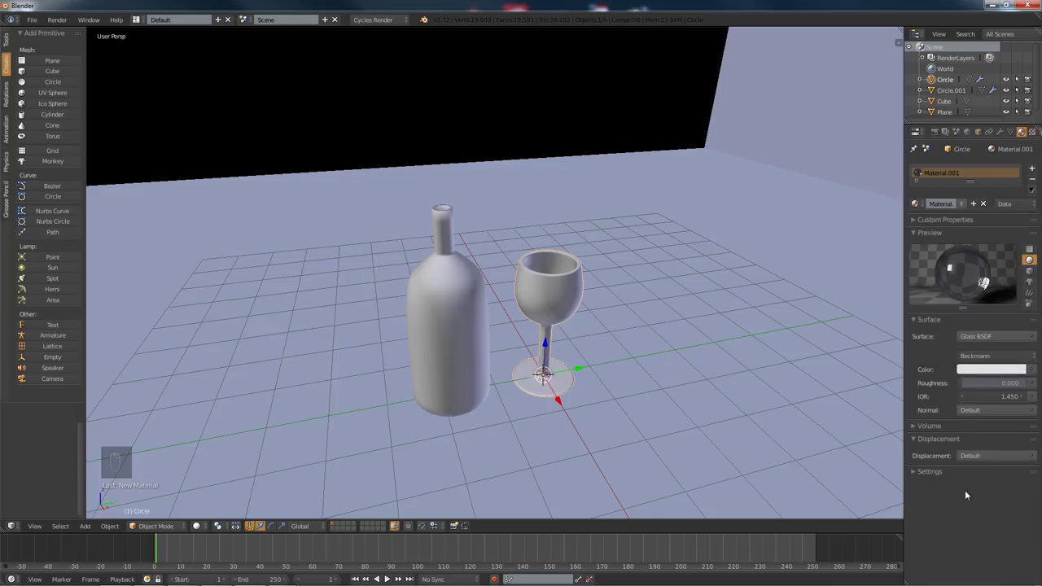
pyautogui.moveTo(594, 198); pyautogui.dragTo(706, 189)
pyautogui.middleClick(697, 187)
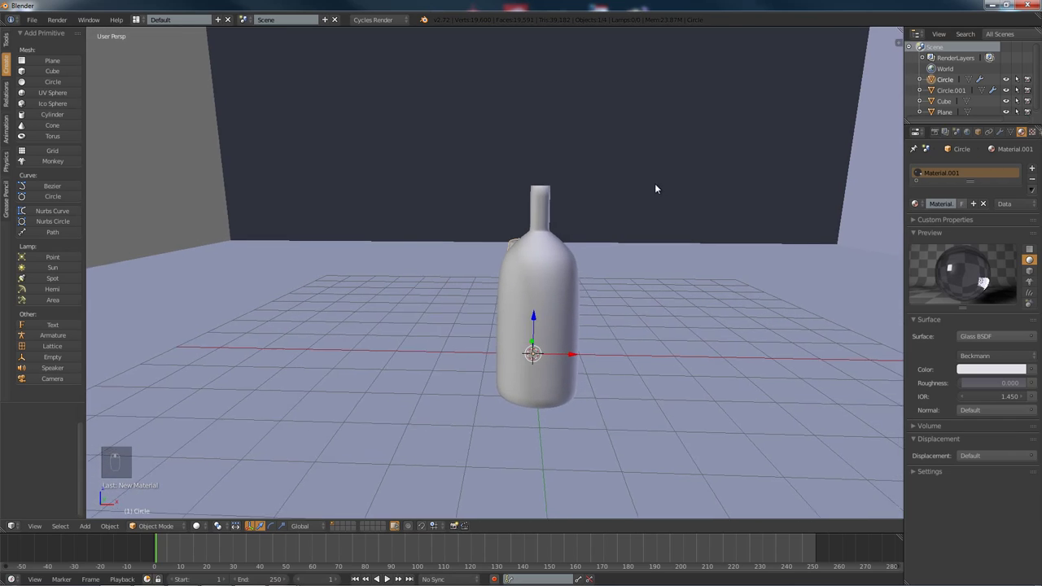
pyautogui.press('a')
pyautogui.middleClick(594, 216)
pyautogui.middleClick(508, 213)
pyautogui.middleClick(510, 210)
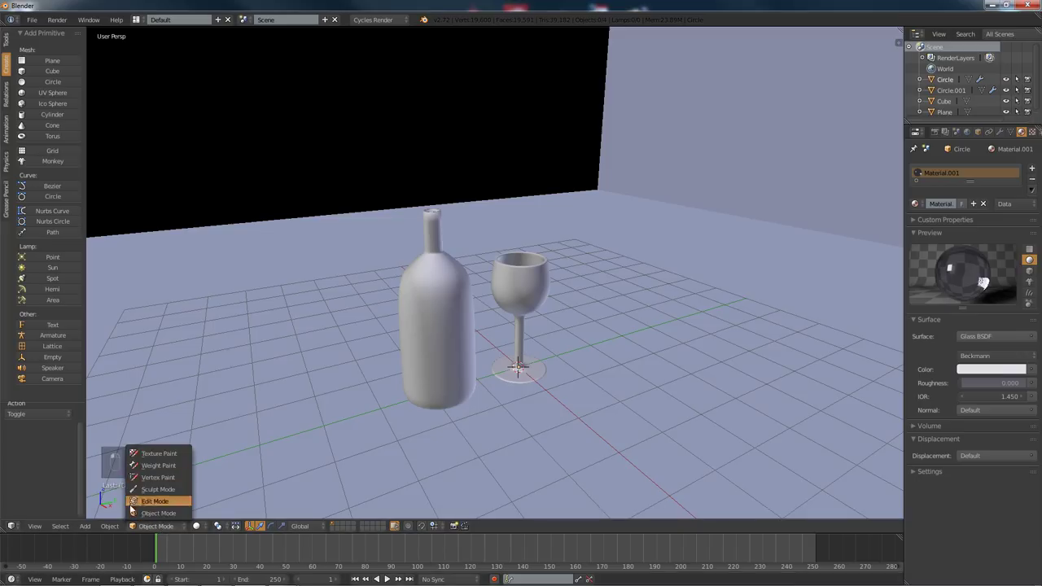
# Step: Add a second plane (Plane.001) to the scene and scale it up to panel size
pyautogui.click(165, 532)
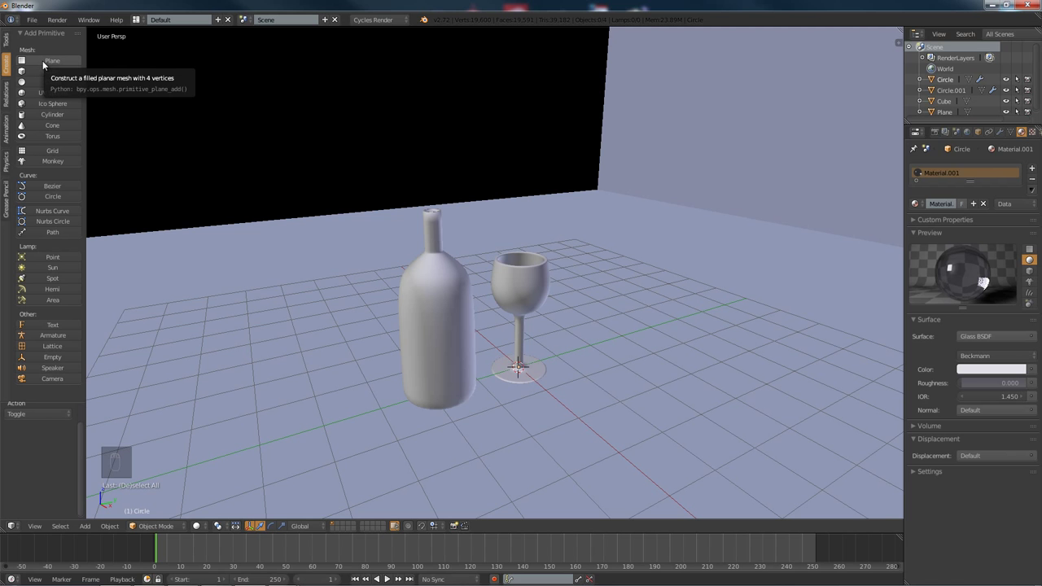
pyautogui.click(48, 63)
pyautogui.moveTo(25, 114); pyautogui.dragTo(24, 114)
pyautogui.middleClick(25, 114)
pyautogui.press('s')
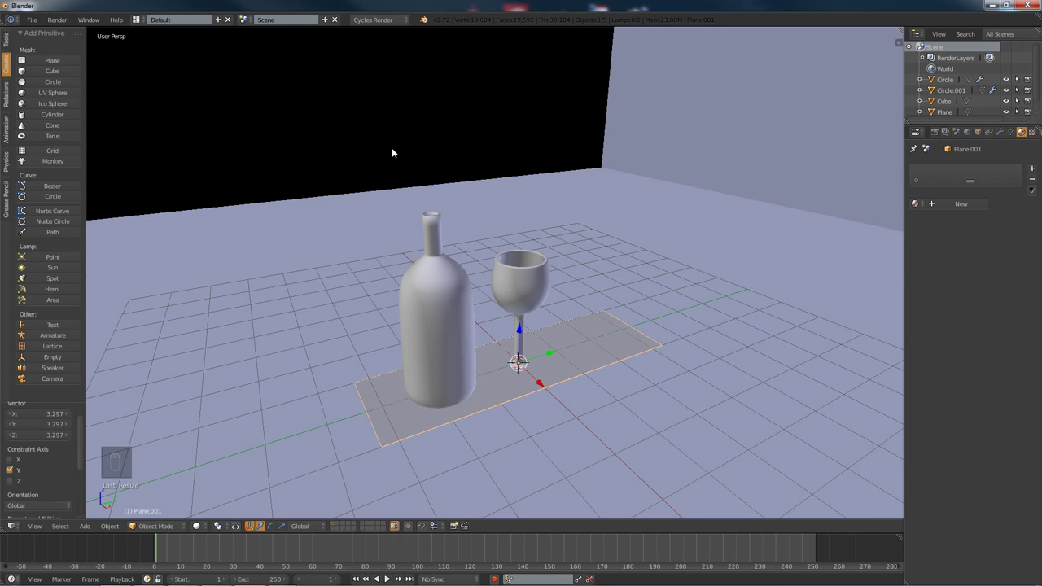
pyautogui.press('s')
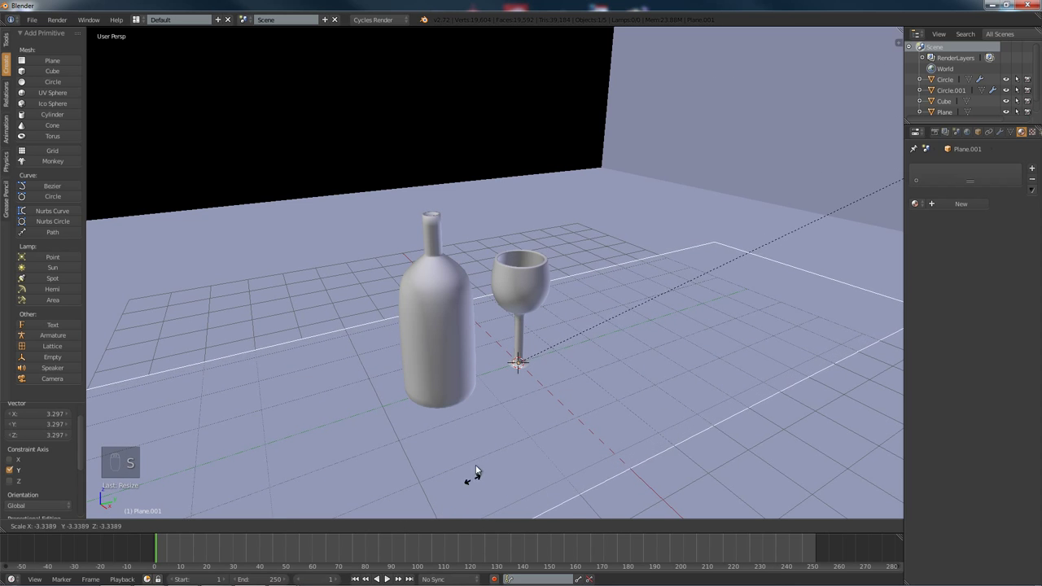
# Step: Move the plane up near the ceiling and start orienting it toward the objects
pyautogui.middleClick(496, 352)
pyautogui.middleClick(499, 360)
pyautogui.moveTo(542, 337); pyautogui.dragTo(710, 200)
pyautogui.press('r')
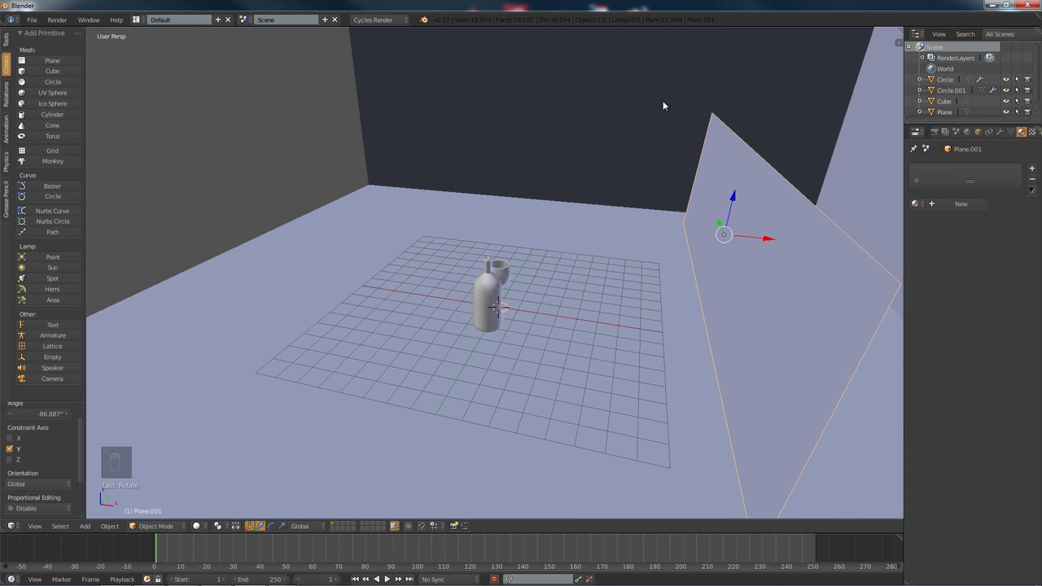
pyautogui.press('t')
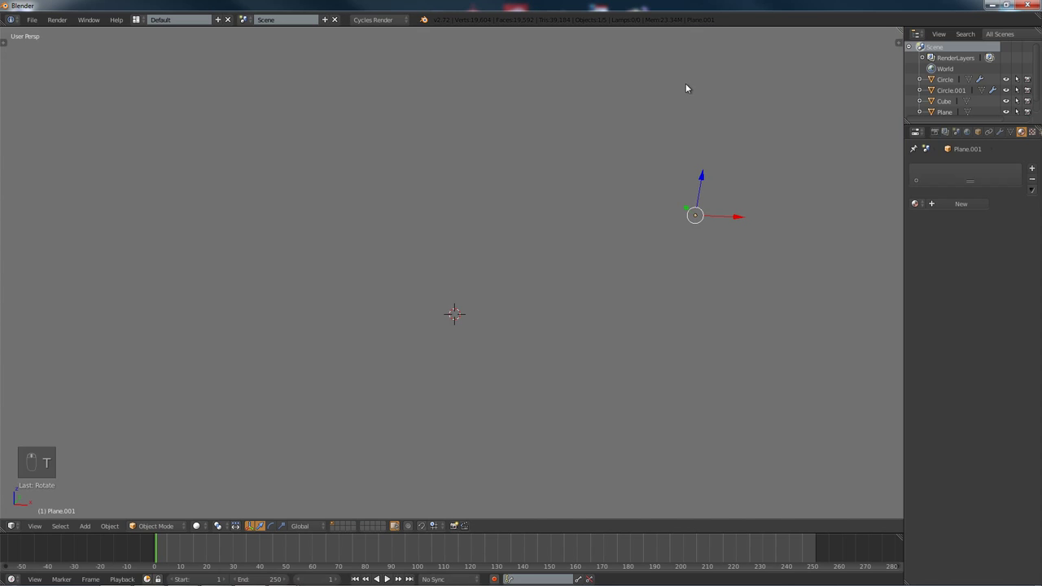
pyautogui.click(723, 107)
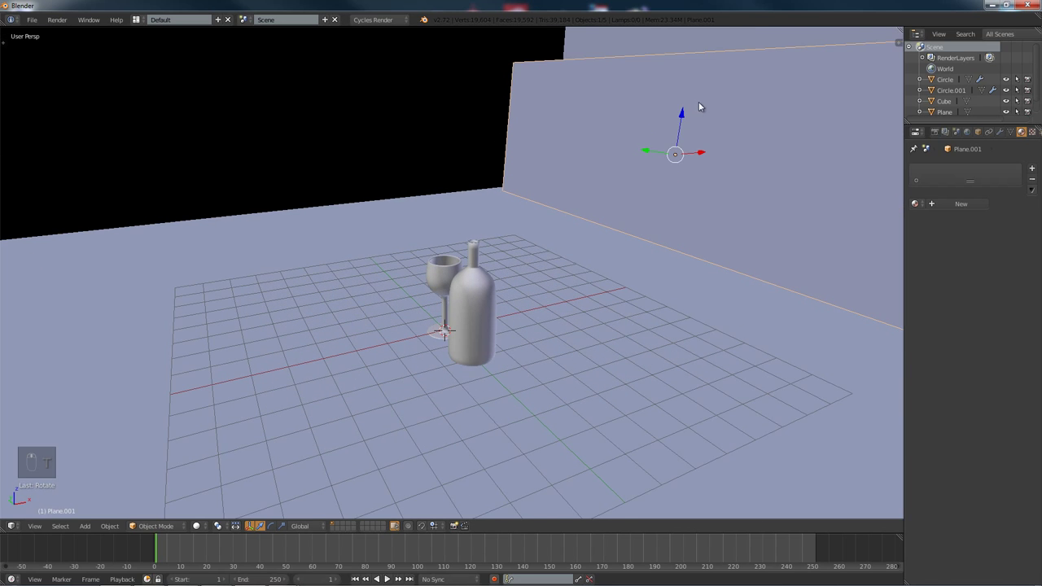
# Step: Rotate the plane so it slants down from the ceiling toward the bottle and glass
pyautogui.press('r')
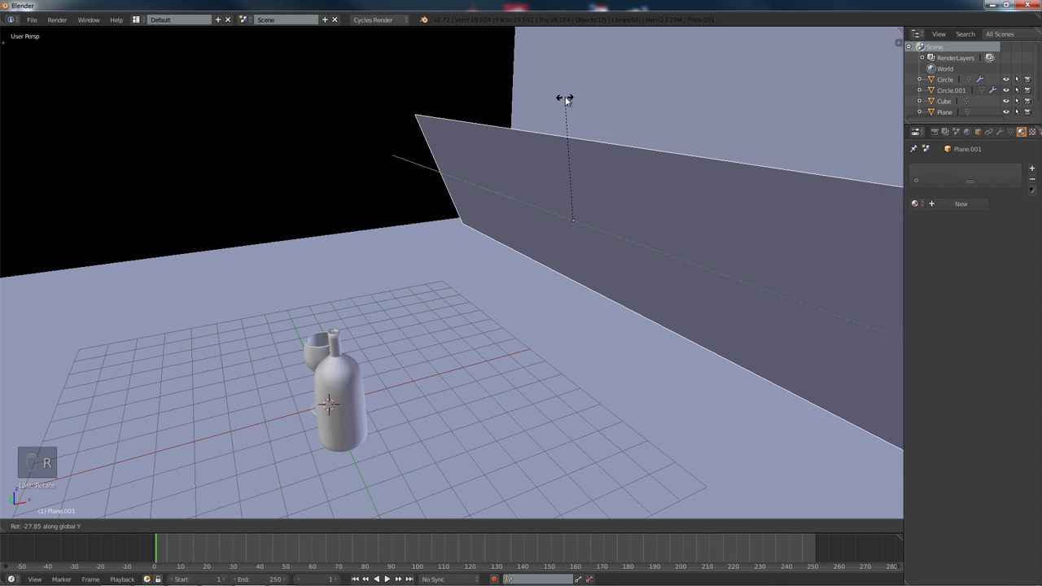
pyautogui.rightClick(611, 193)
pyautogui.moveTo(617, 136); pyautogui.dragTo(596, 167)
pyautogui.rightClick(595, 167)
pyautogui.moveTo(577, 157); pyautogui.dragTo(594, 139)
# Step: Confirm the plane's tilt and give it a new white Emission material at strength 1.0
pyautogui.press('r')
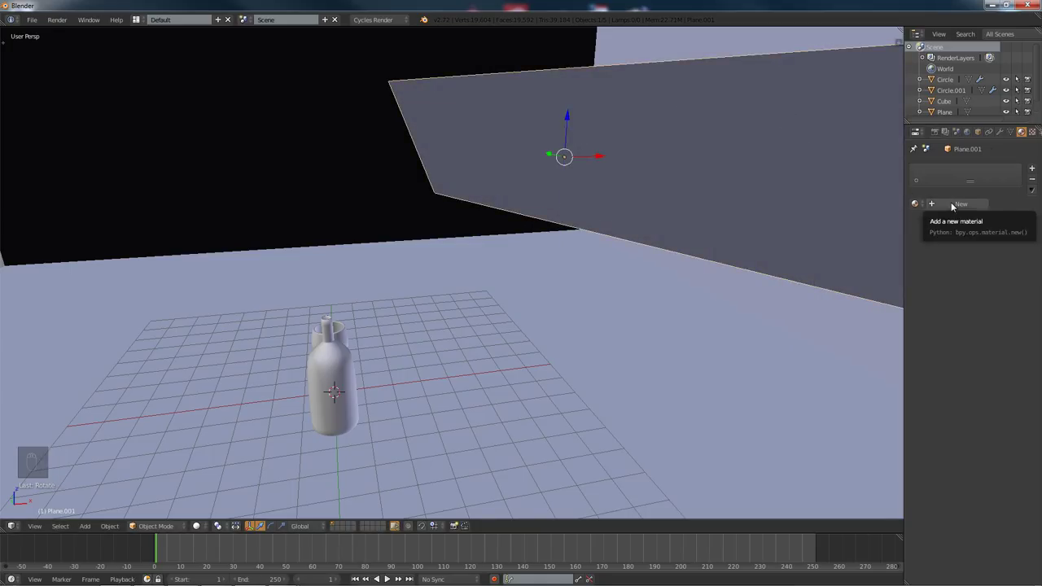
pyautogui.moveTo(953, 207); pyautogui.dragTo(710, 263)
pyautogui.moveTo(624, 235); pyautogui.dragTo(329, 229)
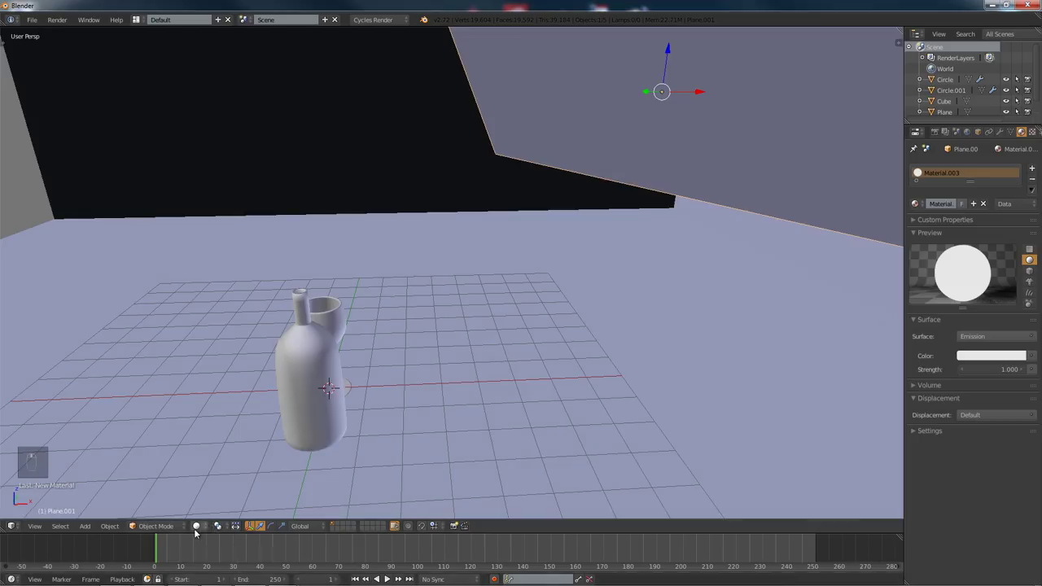
pyautogui.click(158, 532)
pyautogui.click(207, 533)
pyautogui.click(199, 532)
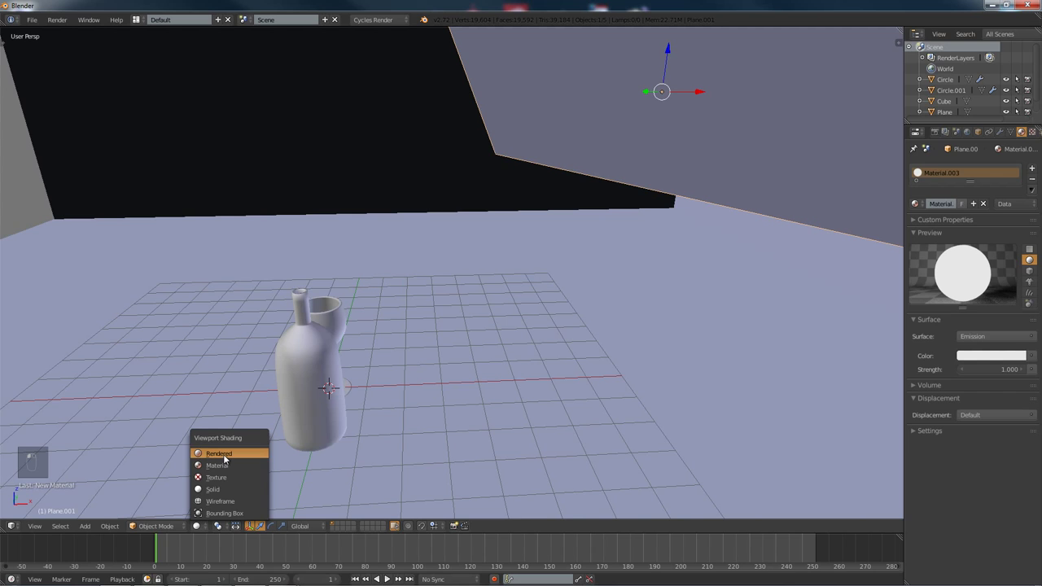
# Step: Switch the viewport to Rendered shading for a Cycles preview of the lit room
pyautogui.click(226, 459)
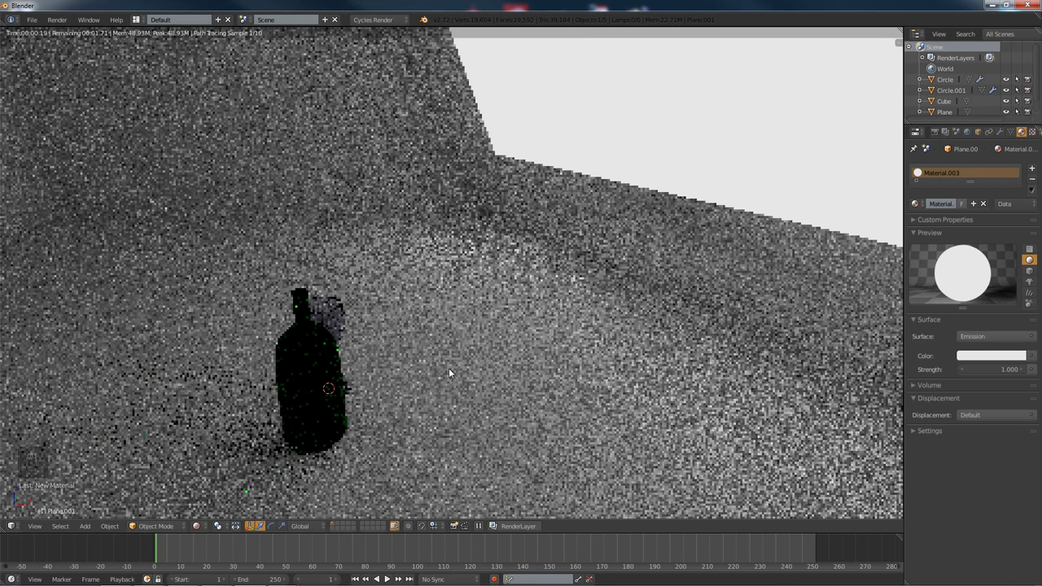
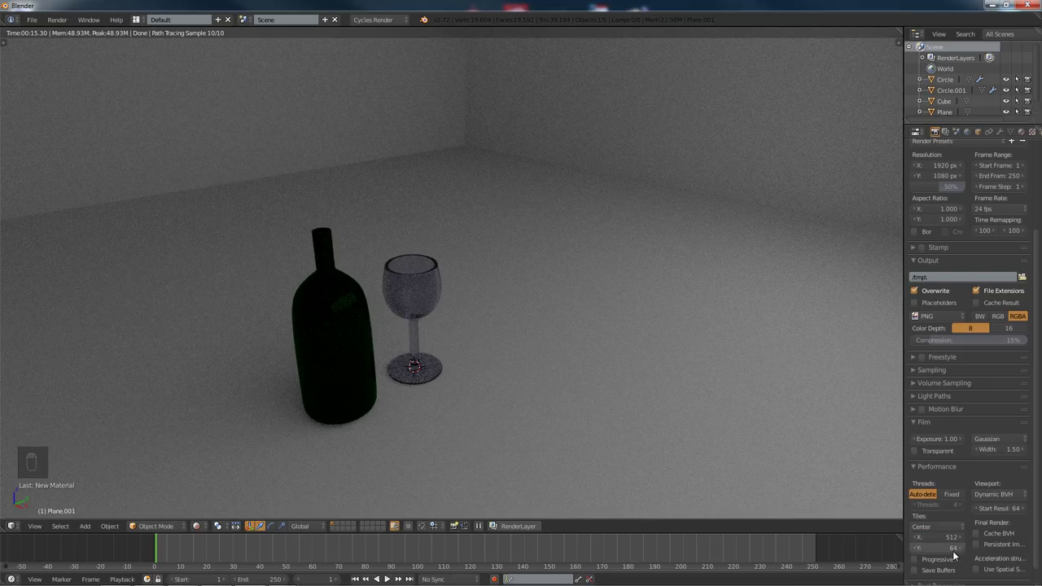
# Step: Set render tile height to 512 for 512 × 512 tiles and return the viewport to Solid shading
pyautogui.moveTo(955, 556); pyautogui.dragTo(955, 557)
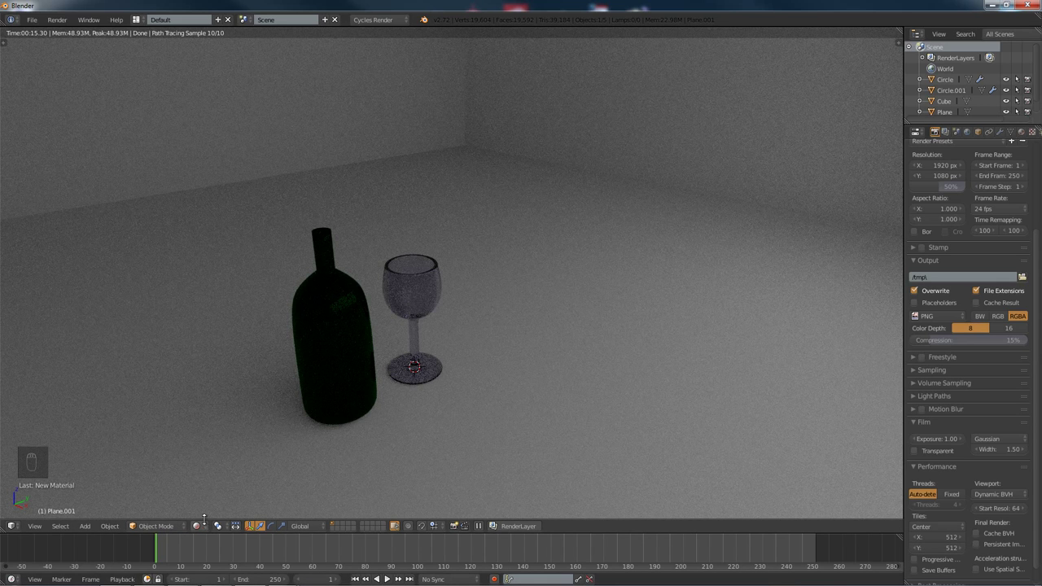
pyautogui.moveTo(198, 526); pyautogui.dragTo(205, 494)
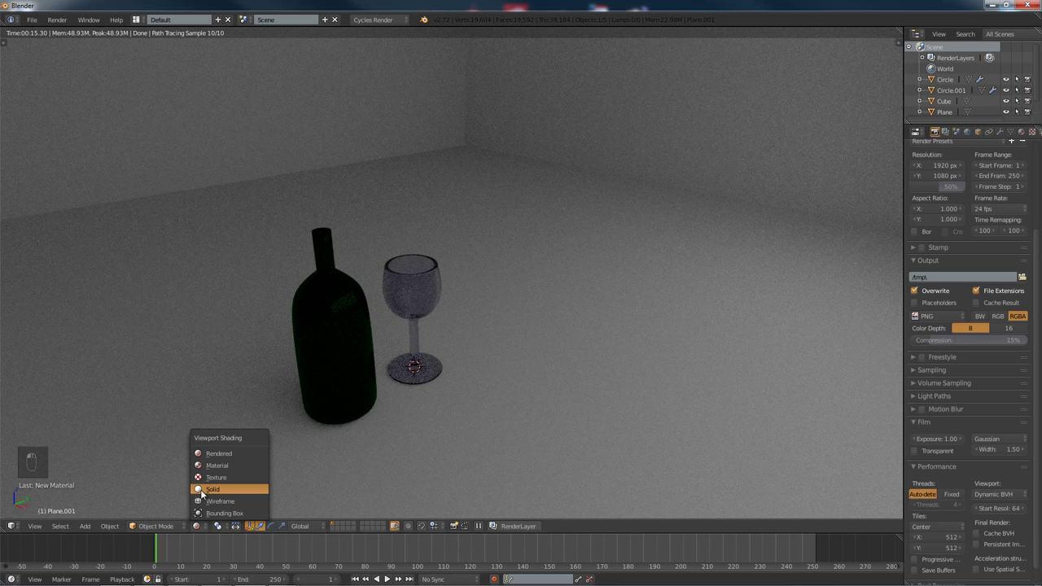
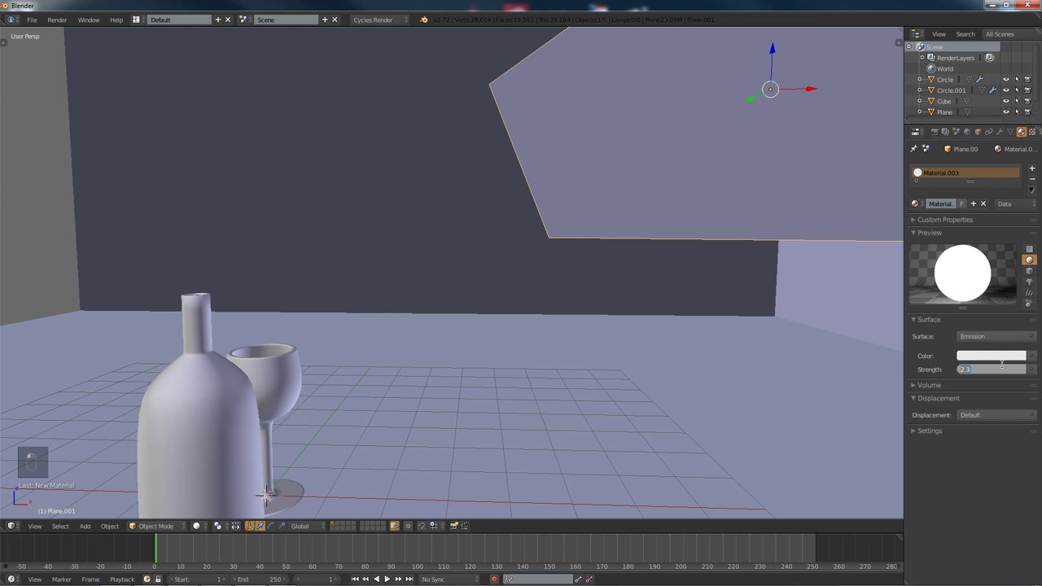
# Step: Raise the light plane's emission strength to 3.0 and re-render the brighter room
pyautogui.middleClick(490, 346)
pyautogui.middleClick(485, 348)
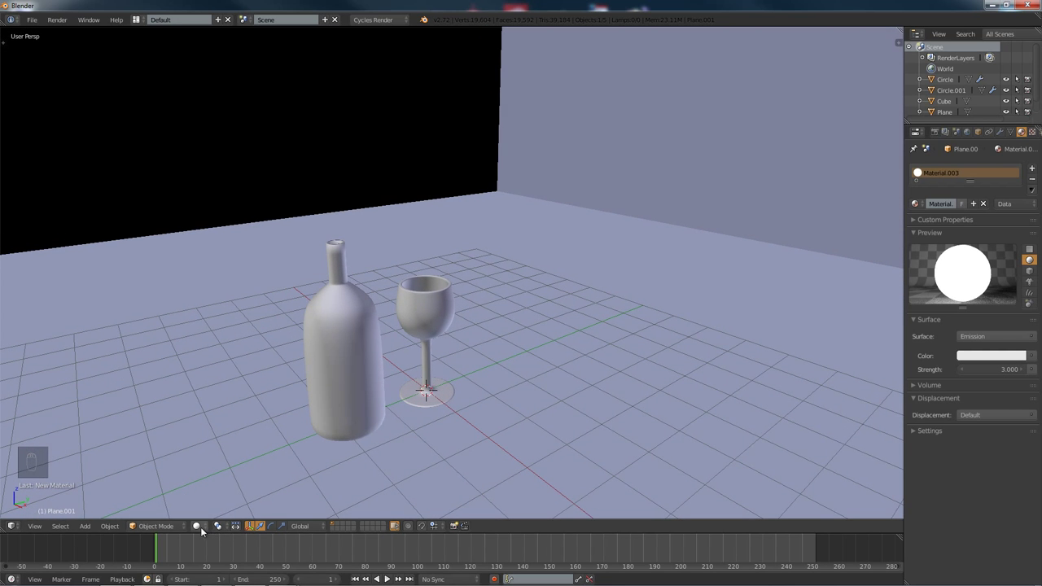
pyautogui.moveTo(205, 530); pyautogui.dragTo(263, 452)
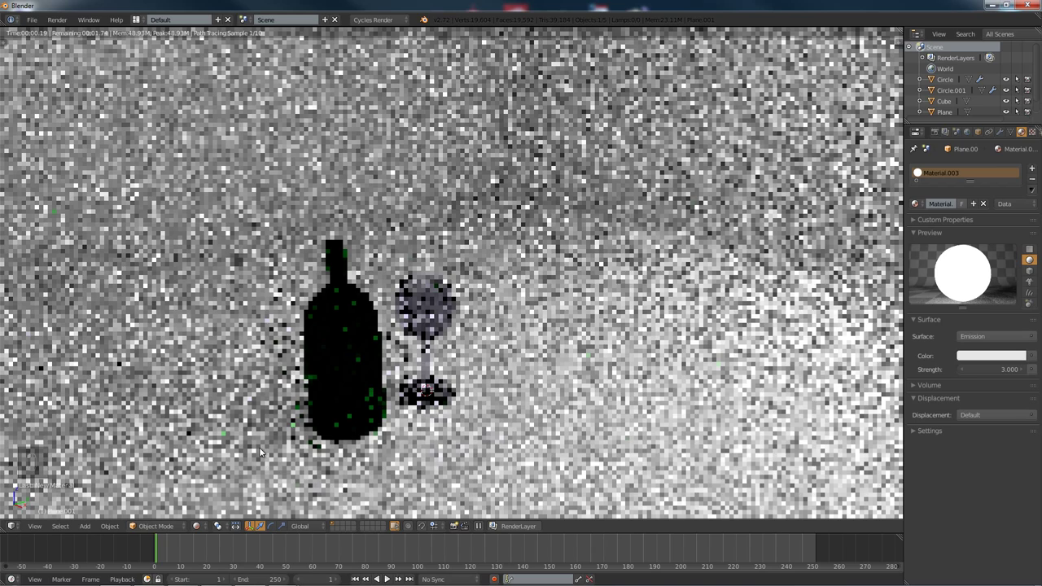
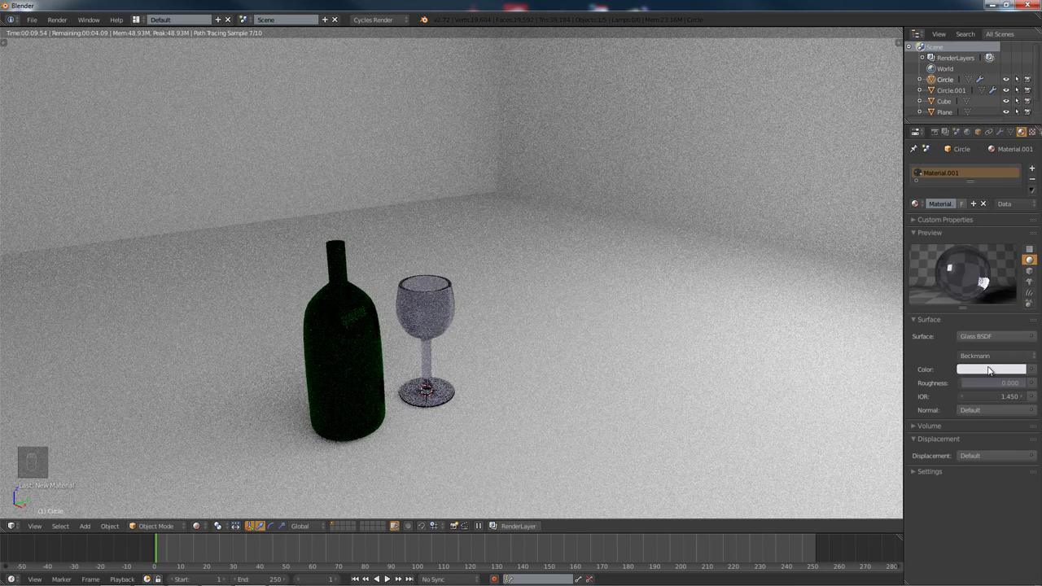
# Step: Set the wine glass's Glass BSDF colour to full white (RGB 1.0) so it renders clear
pyautogui.click(986, 375)
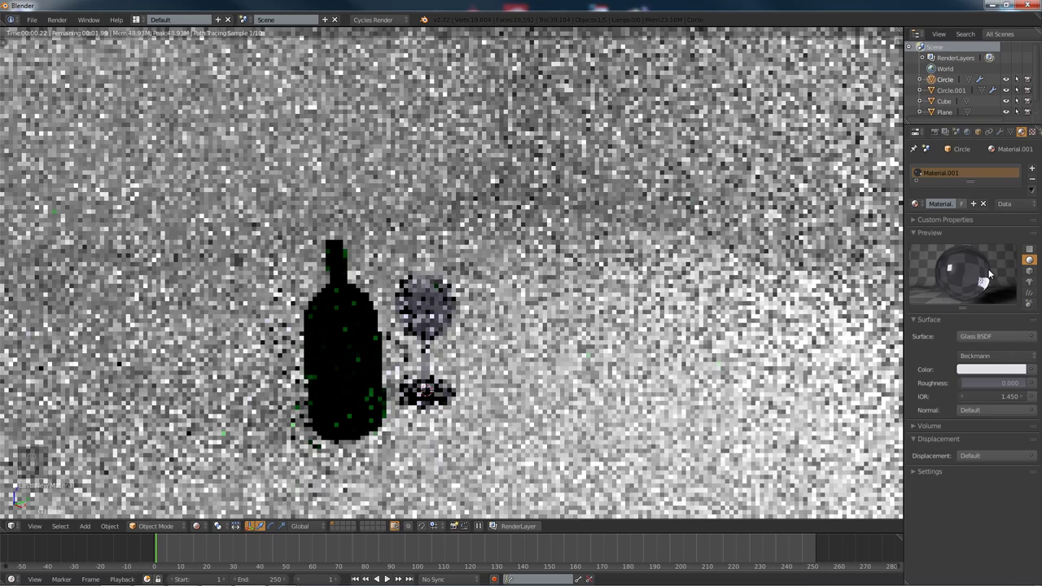
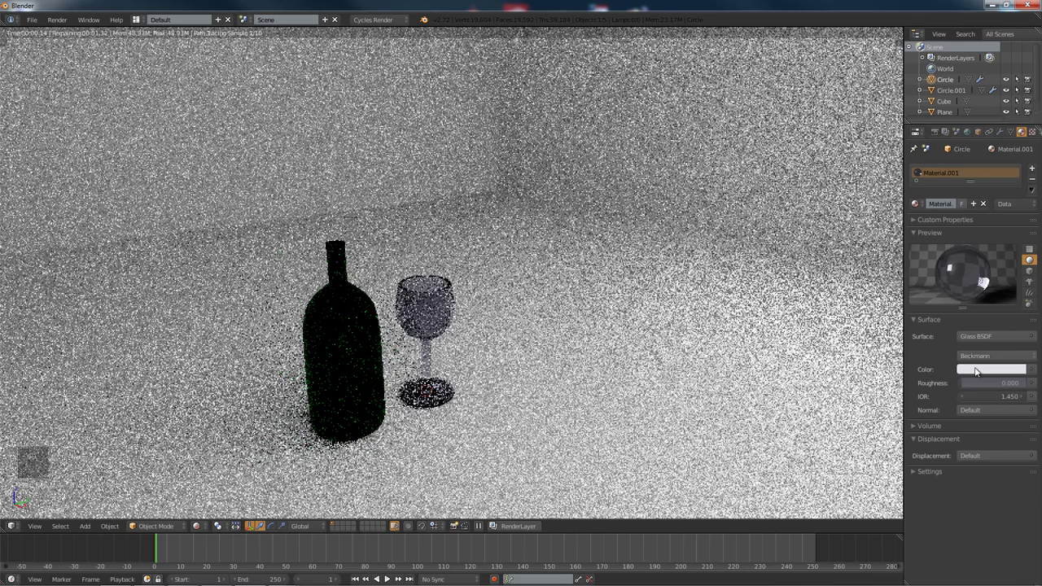
pyautogui.moveTo(979, 373); pyautogui.dragTo(979, 372)
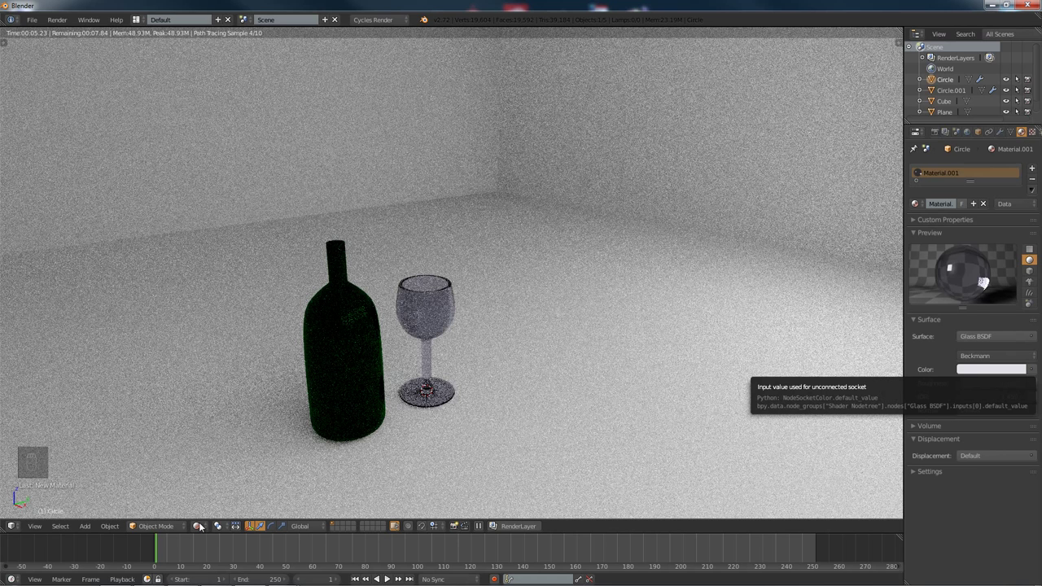
pyautogui.moveTo(202, 532); pyautogui.dragTo(220, 490)
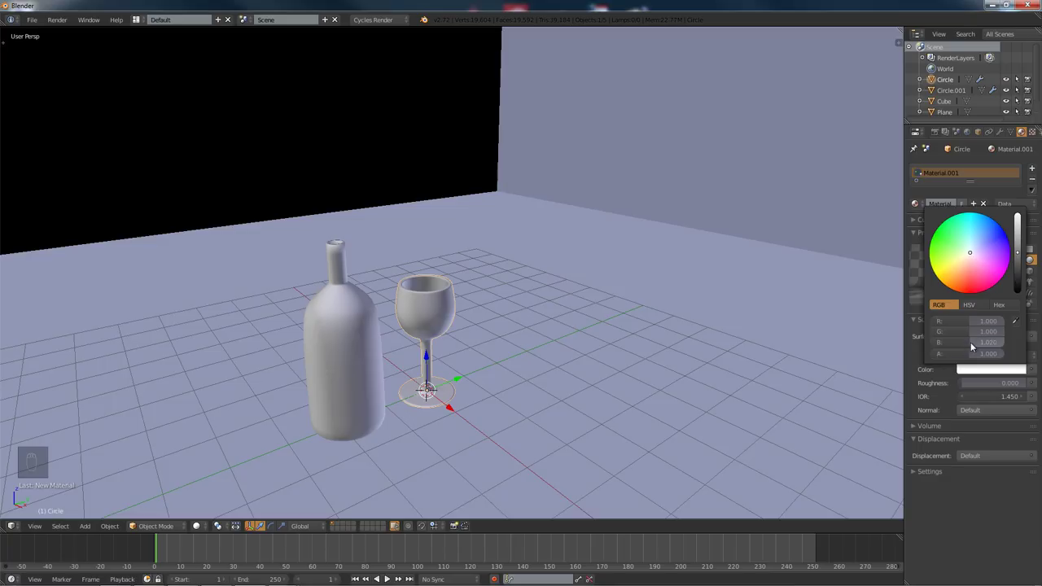
pyautogui.moveTo(201, 530); pyautogui.dragTo(219, 449)
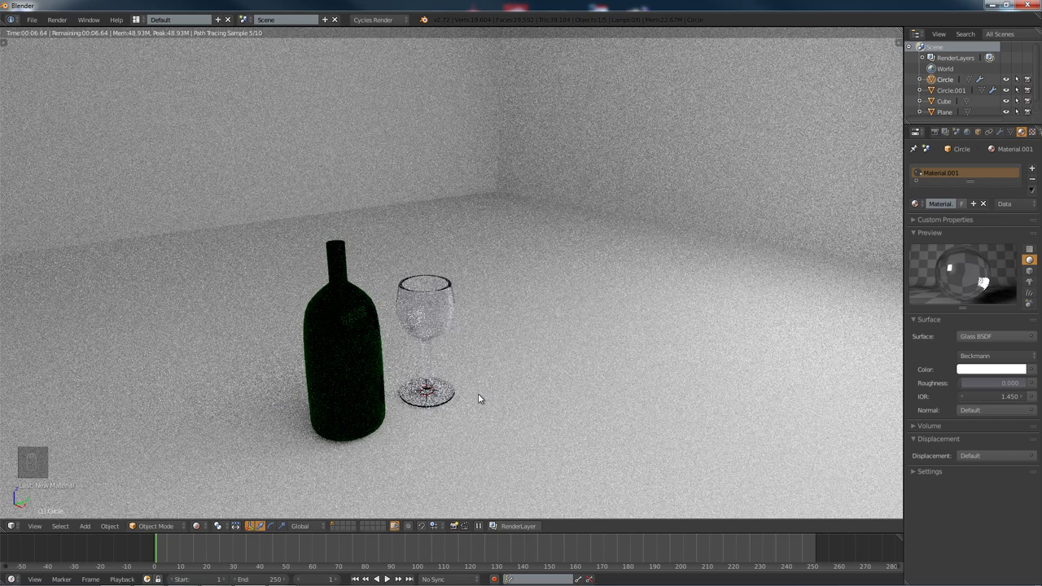
# Step: Darken the bottle Circle.001's green Glass BSDF colour and refresh the rendered preview
pyautogui.click(208, 529)
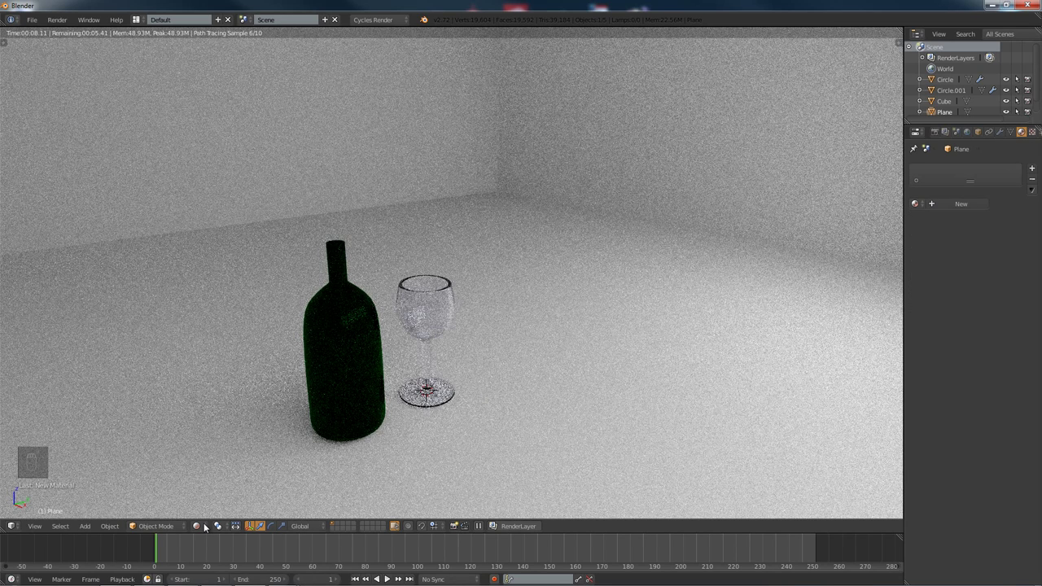
pyautogui.moveTo(305, 362); pyautogui.dragTo(208, 530)
pyautogui.click(209, 529)
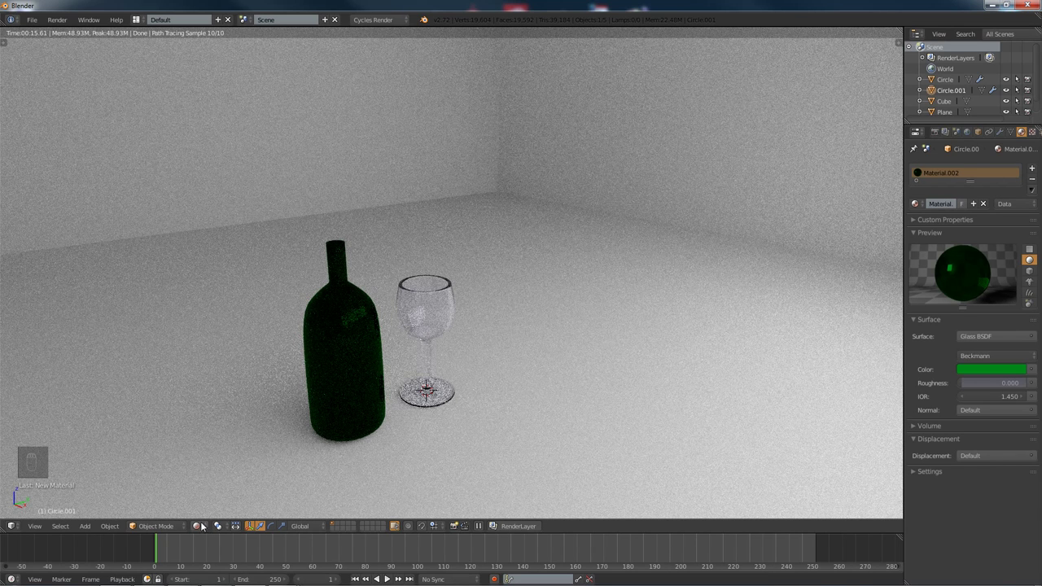
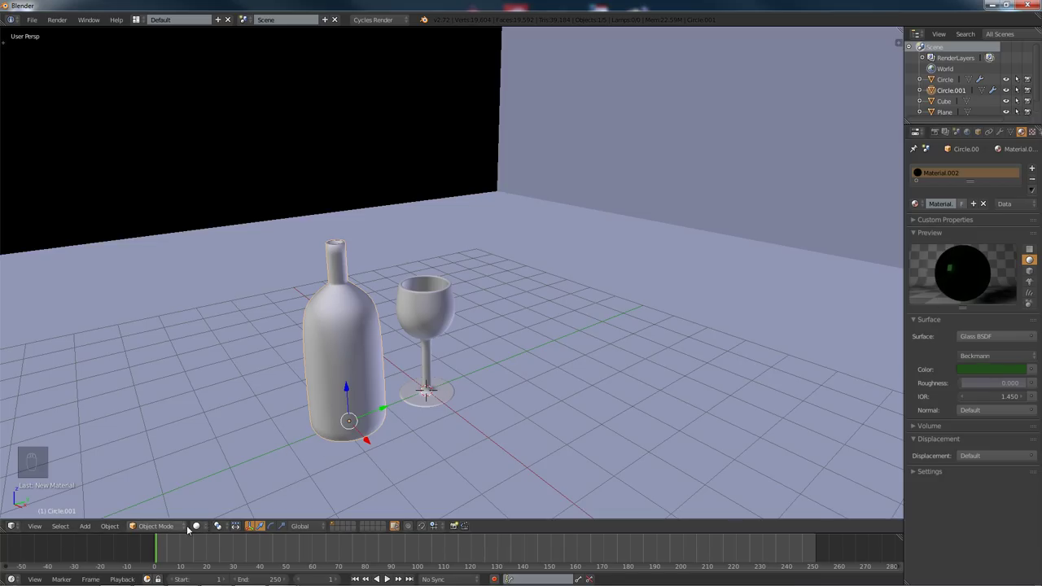
pyautogui.click(200, 530)
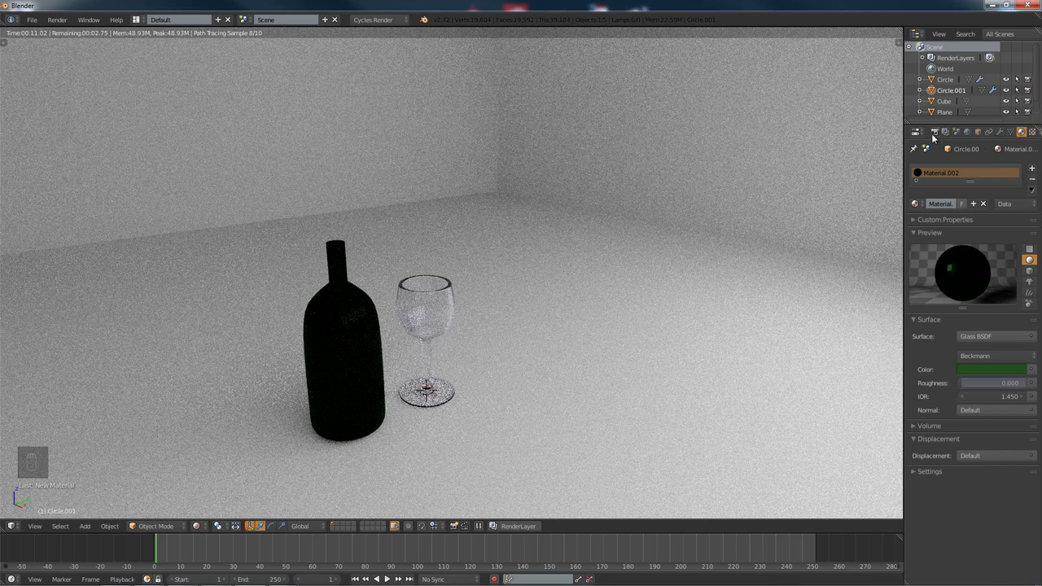
# Step: Show the Render properties with the Sampling panel expanded, listing 10 render samples
pyautogui.moveTo(510, 132); pyautogui.dragTo(1035, 252)
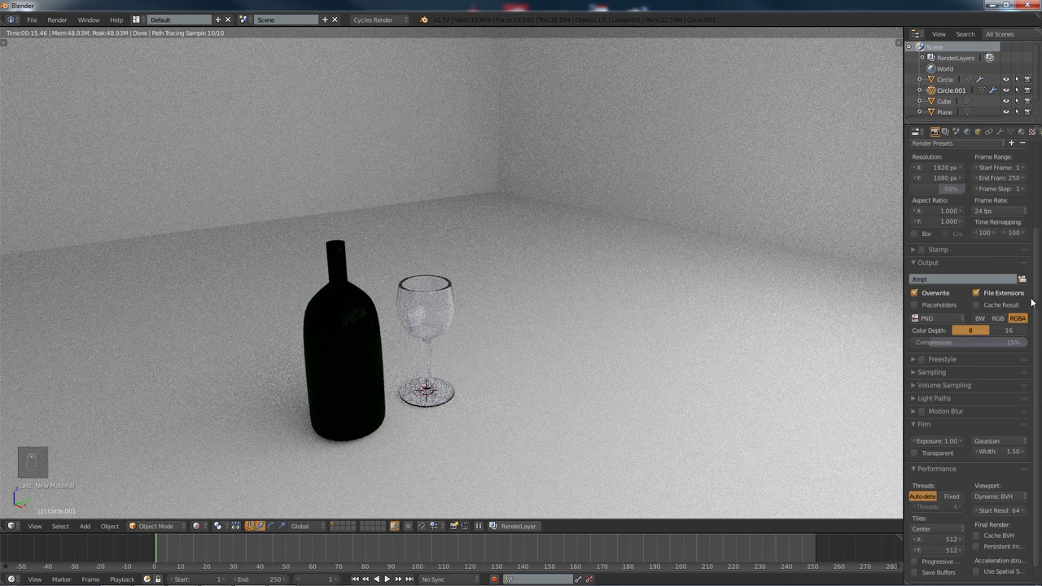
pyautogui.moveTo(888, 388); pyautogui.dragTo(1010, 388)
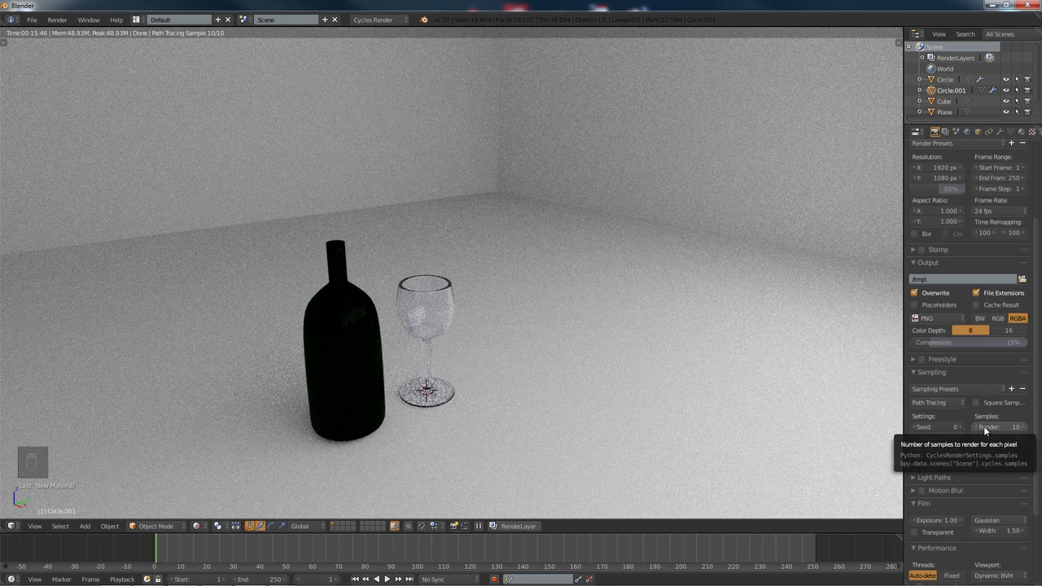